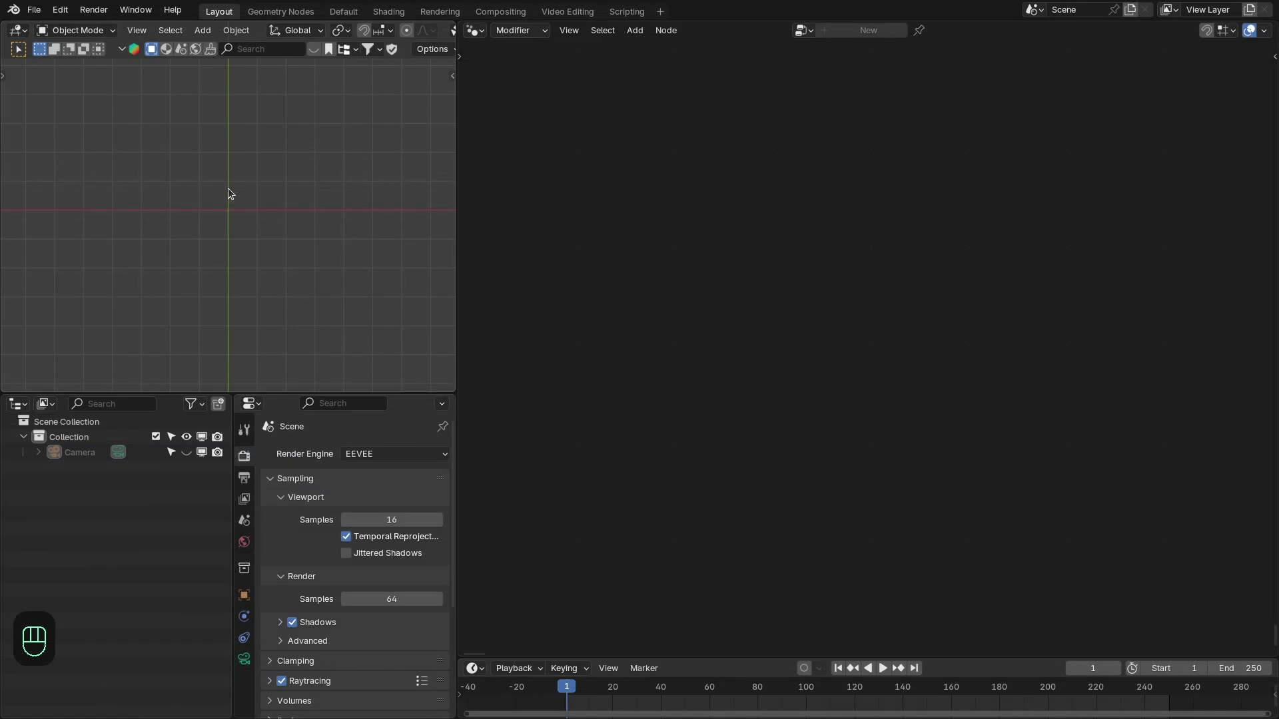
# - Add a Bézier circle and edit its points in a maximised top view into a heart outline
pyautogui.press('shift+a')
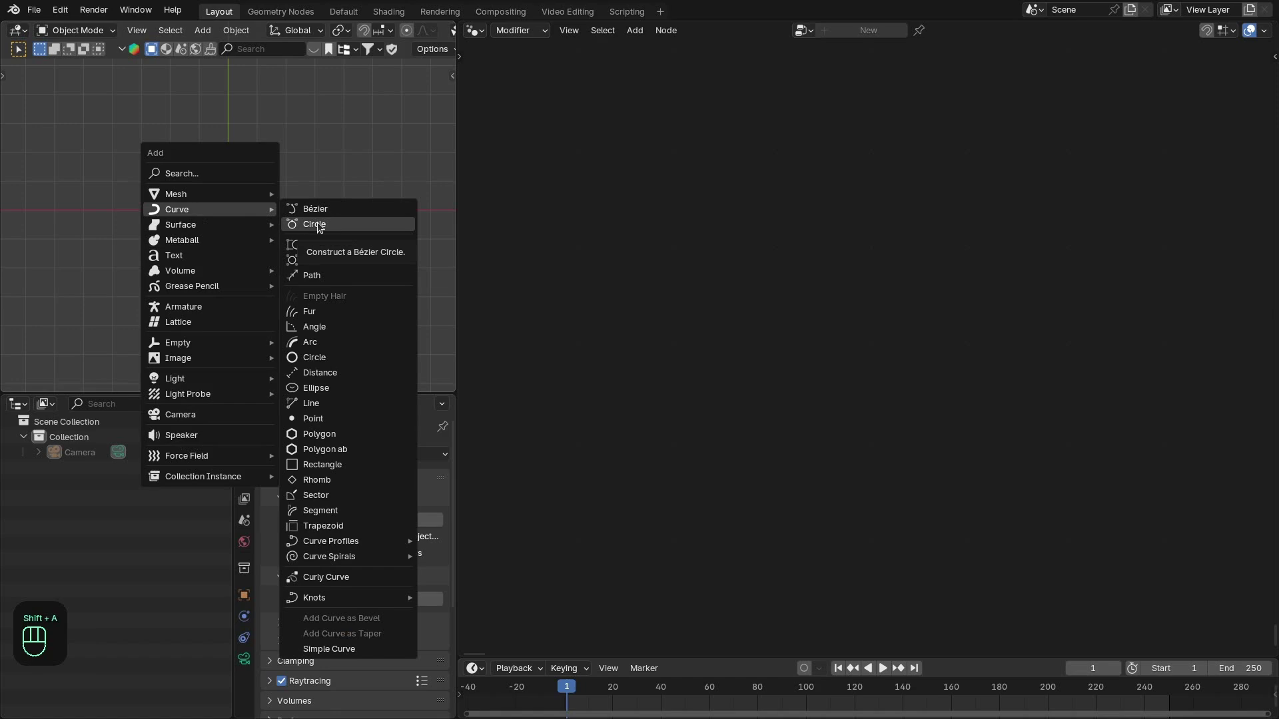
pyautogui.press('ctrl+shift+space')
pyautogui.moveTo(710, 355); pyautogui.dragTo(696, 377)
pyautogui.middleClick(675, 343)
pyautogui.press('Tab')
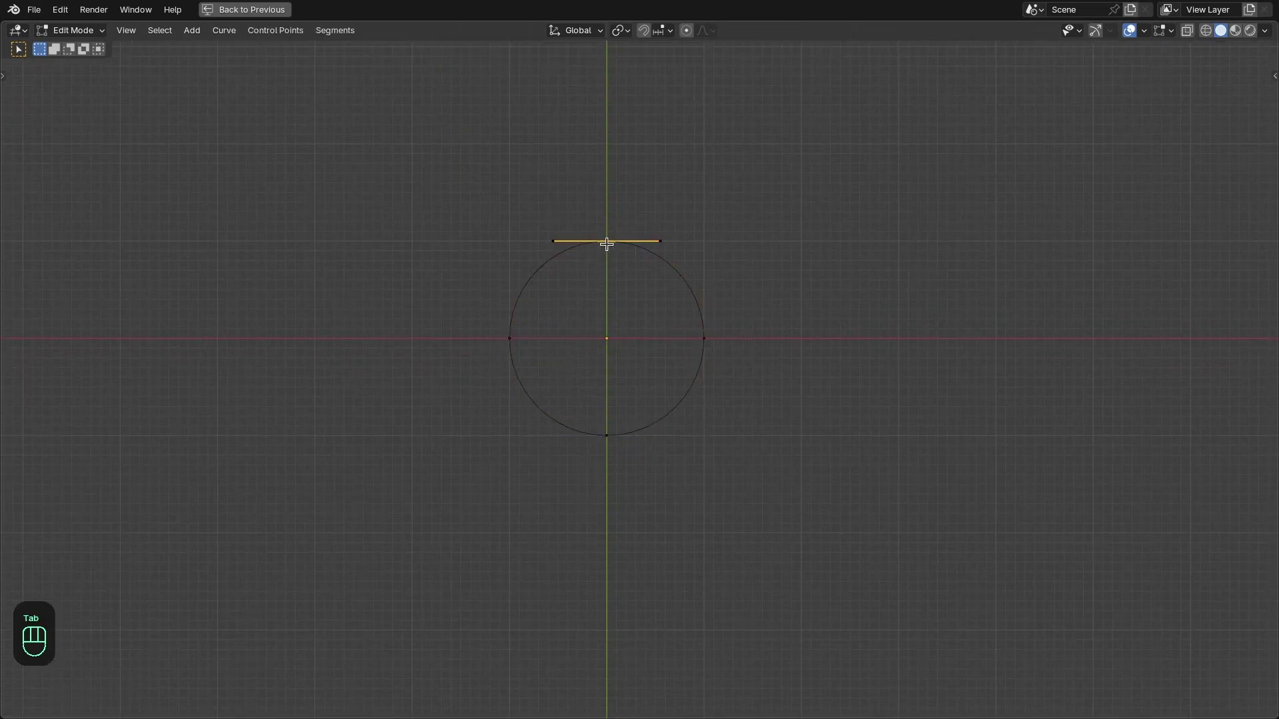
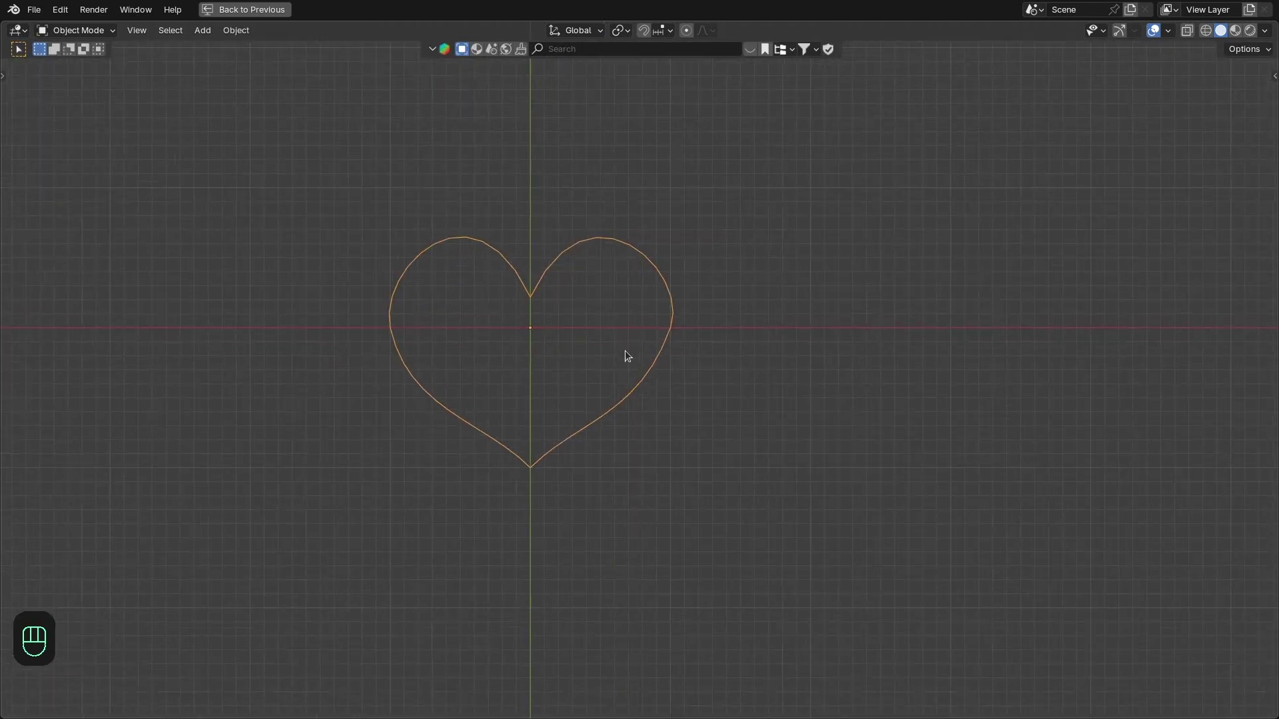
pyautogui.press('ctrl+space')
# - Add a Plane over the heart curve and rename it 'Particles'
pyautogui.press('shift+a')
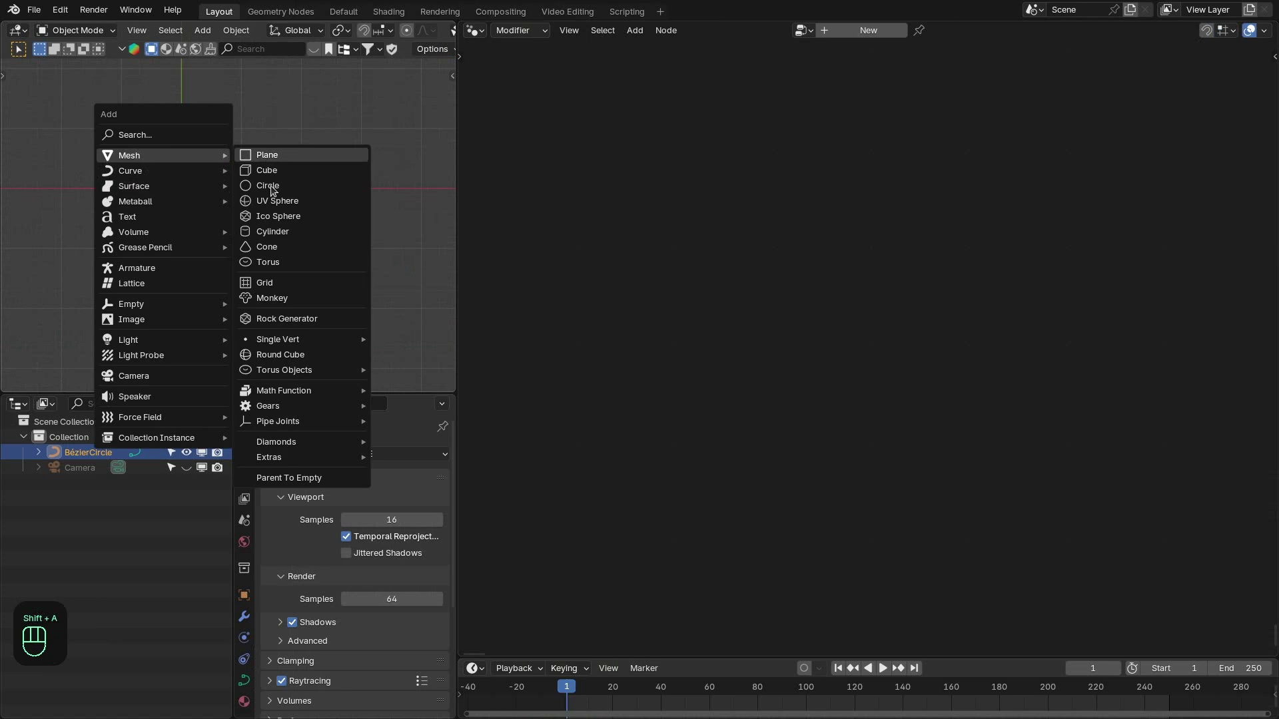
pyautogui.press('F2')
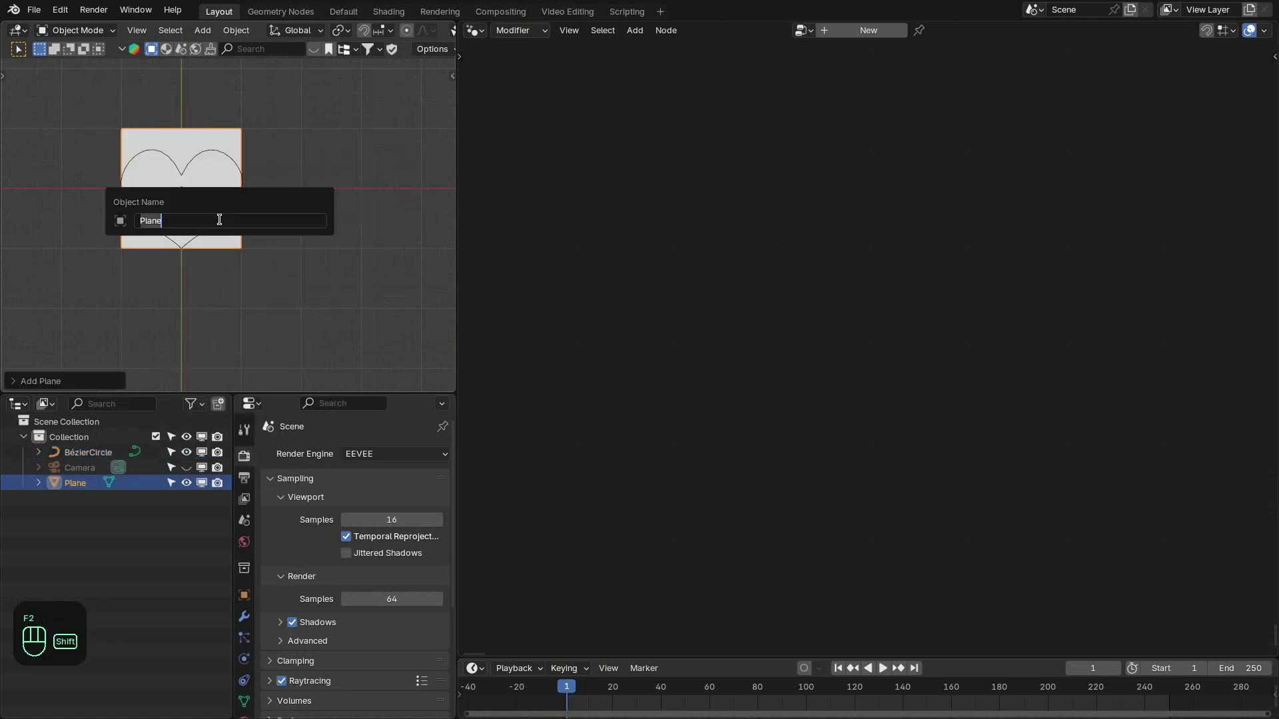
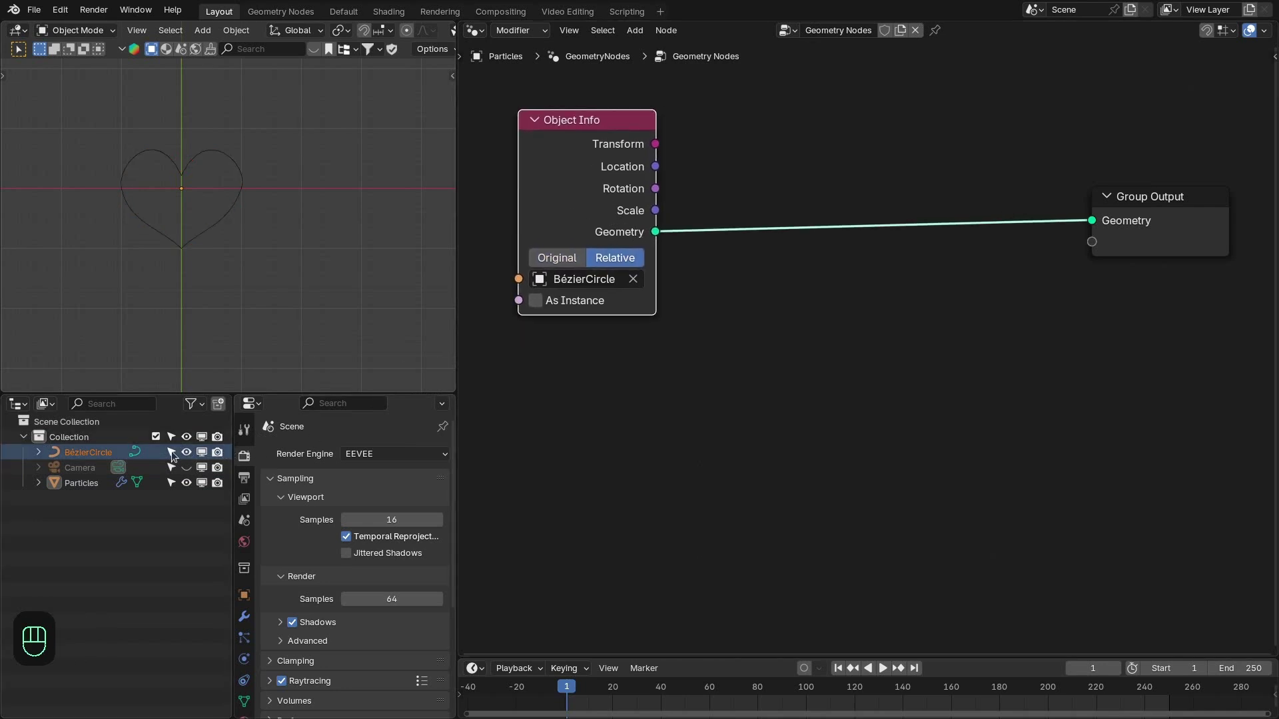
# - Recentre the node graph and select the BézierCircle Object Info and output nodes
pyautogui.moveTo(192, 457); pyautogui.dragTo(208, 457)
pyautogui.click(225, 455)
pyautogui.click(262, 249)
pyautogui.click(1168, 211)
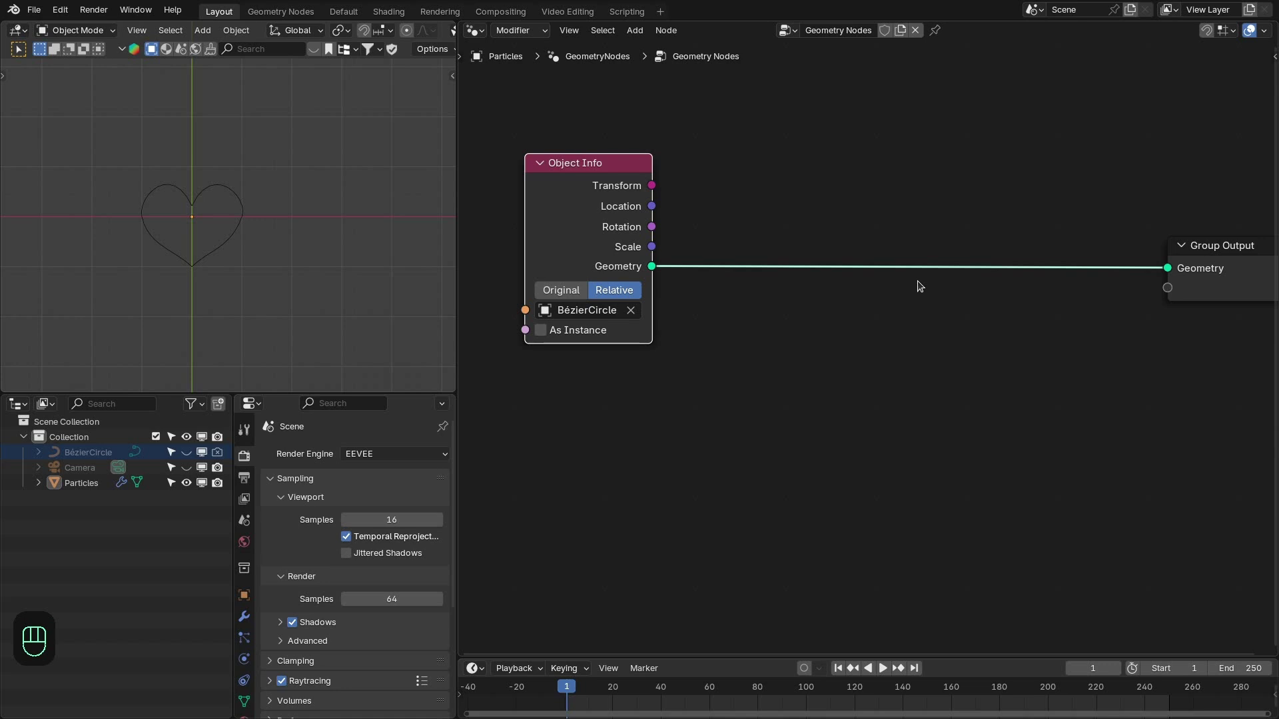
# - Add a Transform Geometry node between the Object Info node and Group Output
pyautogui.press('shift+a')
pyautogui.press('BackSpace')
pyautogui.press('BackSpace')
pyautogui.press('BackSpace')
pyautogui.press('BackSpace')
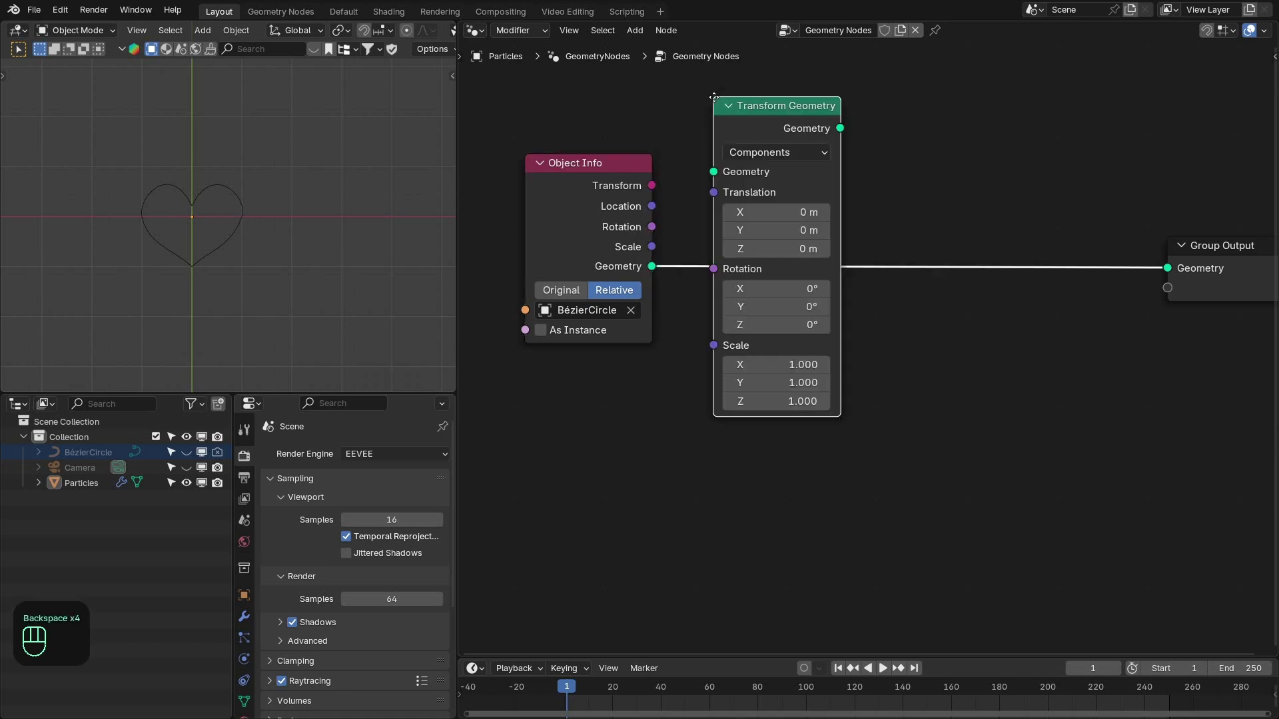
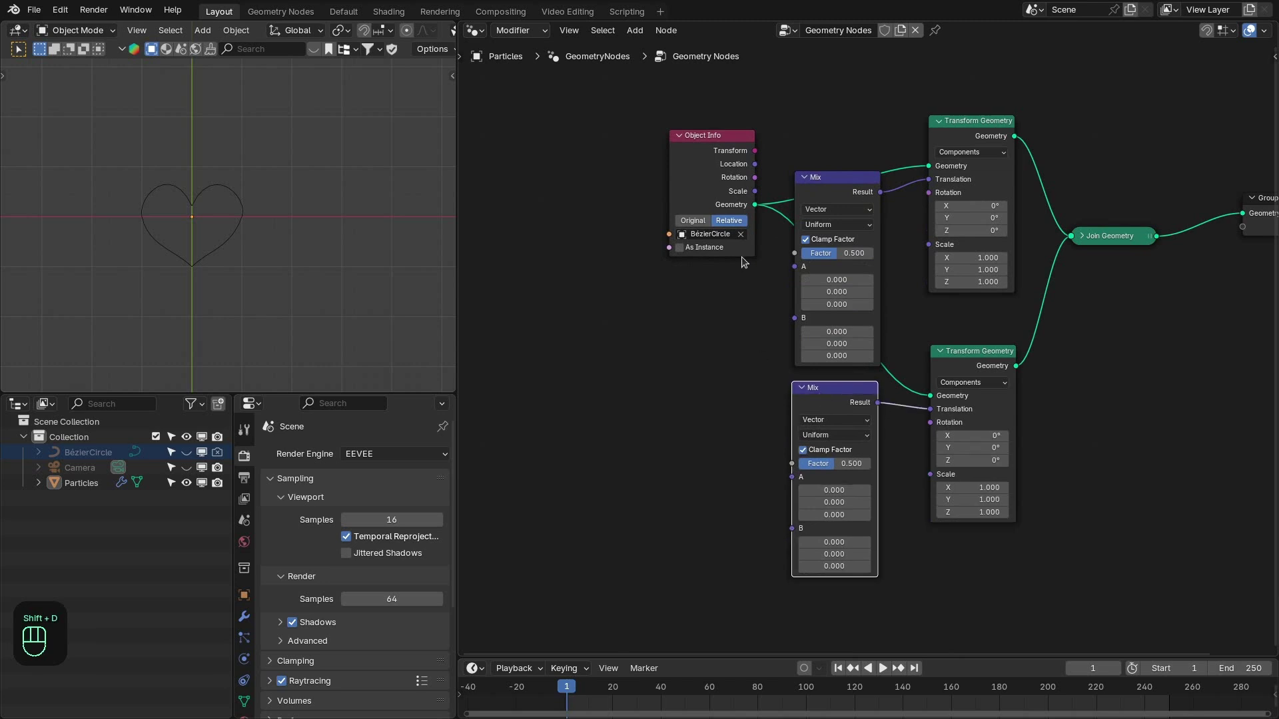
# - Reposition the Object Info node and play back the two hearts moving toward each other
pyautogui.moveTo(711, 189); pyautogui.dragTo(809, 217)
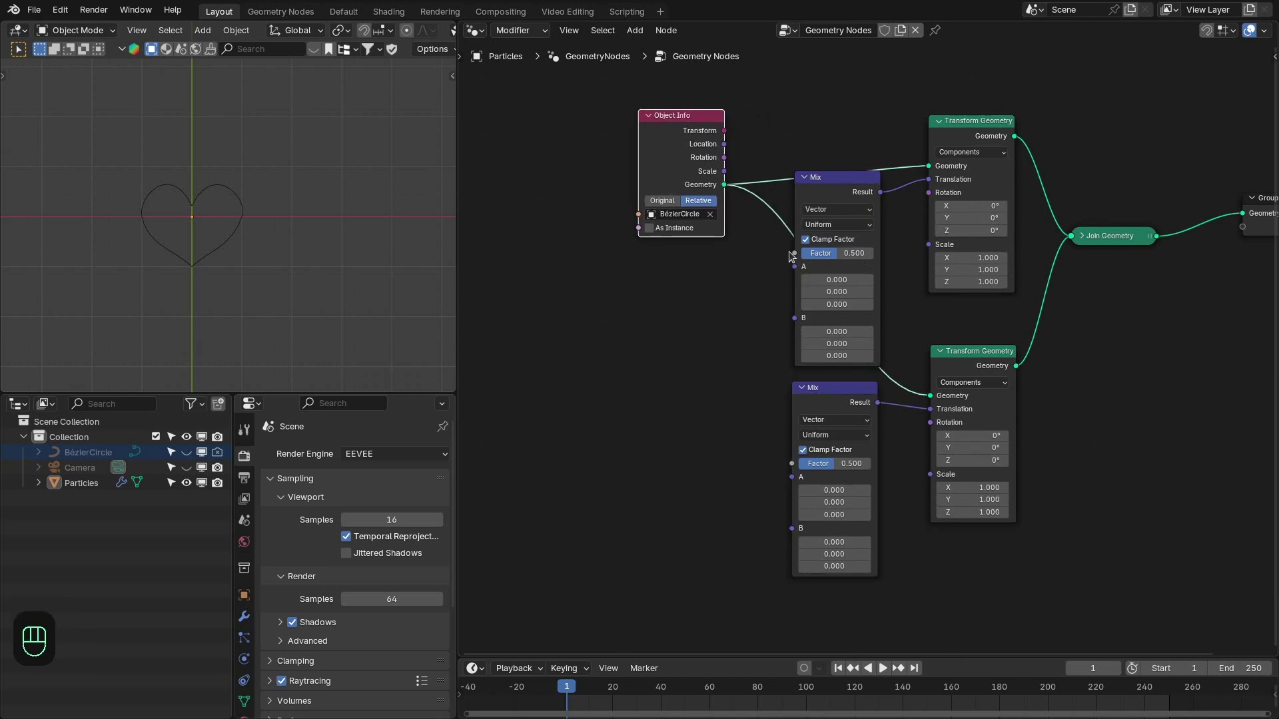
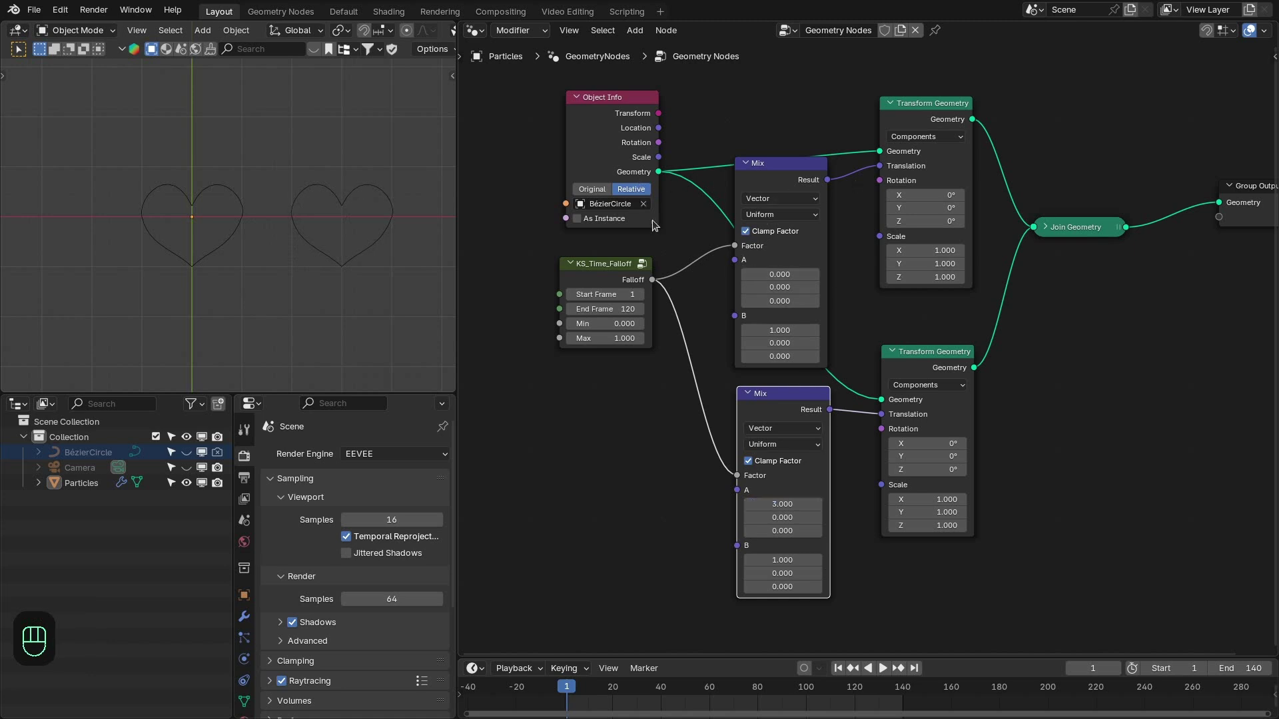
pyautogui.press('space')
# - Orbit the view to watch the two hearts converge during playback
pyautogui.moveTo(321, 263); pyautogui.dragTo(328, 221)
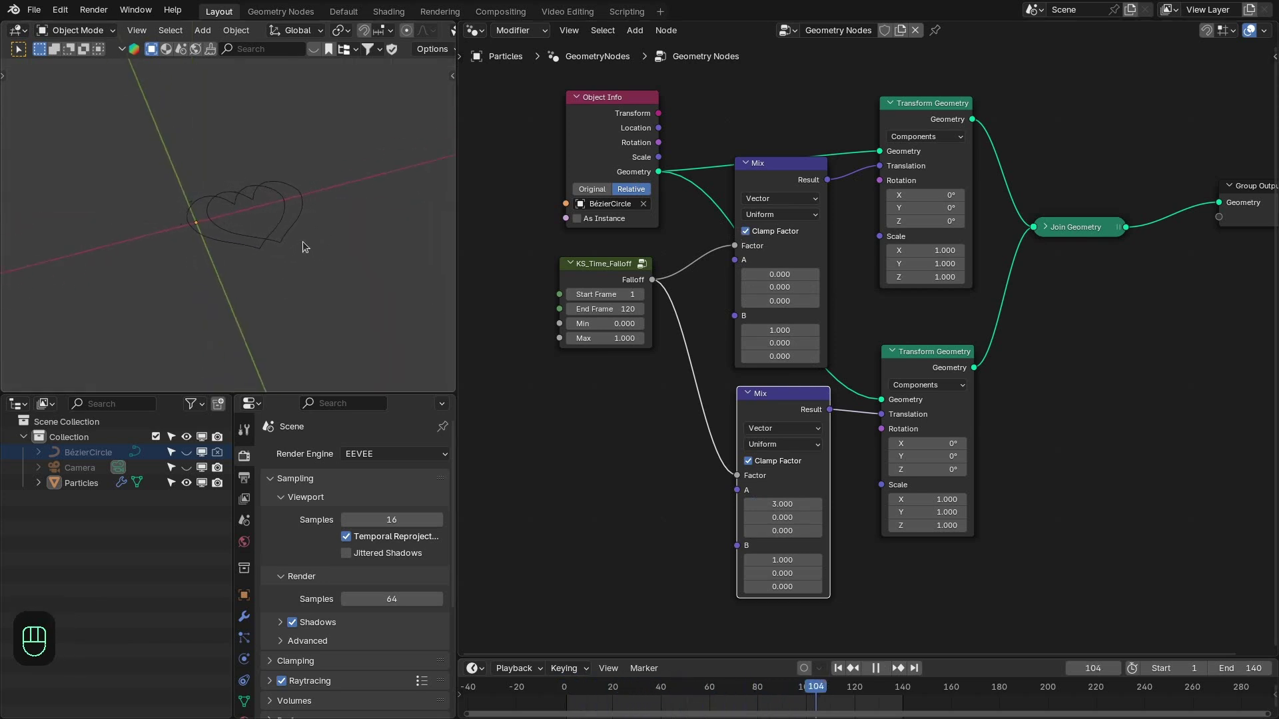
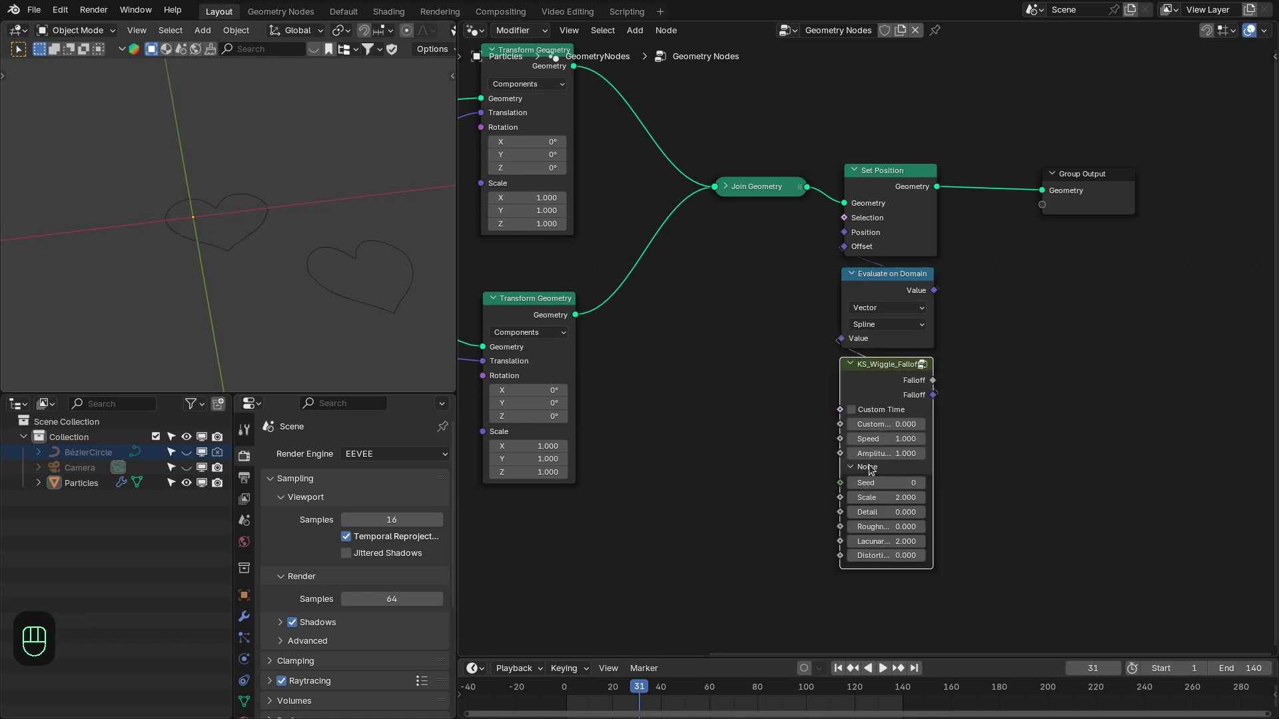
# - Set the KS_Wiggle_Falloff speed to 0.001 and preview the hearts wiggling from above
pyautogui.moveTo(317, 273); pyautogui.dragTo(420, 325)
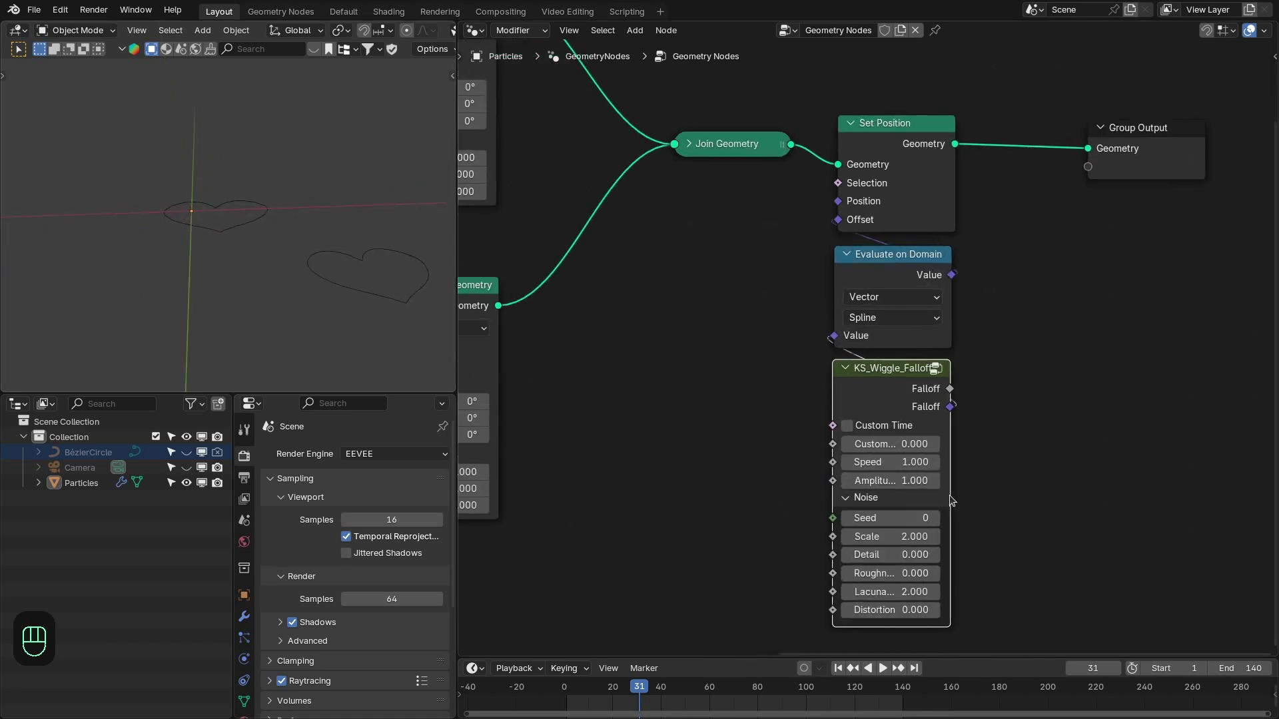
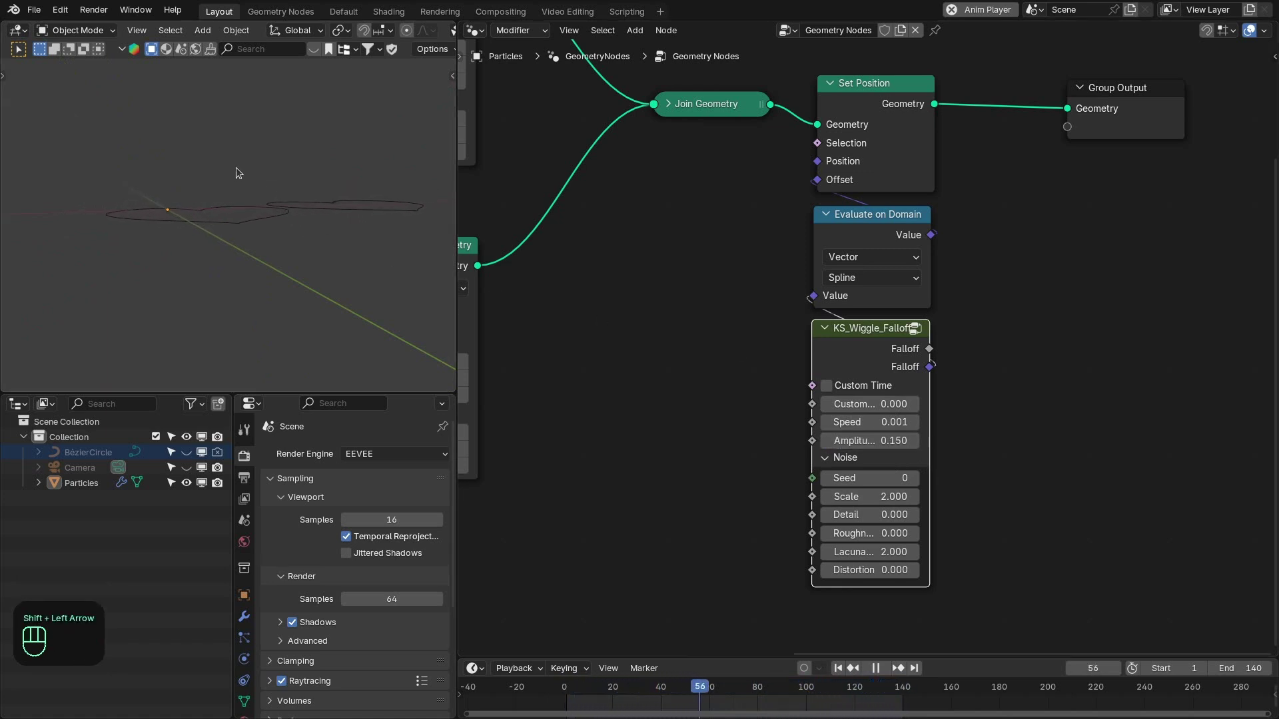
pyautogui.moveTo(253, 195); pyautogui.dragTo(287, 262)
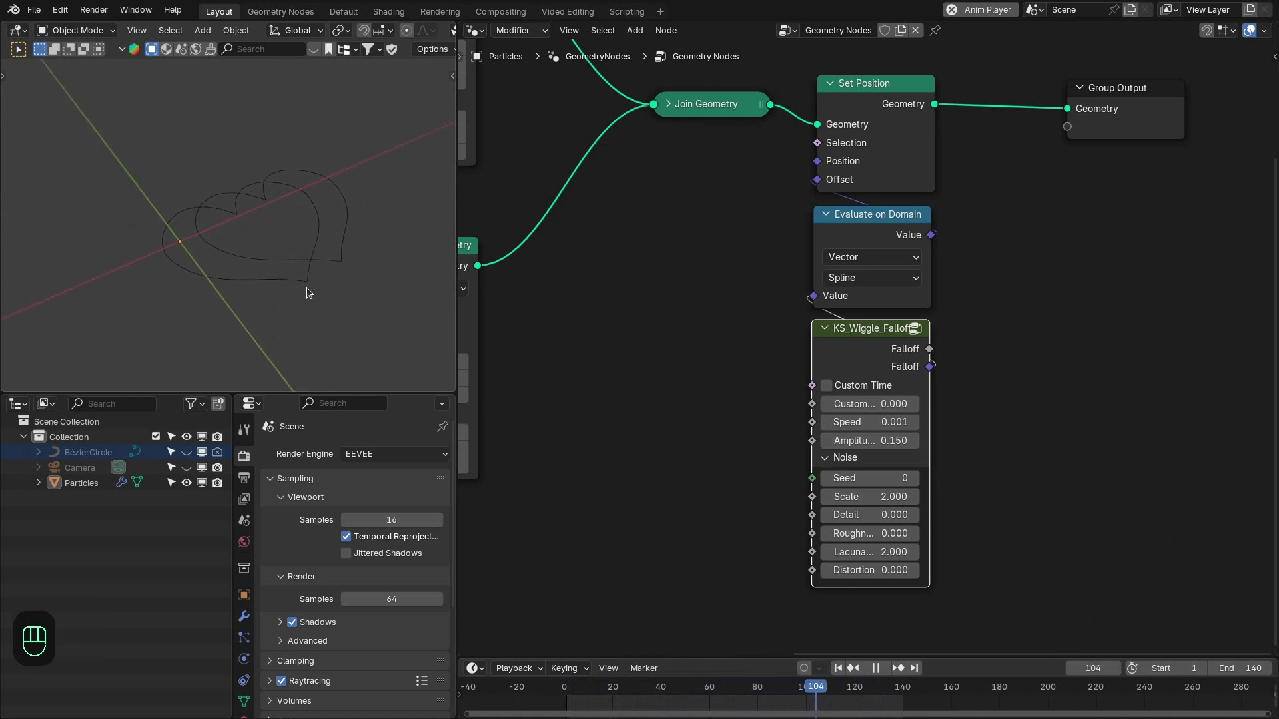
pyautogui.click(304, 309)
pyautogui.press('shift+Left')
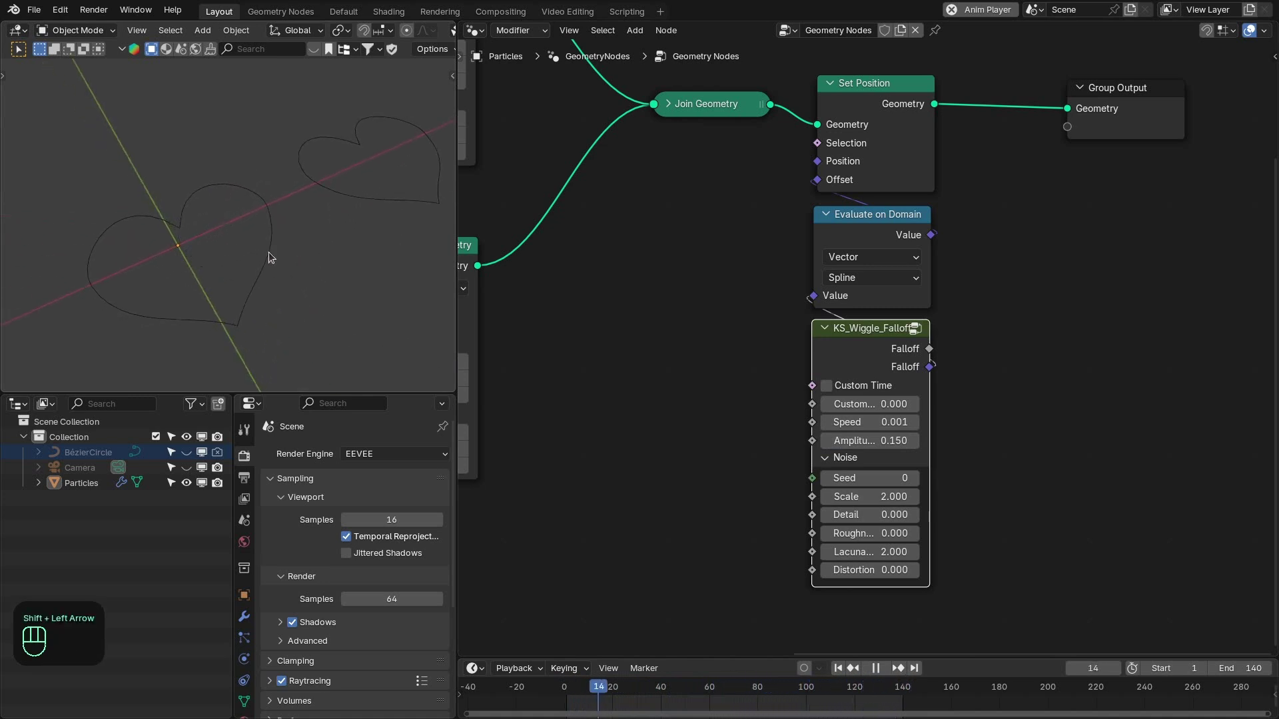
pyautogui.click(158, 258)
pyautogui.moveTo(261, 235); pyautogui.dragTo(252, 199)
pyautogui.click(248, 237)
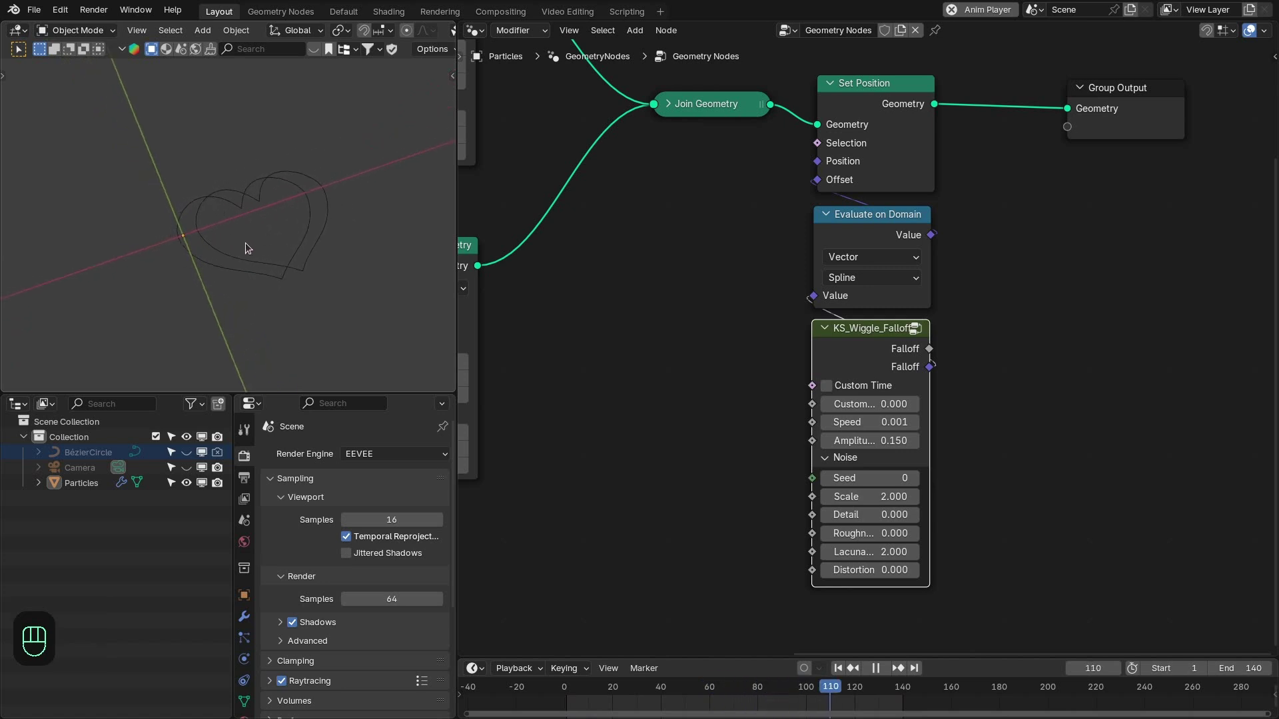
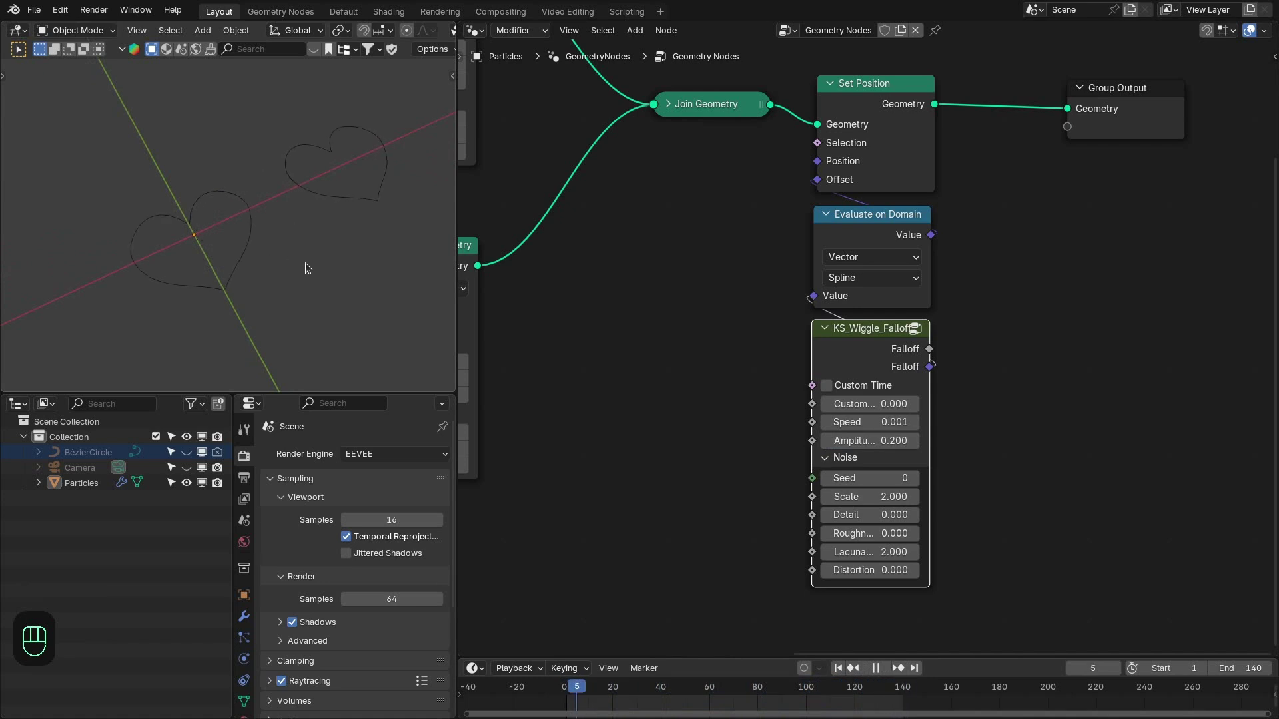
pyautogui.press('space')
# - Set the wiggle amplitude to 0.2 and rearrange the wiggle nodes in the graph
pyautogui.click(747, 288)
pyautogui.moveTo(718, 261); pyautogui.dragTo(696, 379)
pyautogui.moveTo(805, 220); pyautogui.dragTo(1089, 452)
pyautogui.click(844, 257)
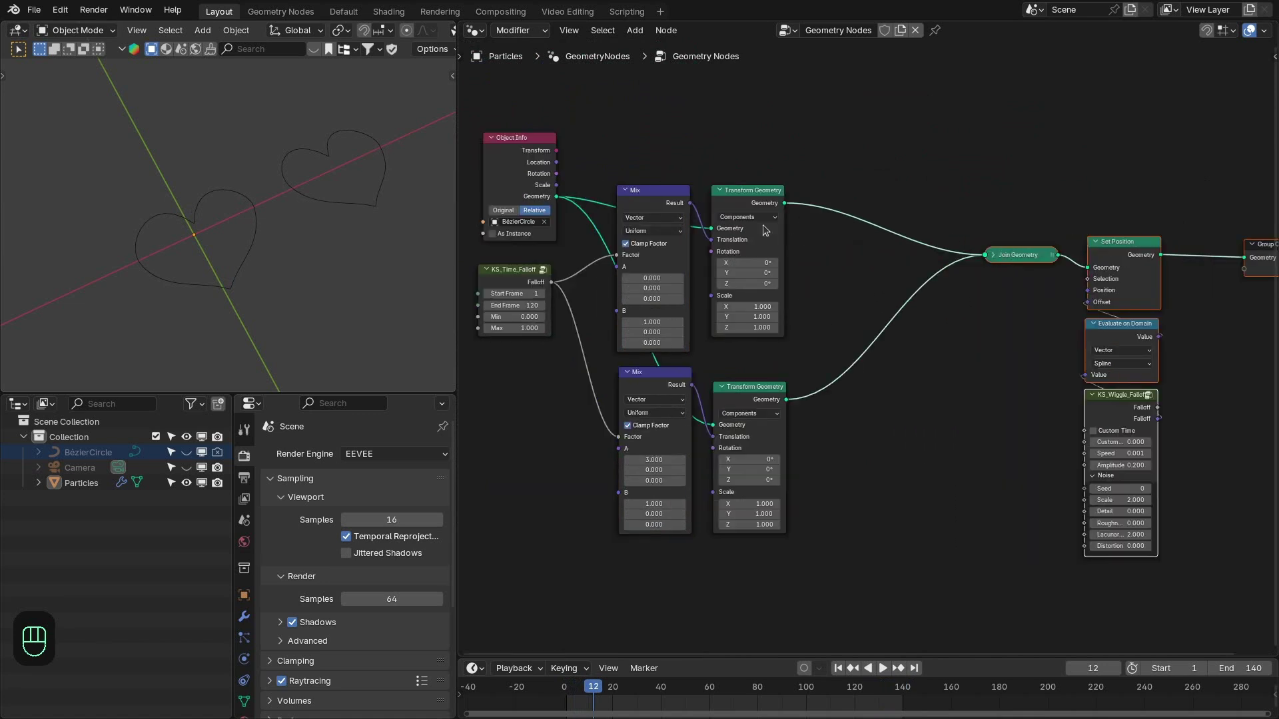
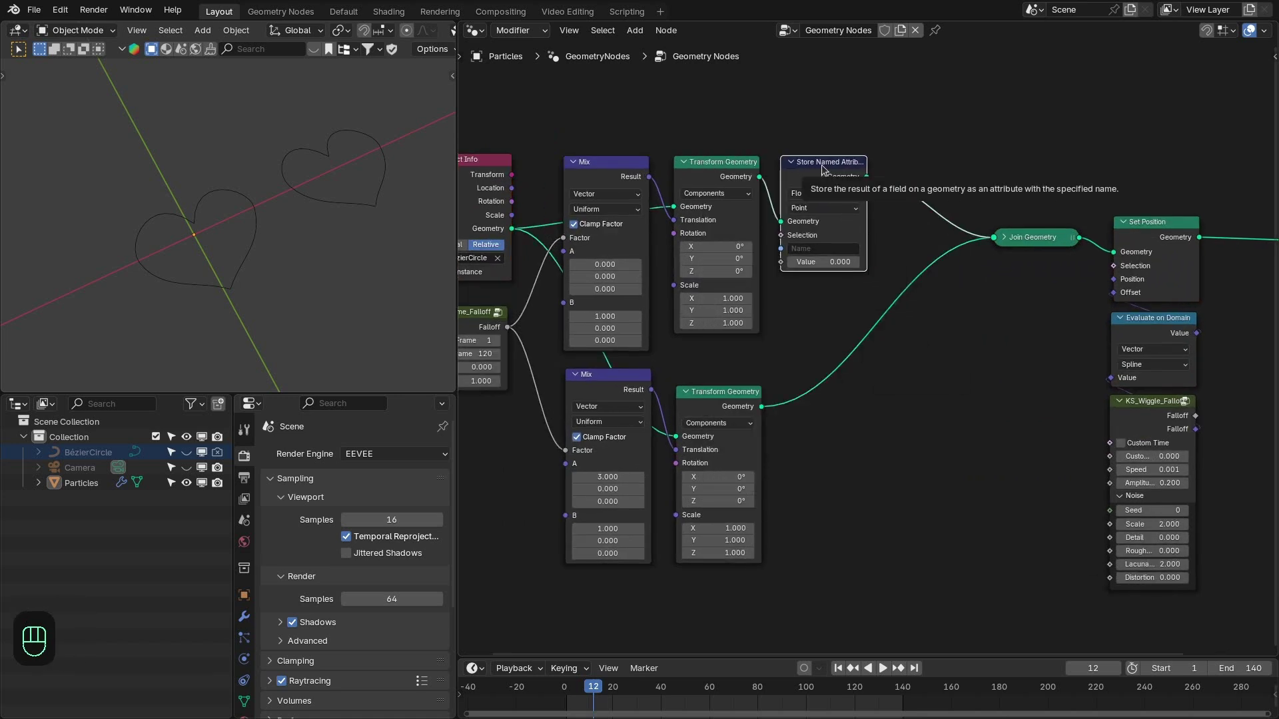
# - Insert Store Named Attribute 'color' nodes into each heart branch, red on one and blue on the other
pyautogui.moveTo(825, 211); pyautogui.dragTo(822, 250)
pyautogui.moveTo(823, 251); pyautogui.dragTo(823, 250)
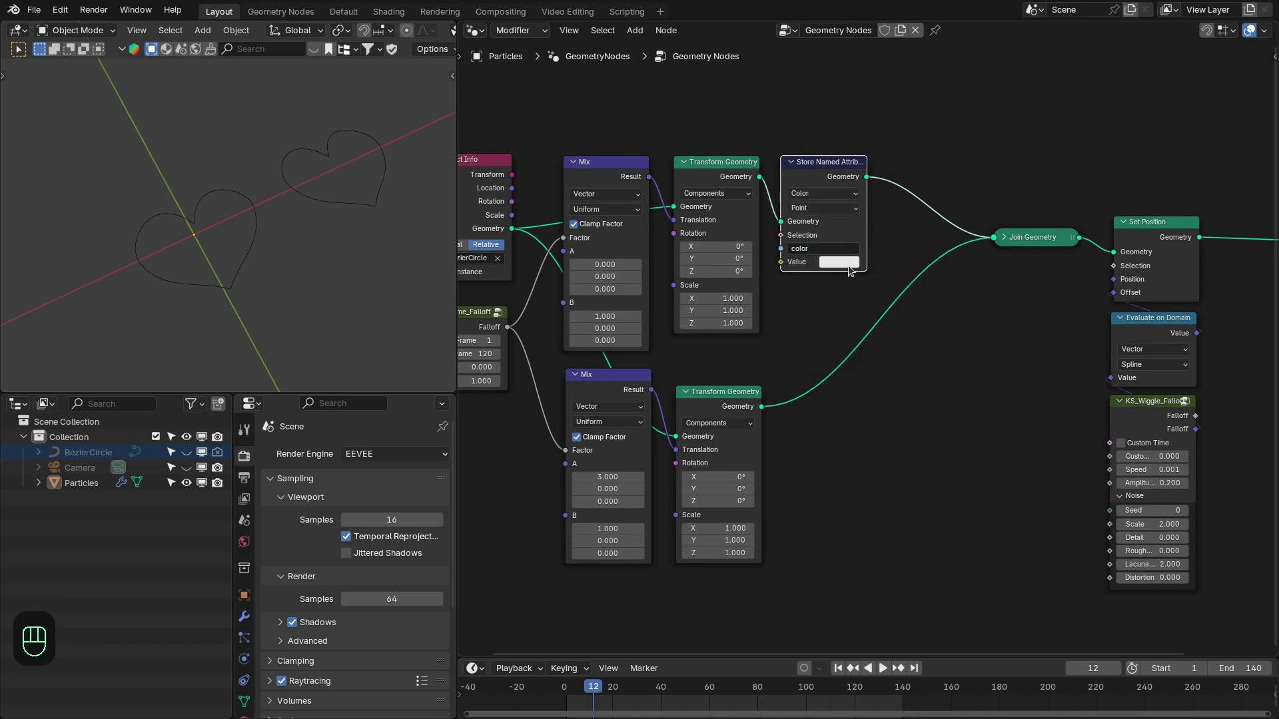
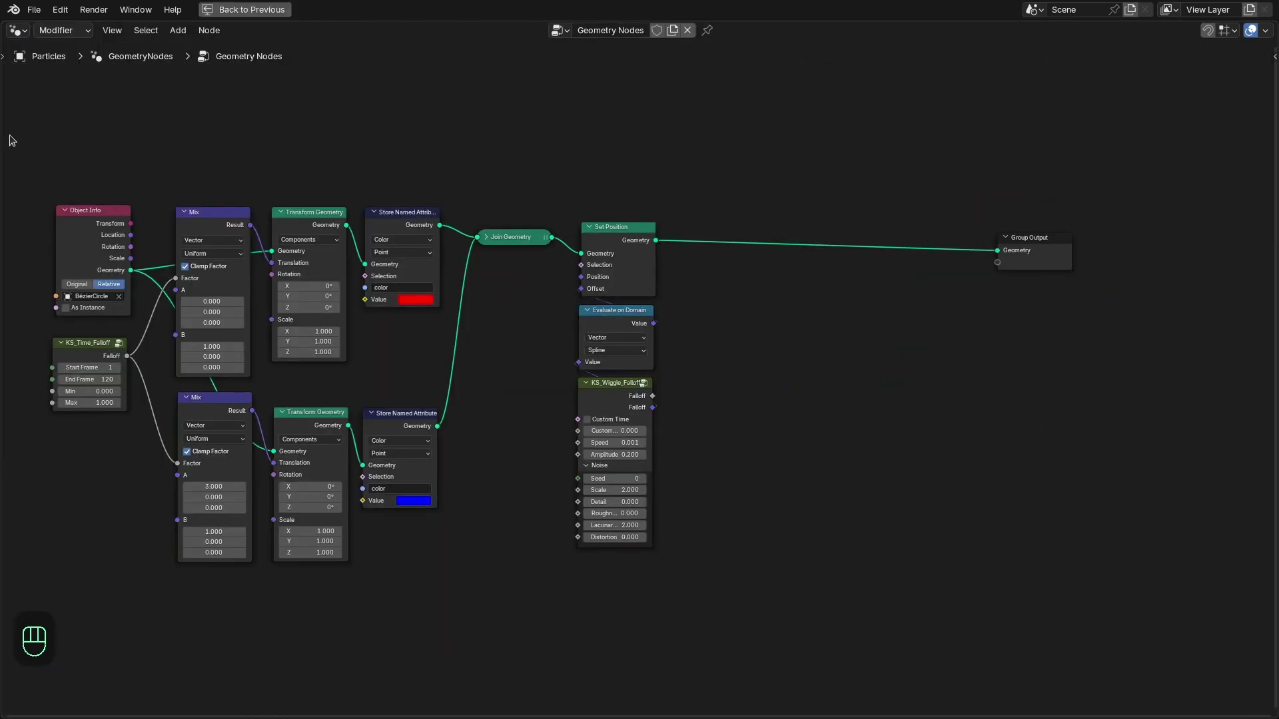
pyautogui.moveTo(185, 300); pyautogui.dragTo(715, 502)
pyautogui.moveTo(876, 351); pyautogui.dragTo(1024, 284)
pyautogui.click(1028, 261)
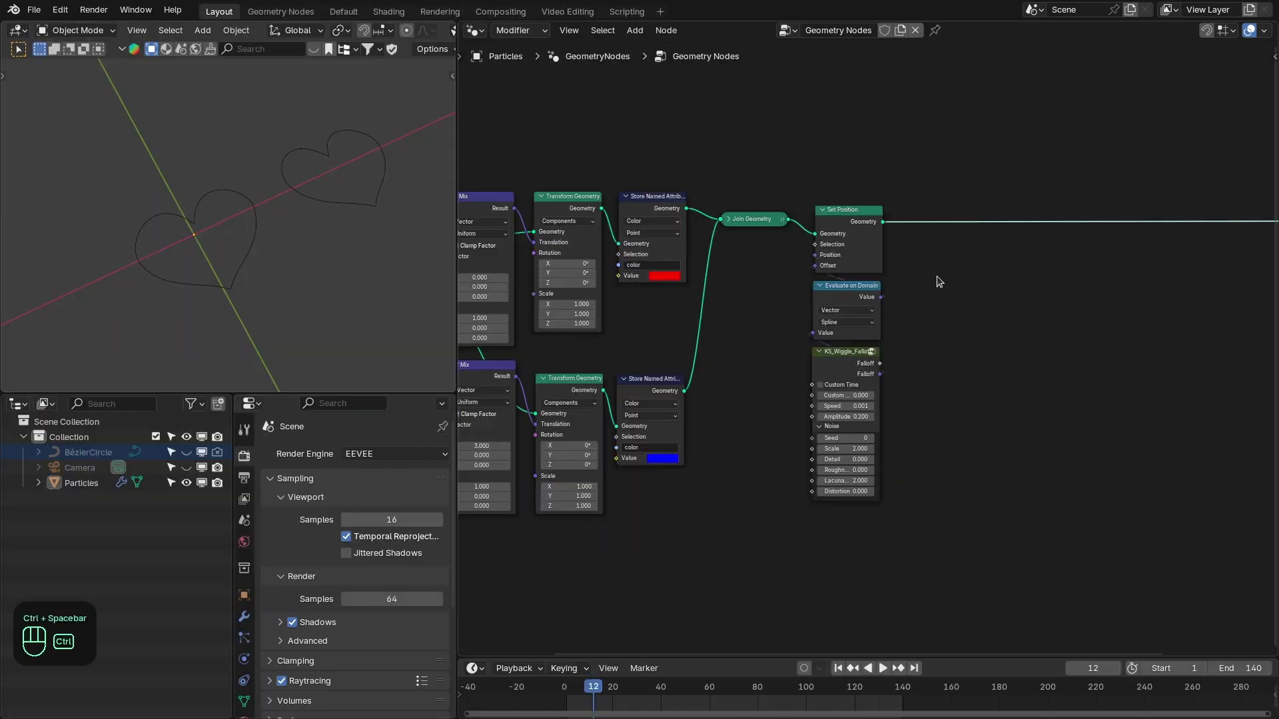
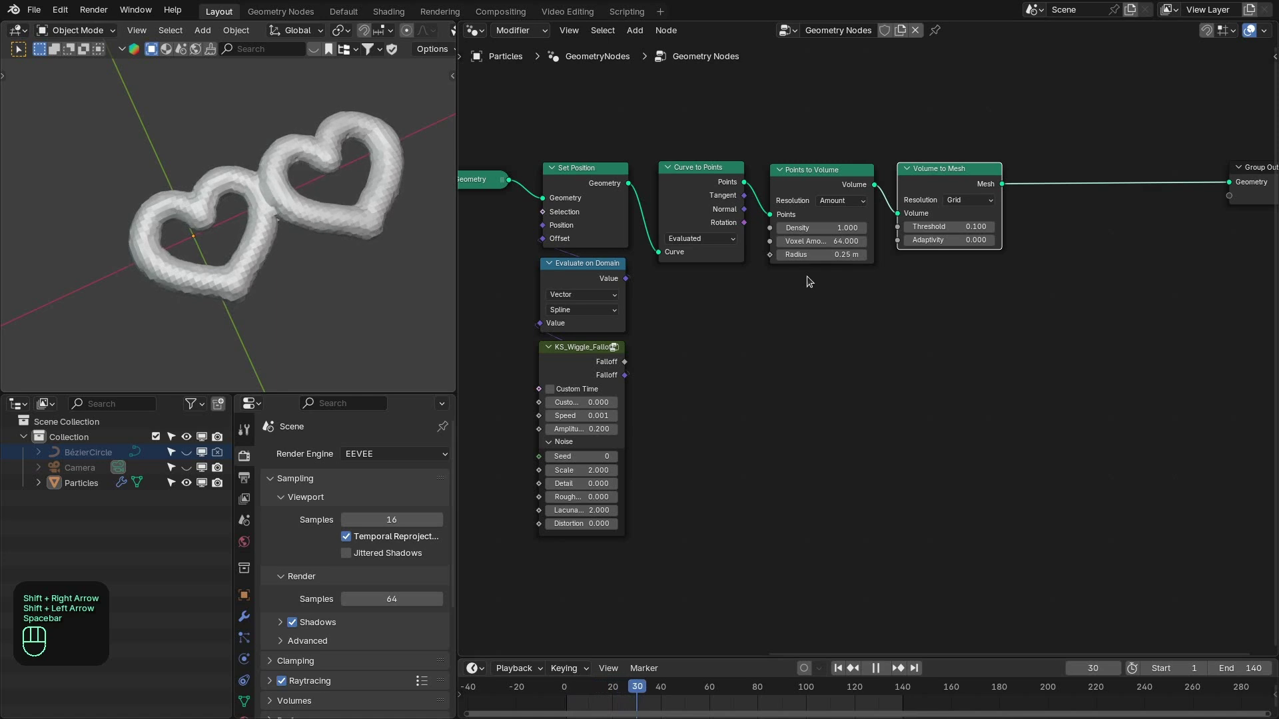
# - Inspect the lumpy heart tube mesh produced by Points to Volume and Volume to Mesh
pyautogui.click(278, 219)
pyautogui.middleClick(278, 219)
pyautogui.rightClick(278, 219)
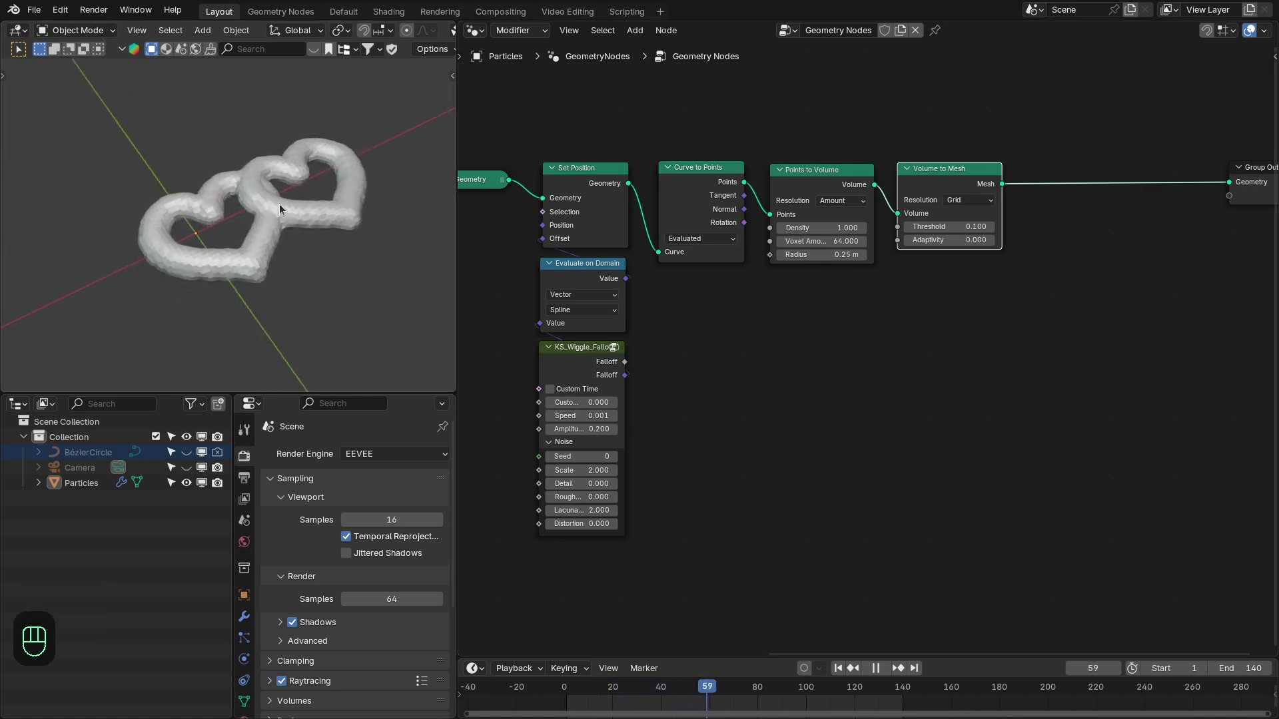
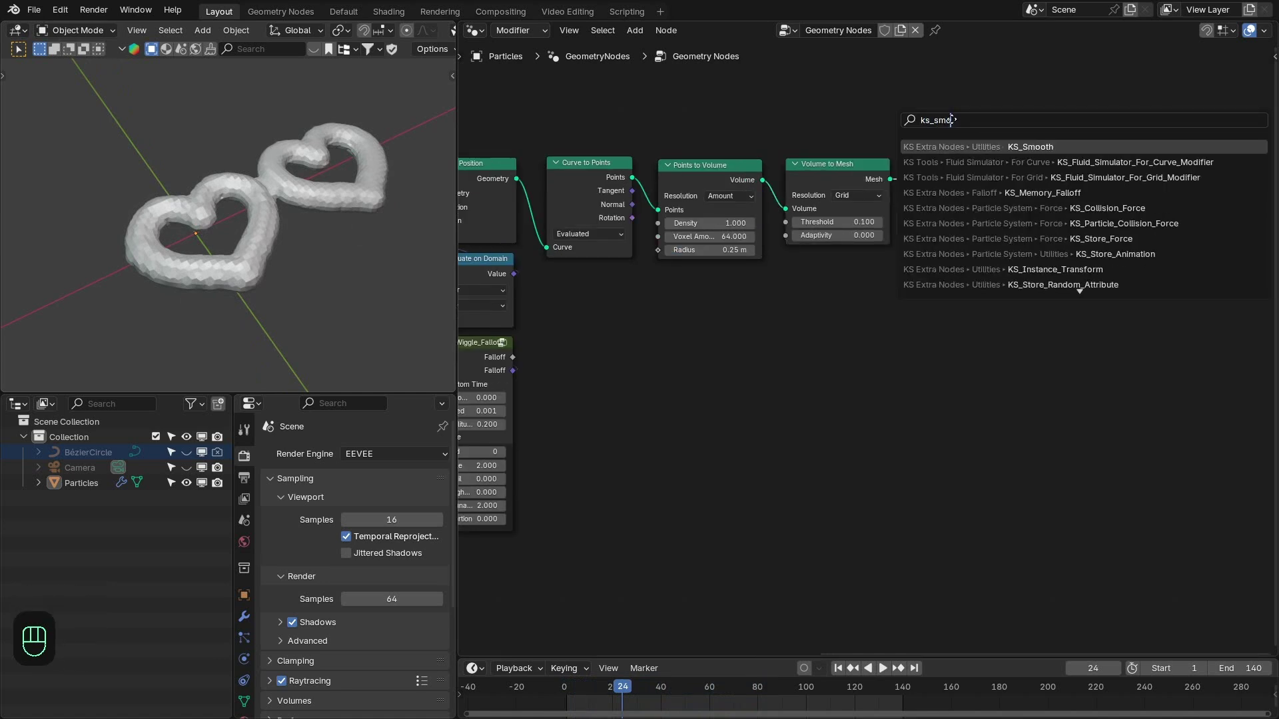
# - Add Set Shade Smooth after KS_Smooth and play back the smooth rounded hearts
pyautogui.middleClick(263, 208)
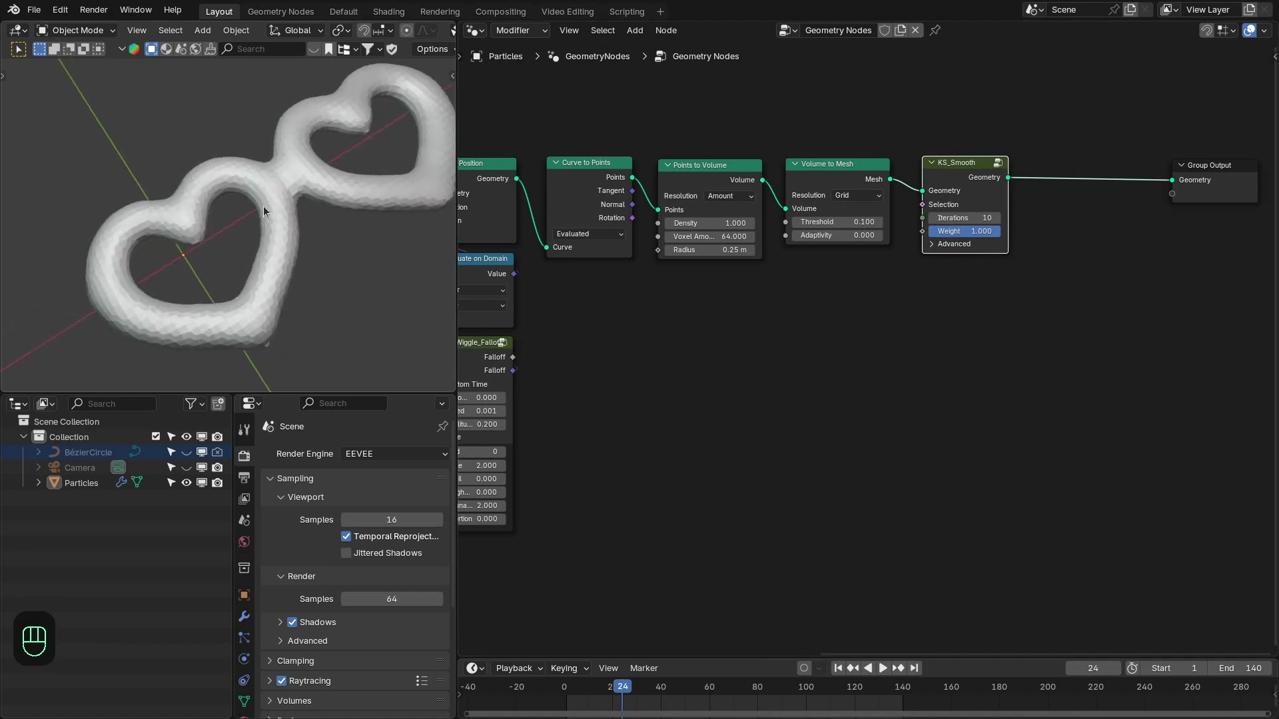
pyautogui.middleClick(1011, 277)
pyautogui.click(1197, 160)
pyautogui.press('shift+a')
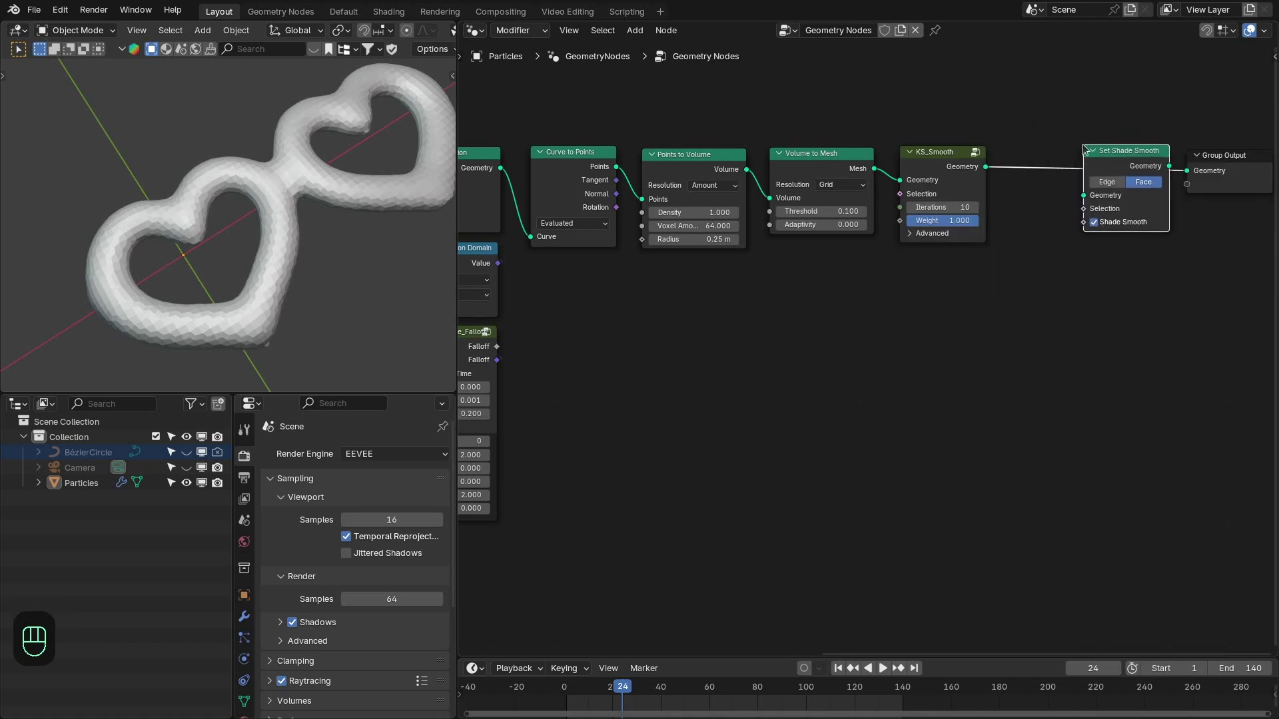
pyautogui.middleClick(316, 200)
pyautogui.press('space')
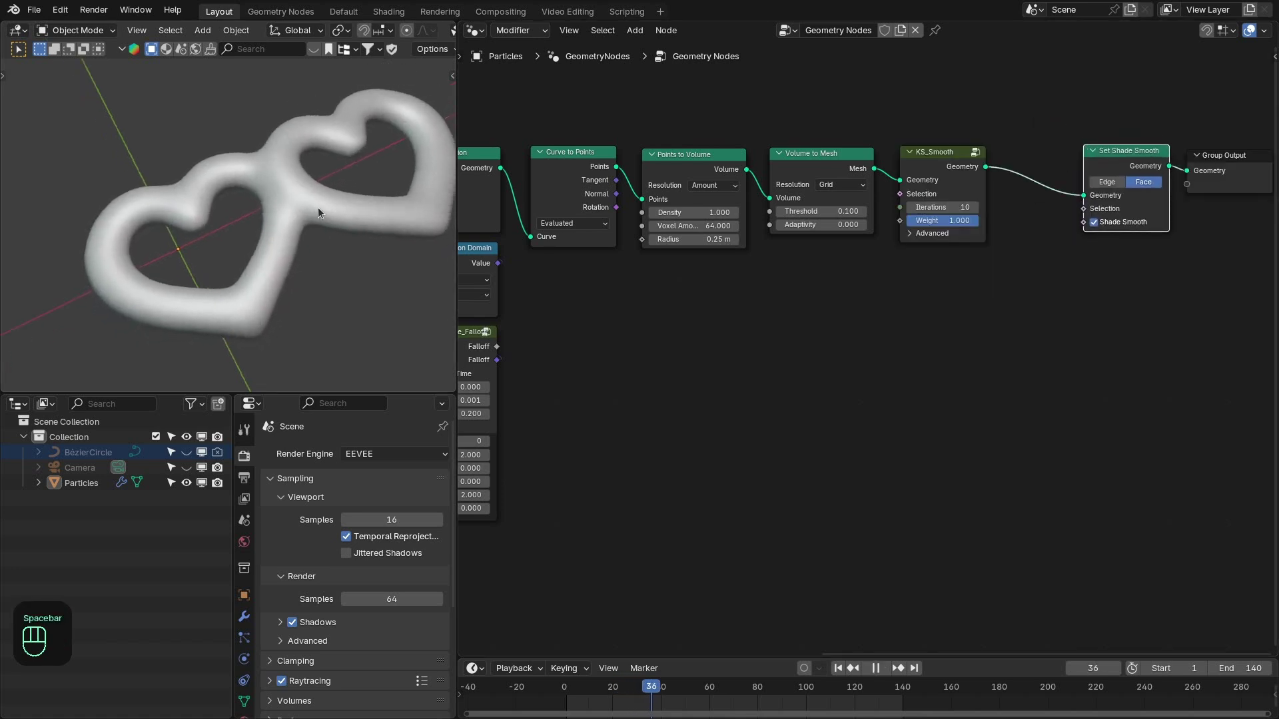
pyautogui.moveTo(301, 267); pyautogui.dragTo(308, 268)
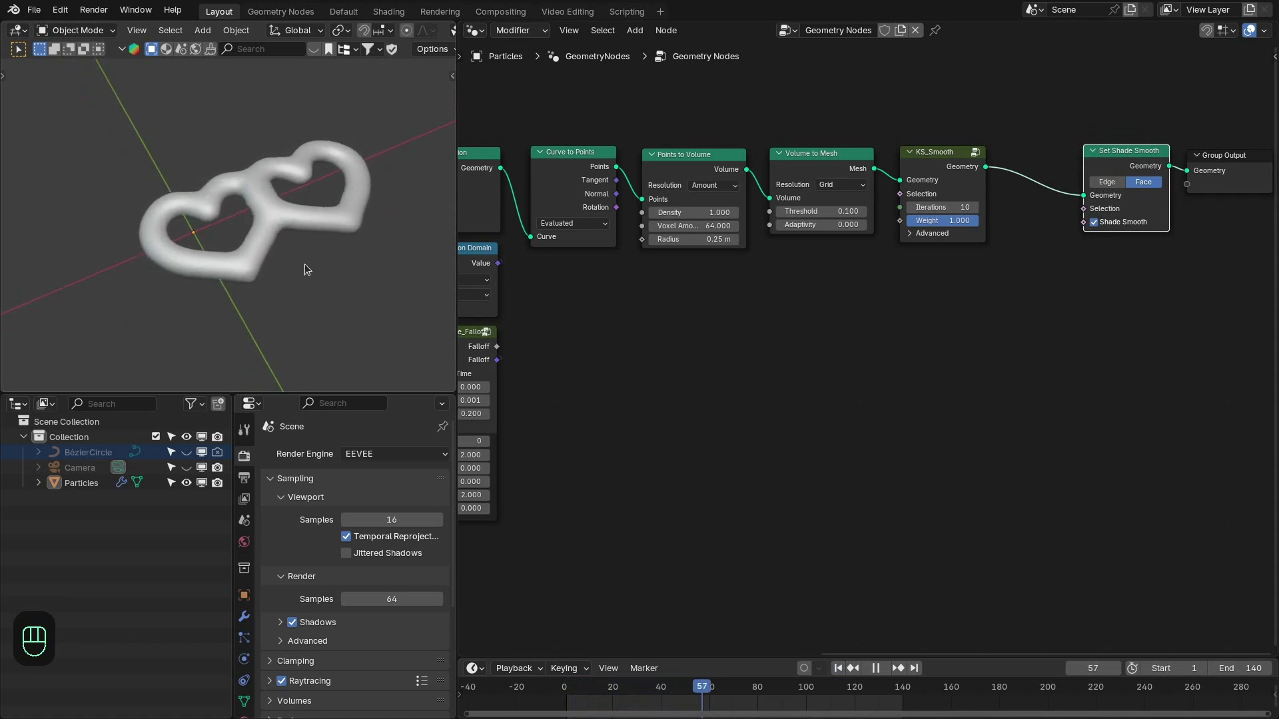
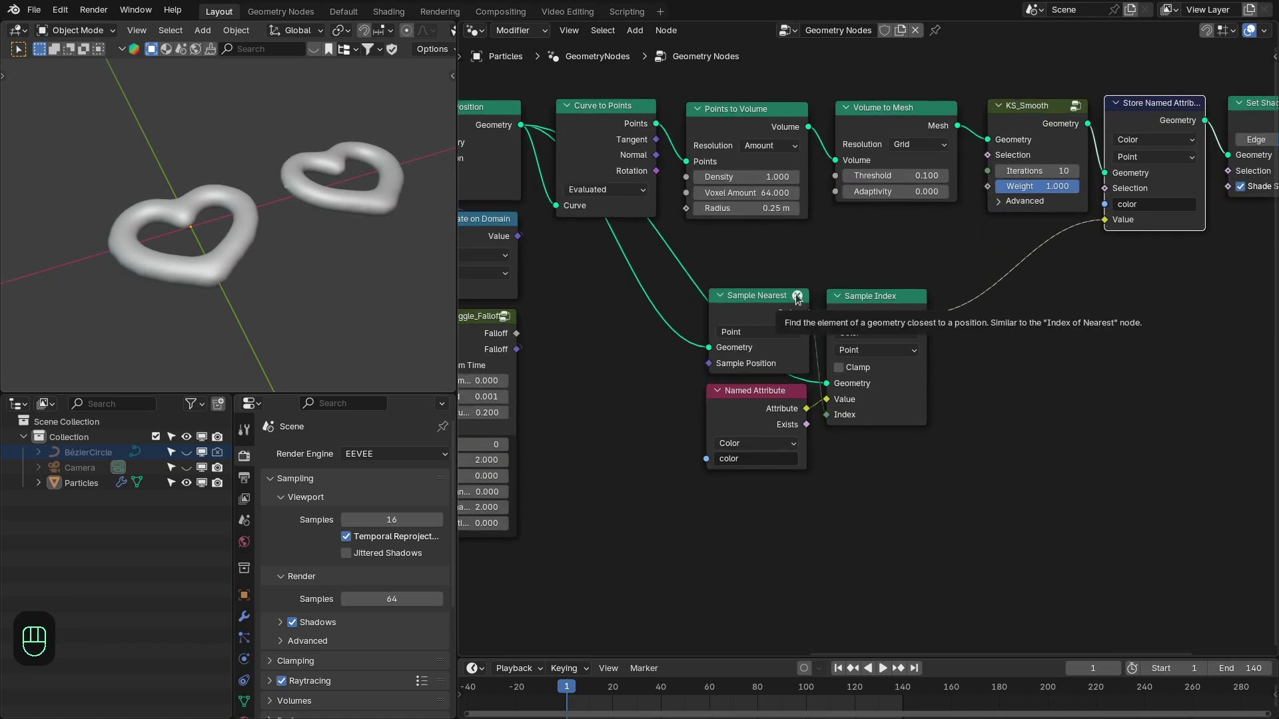
# - Arrange the Curve to Mesh, Sample Nearest and Sample Index nodes that transfer the 'color' attribute onto the tubes
pyautogui.moveTo(726, 272); pyautogui.dragTo(756, 315)
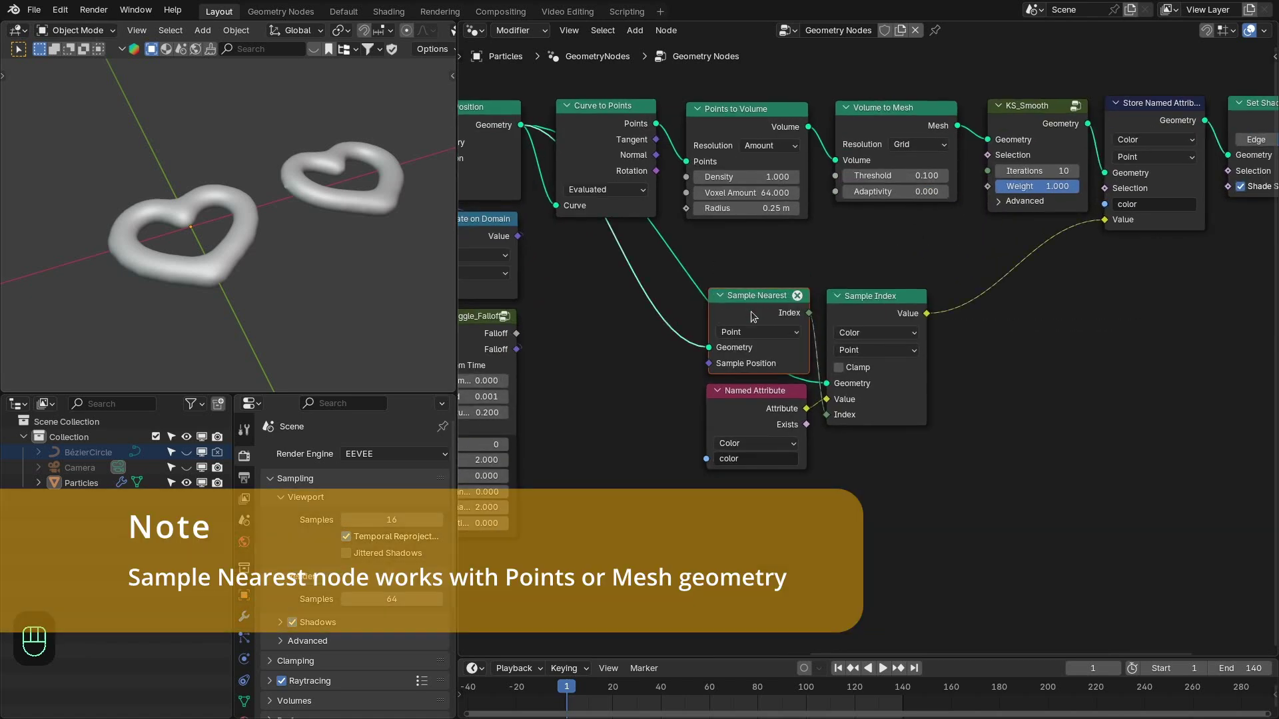
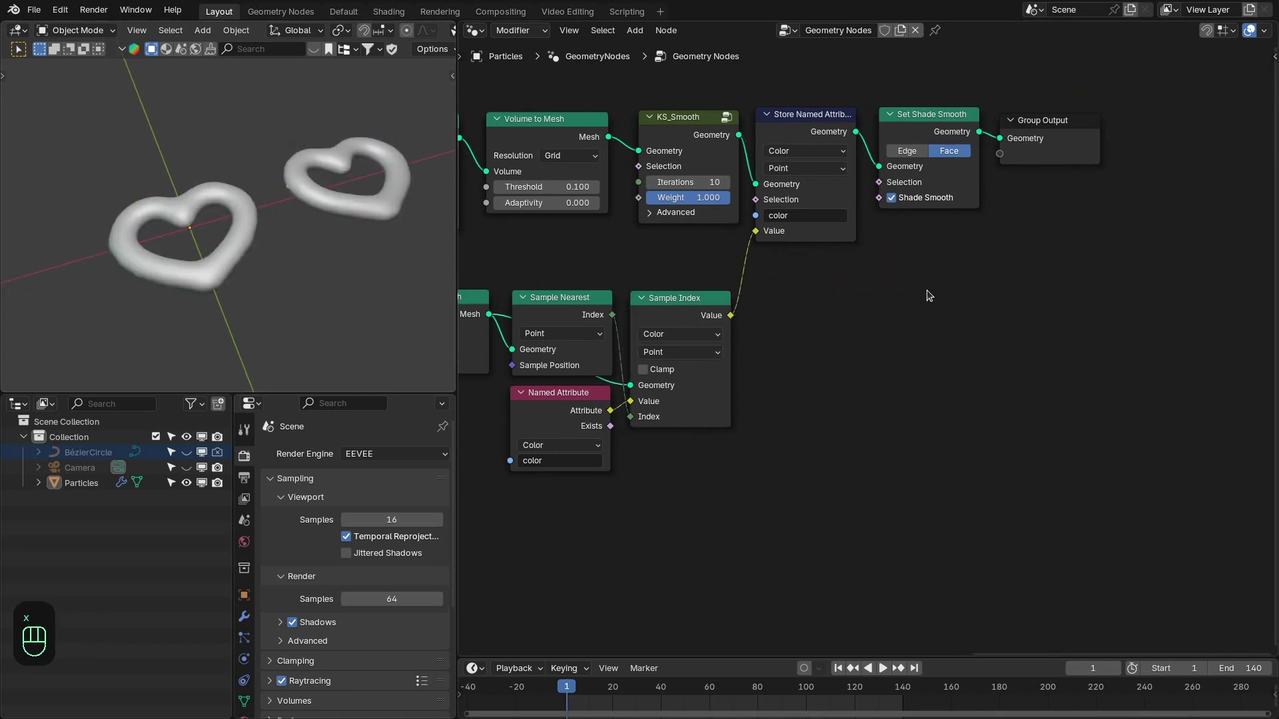
pyautogui.moveTo(67, 159); pyautogui.dragTo(561, 539)
pyautogui.click(675, 427)
pyautogui.moveTo(539, 177); pyautogui.dragTo(929, 428)
pyautogui.moveTo(970, 362); pyautogui.dragTo(675, 346)
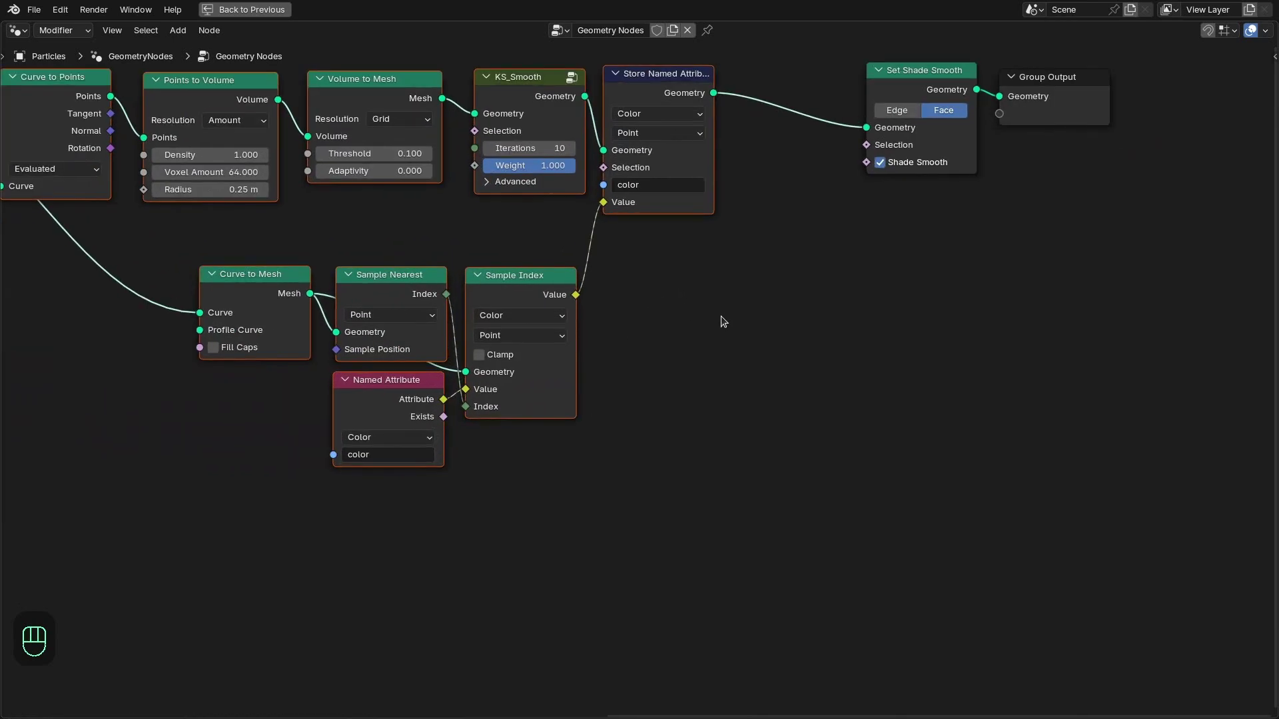
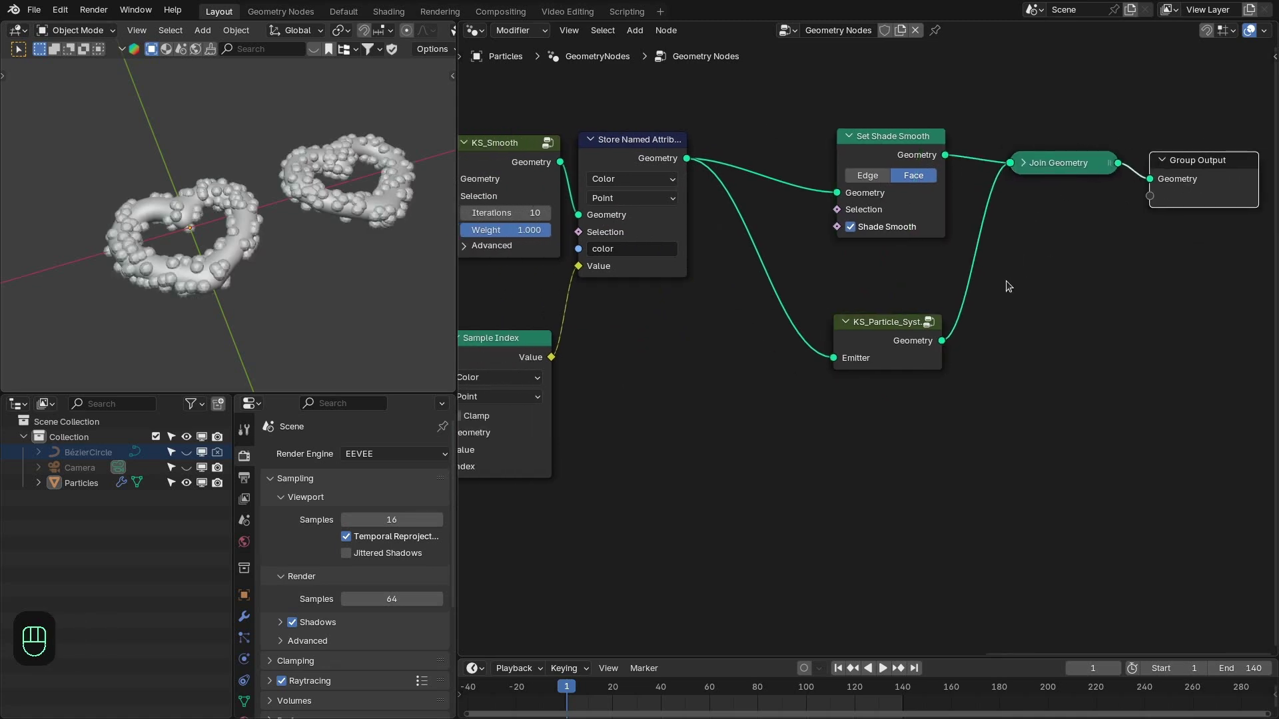
# - Enter the KS_Particle_System group and cut out the KS_Gravity_Force node
pyautogui.press('space')
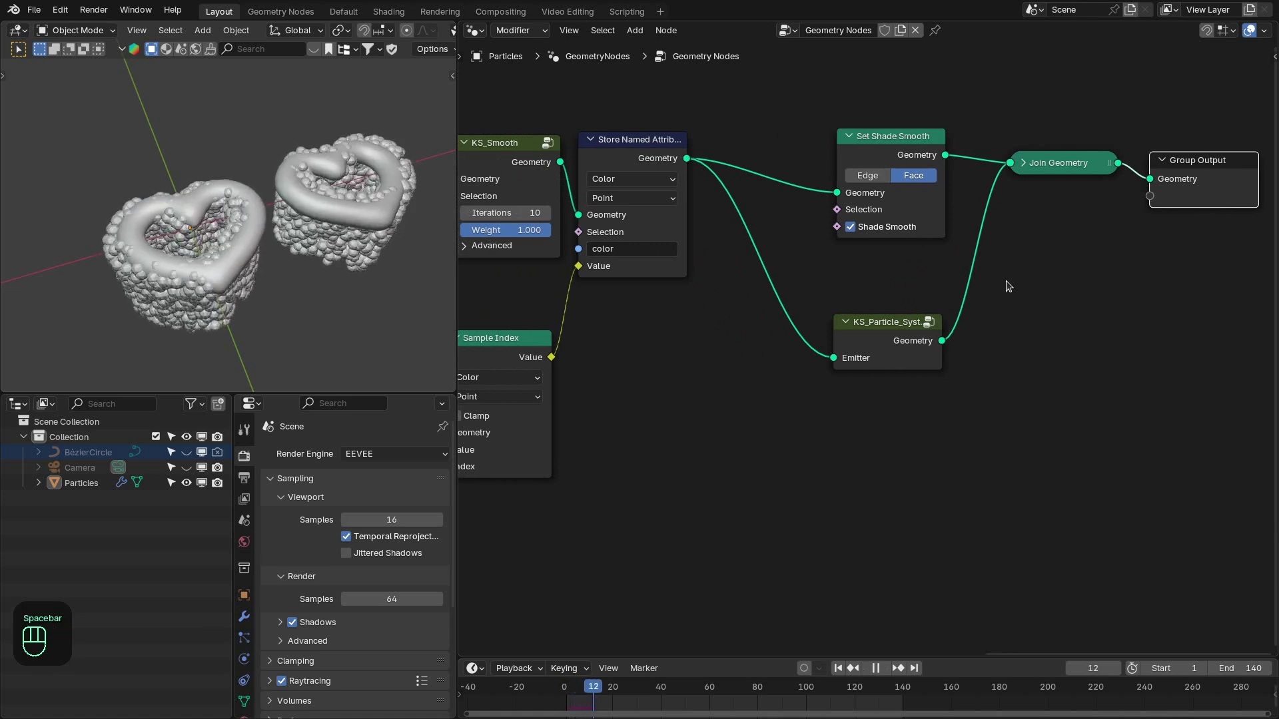
pyautogui.press('space')
pyautogui.moveTo(311, 241); pyautogui.dragTo(419, 294)
pyautogui.click(878, 340)
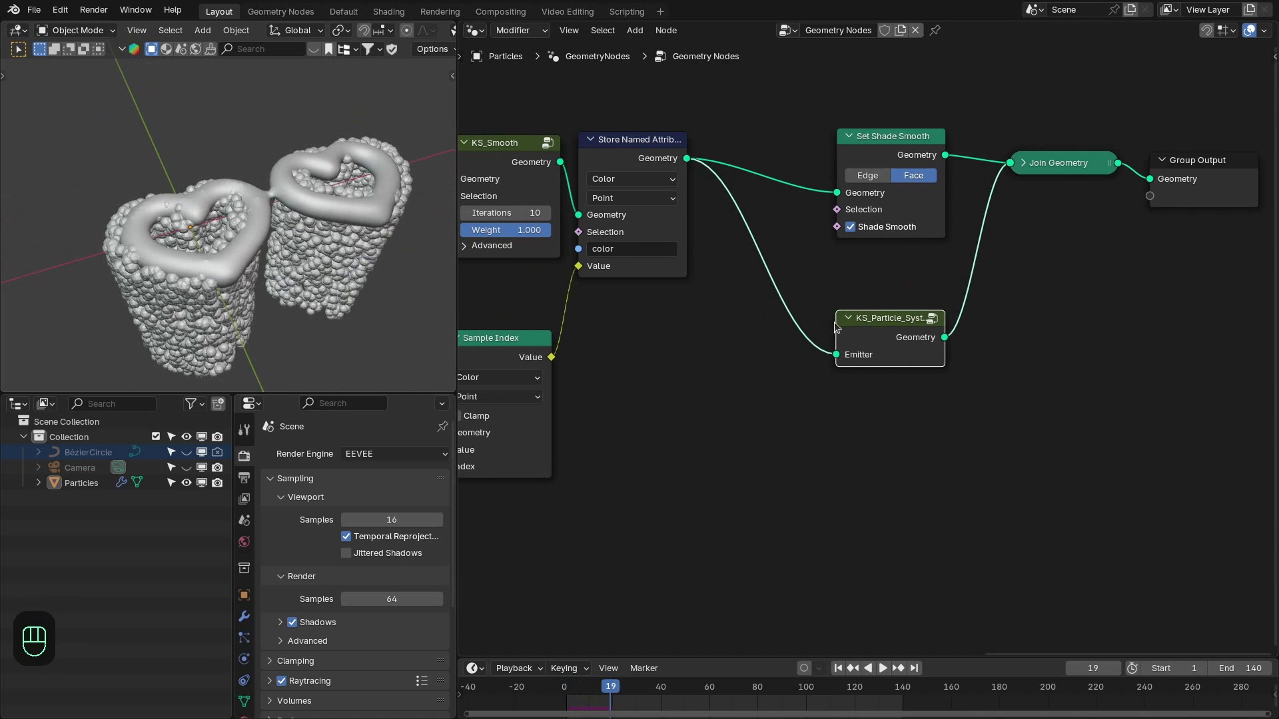
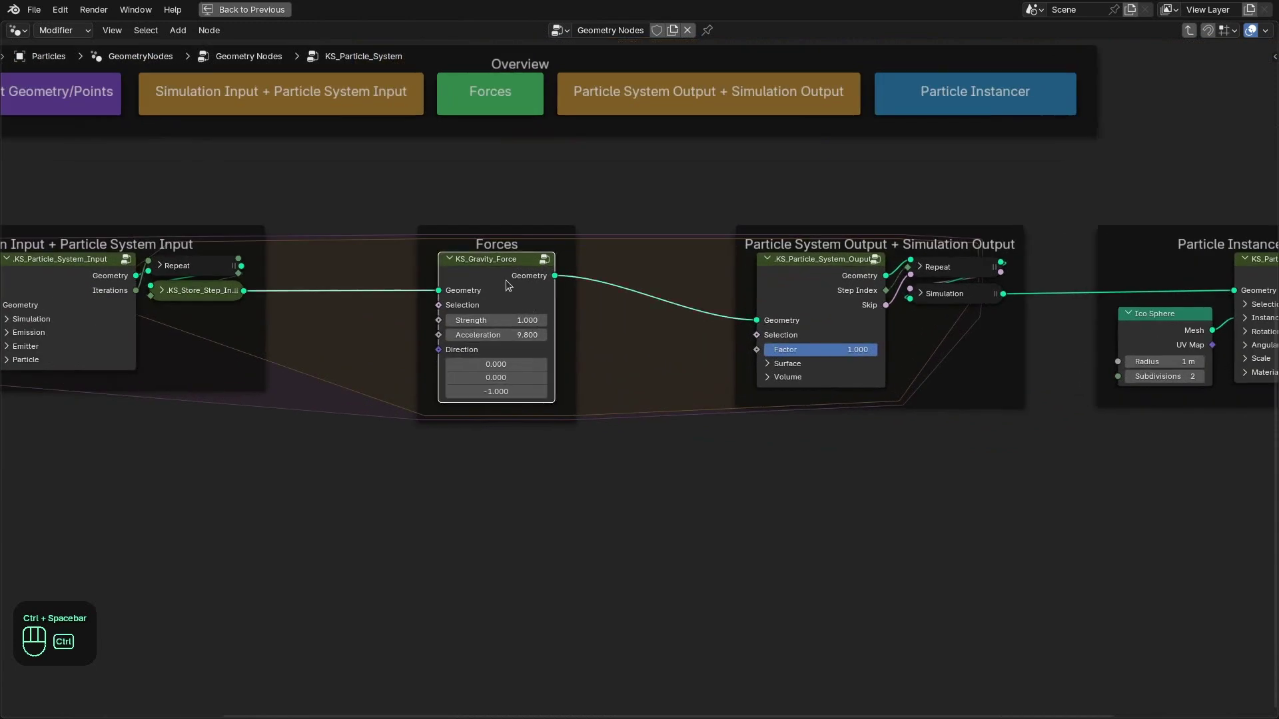
pyautogui.press('ctrl+x')
# - Add a KS_Turbulence_Force node and wire it into the Forces frame in gravity's place
pyautogui.click(463, 288)
pyautogui.press('shift+a')
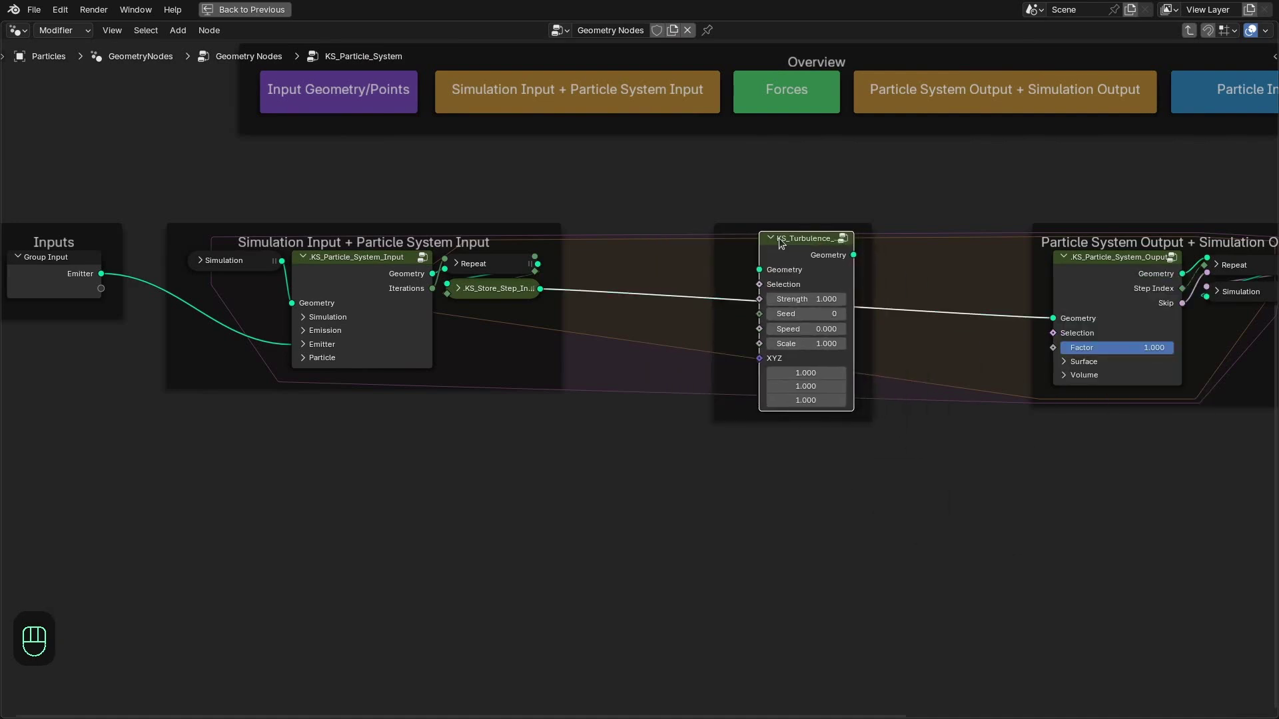
pyautogui.click(793, 251)
pyautogui.press('ctrl+z')
pyautogui.click(723, 276)
pyautogui.click(724, 261)
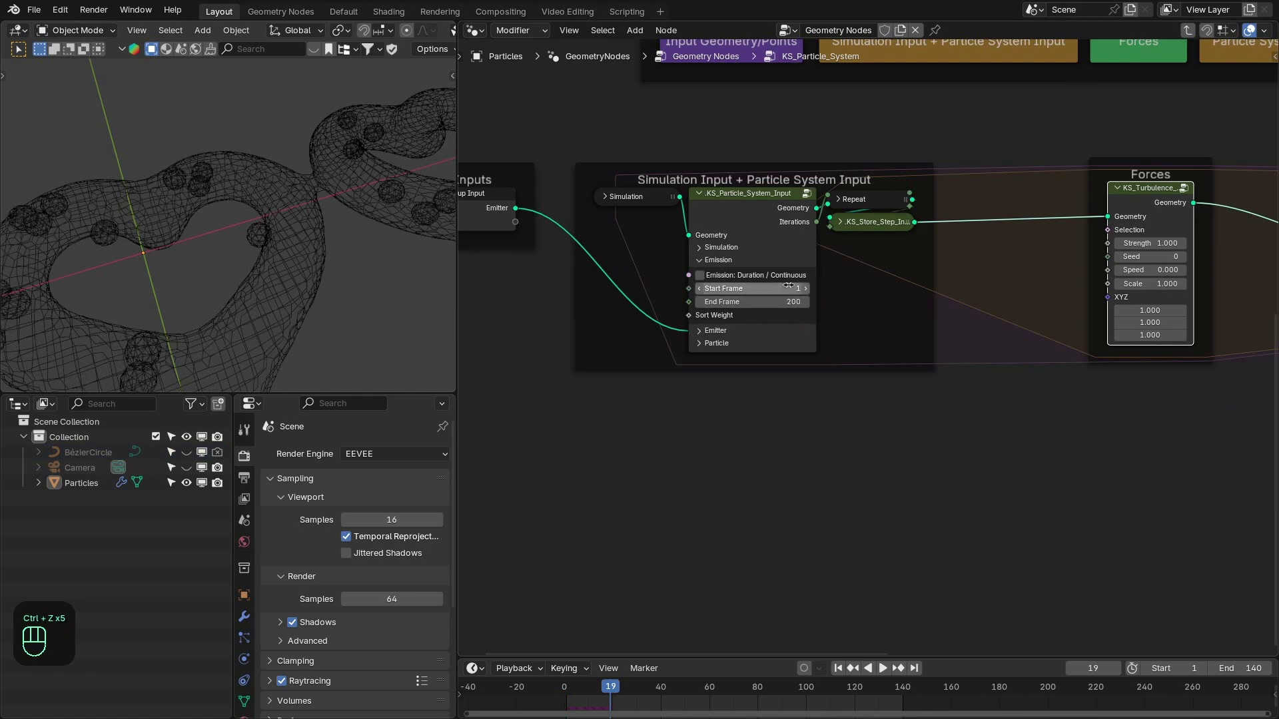
# - Rewind to frame 1 and set the emitter's Particle Surface Density to 0 for volume filling
pyautogui.press('shift+Right')
pyautogui.press('shift+Left')
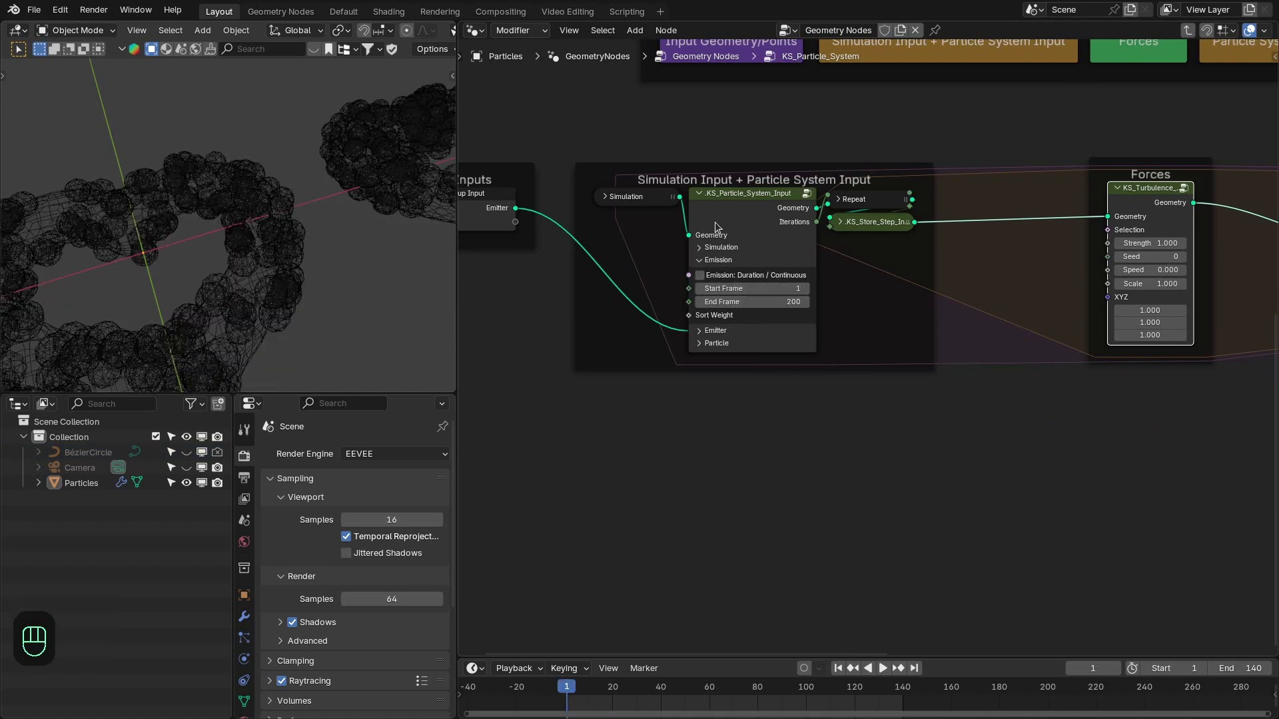
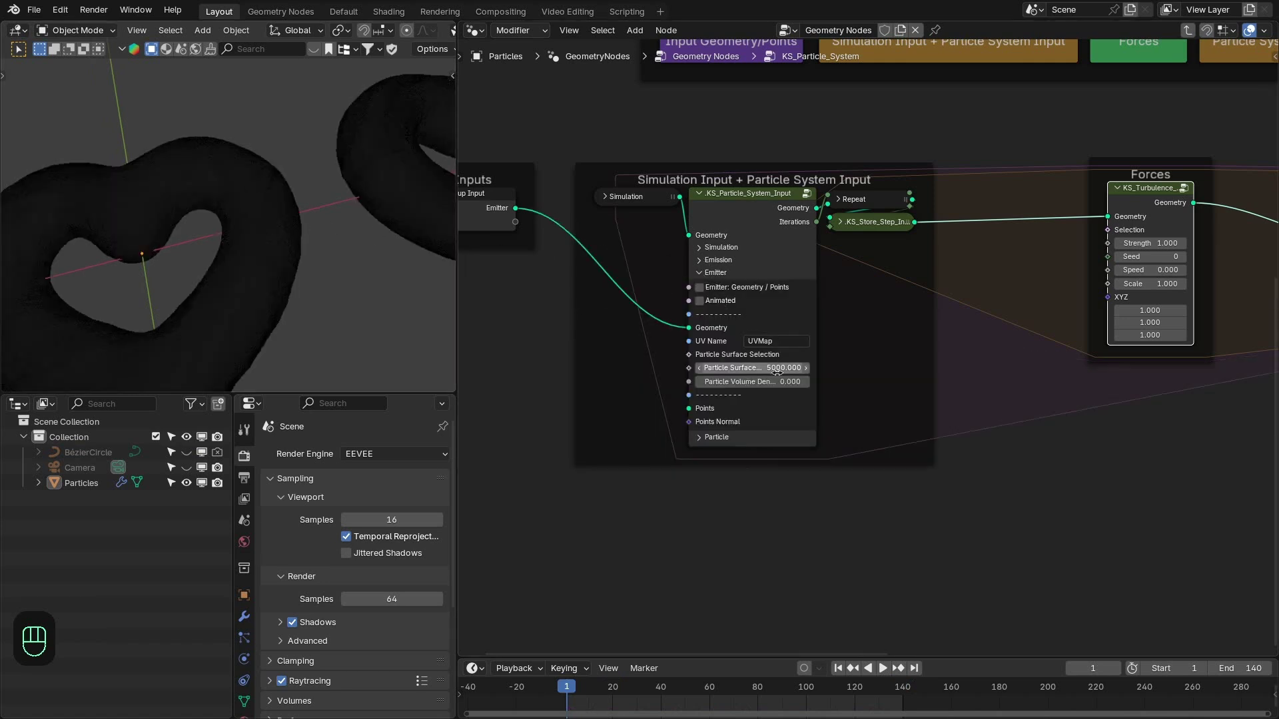
pyautogui.click(770, 377)
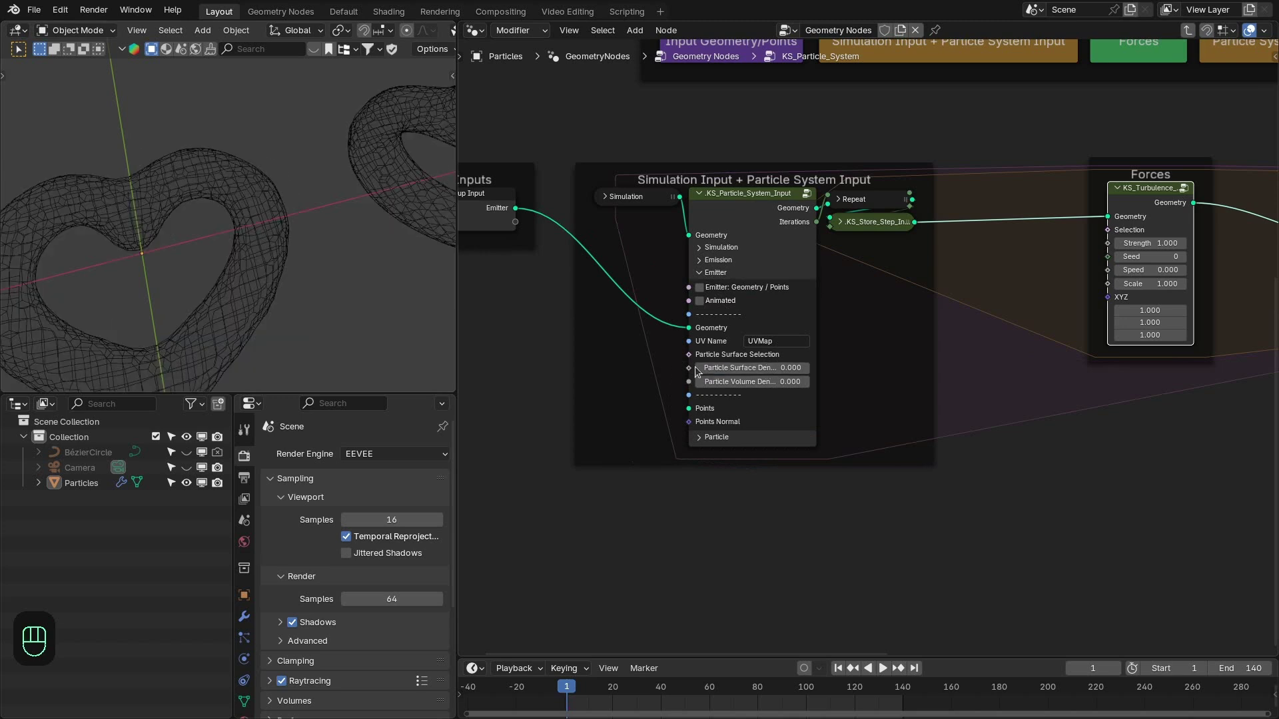
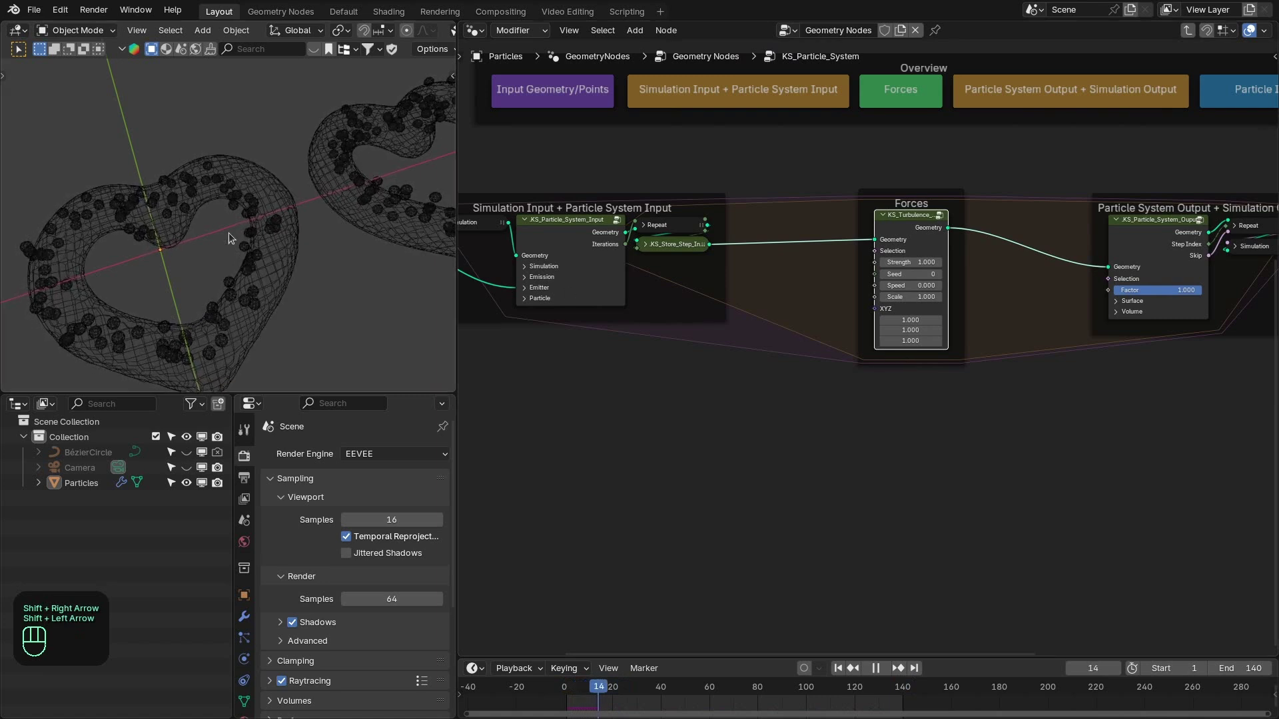
# - Keep particles inside the tube mesh volume and replay the simulation to check
pyautogui.middleClick(566, 345)
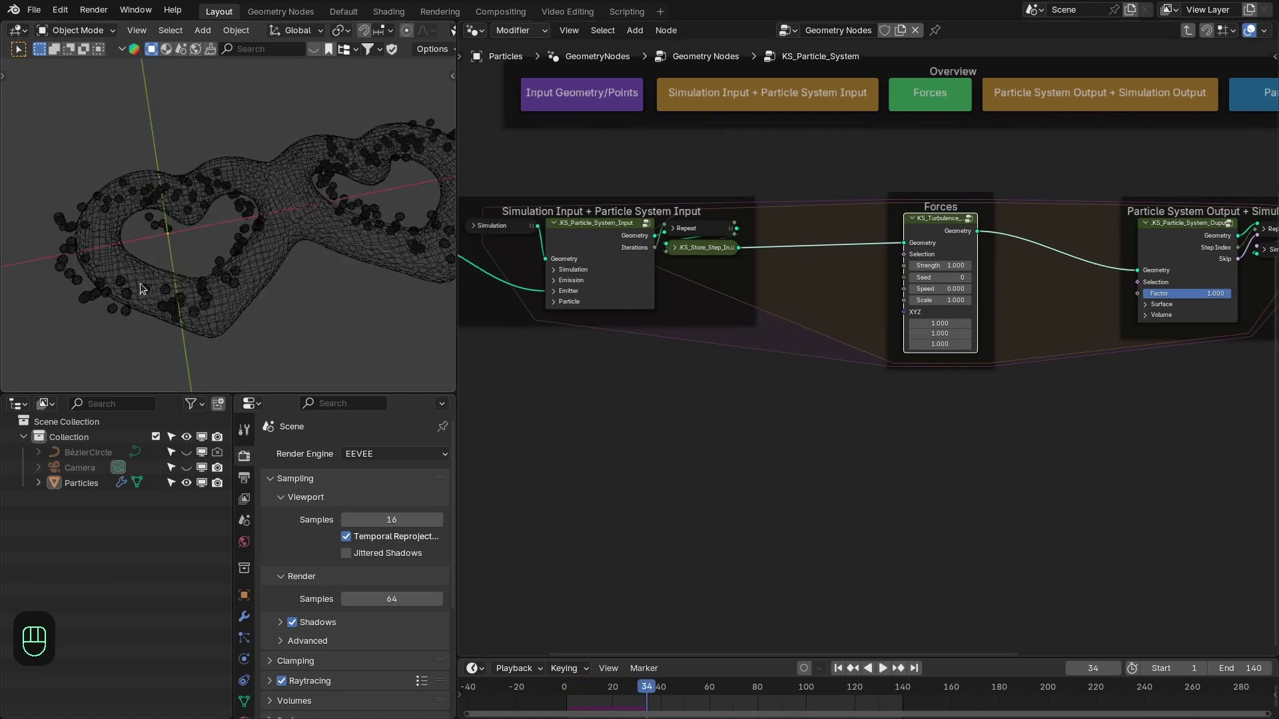
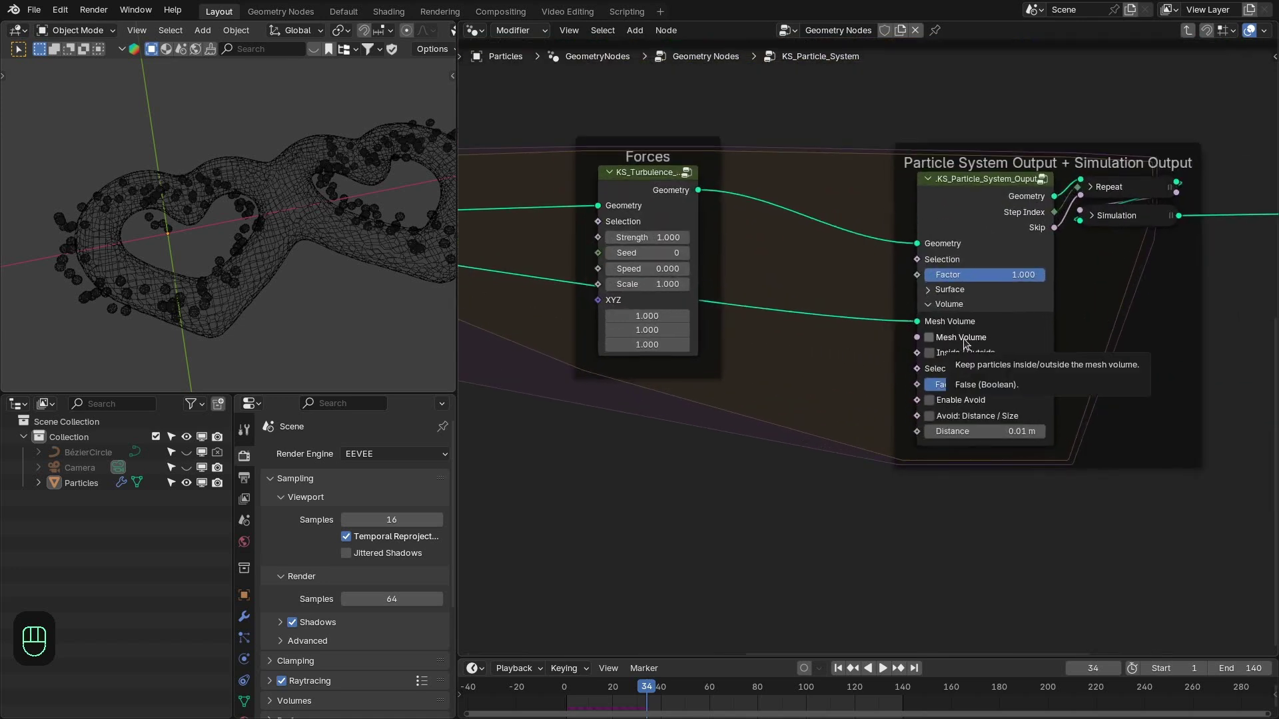
pyautogui.click(966, 341)
pyautogui.press('shift+Right')
pyautogui.press('shift+Left')
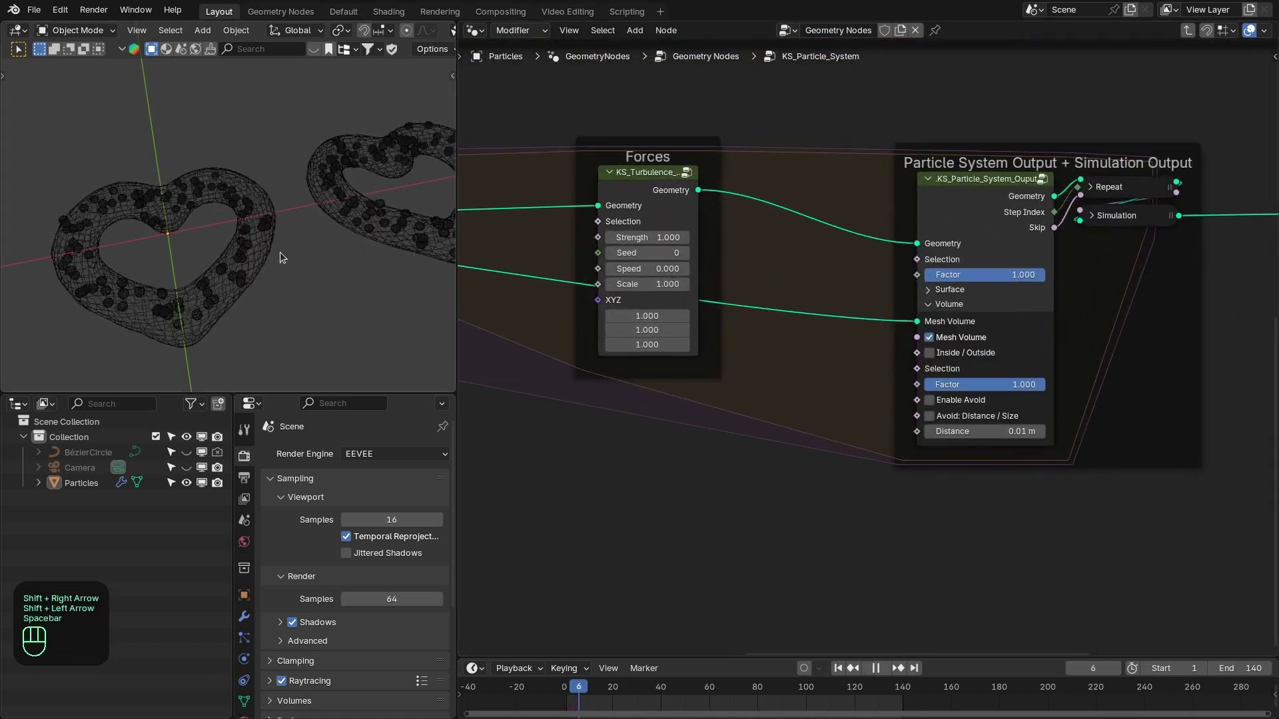
pyautogui.press('space')
pyautogui.press('z')
pyautogui.middleClick(179, 267)
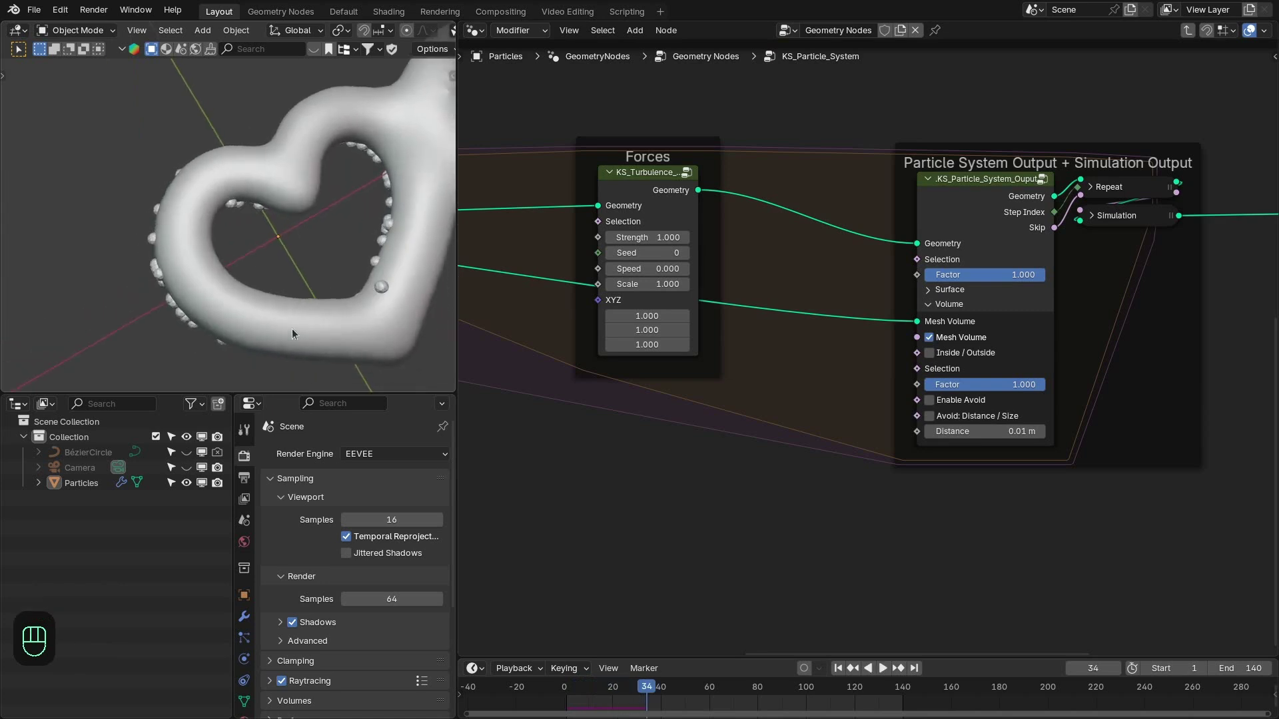
pyautogui.moveTo(341, 268); pyautogui.dragTo(316, 246)
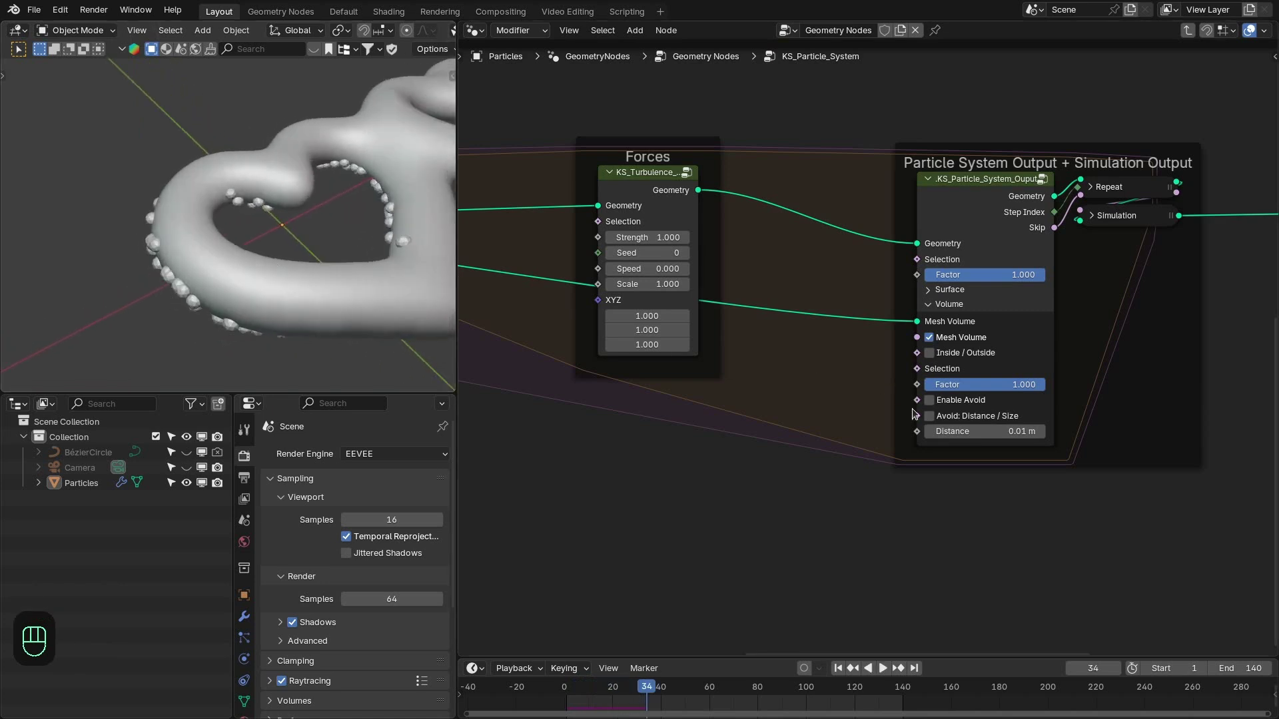
# - Enable wall avoidance on the particle output and play back while orbiting the hearts
pyautogui.click(949, 406)
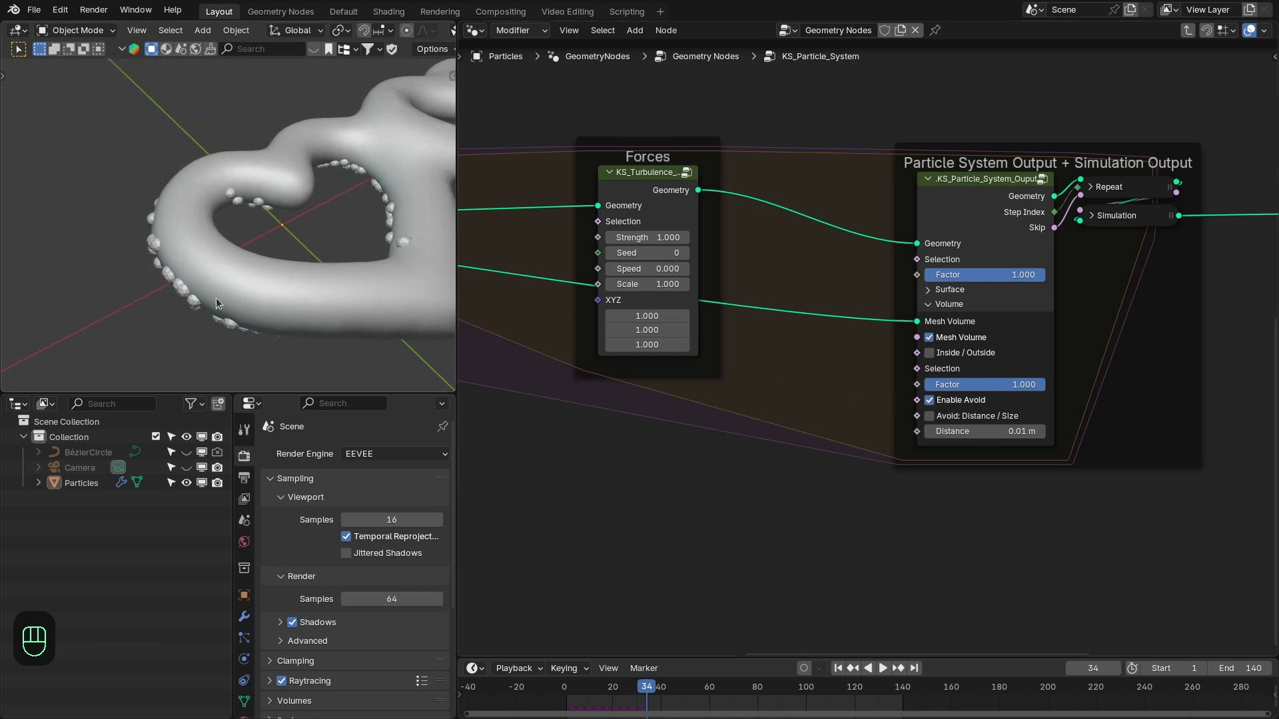
pyautogui.press('z')
pyautogui.middleClick(268, 294)
pyautogui.press('space')
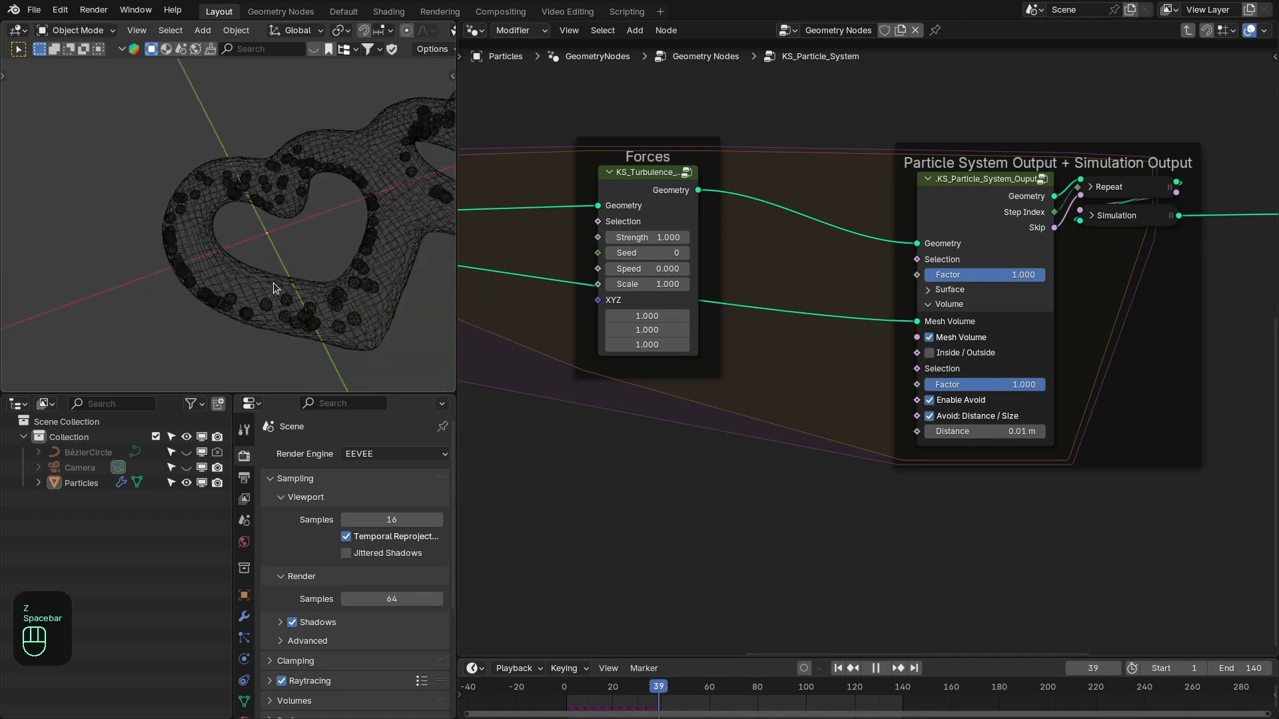
pyautogui.middleClick(250, 289)
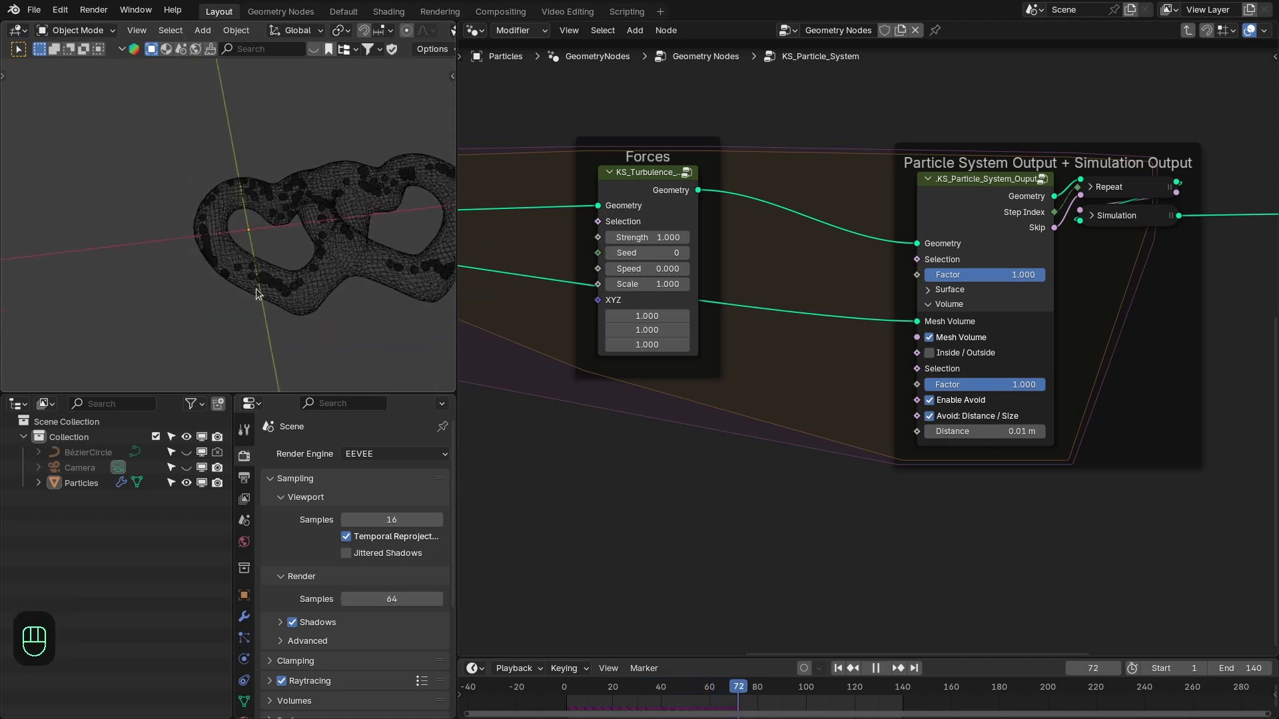
pyautogui.press('space')
pyautogui.click(259, 293)
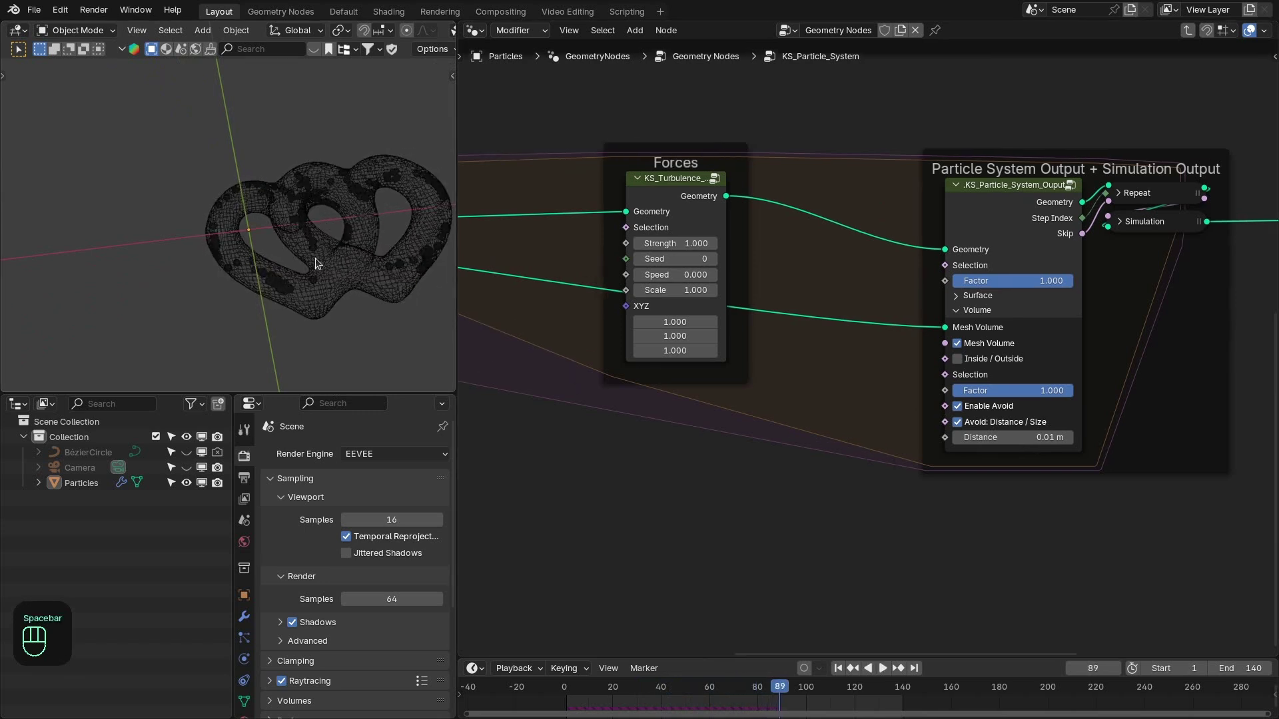
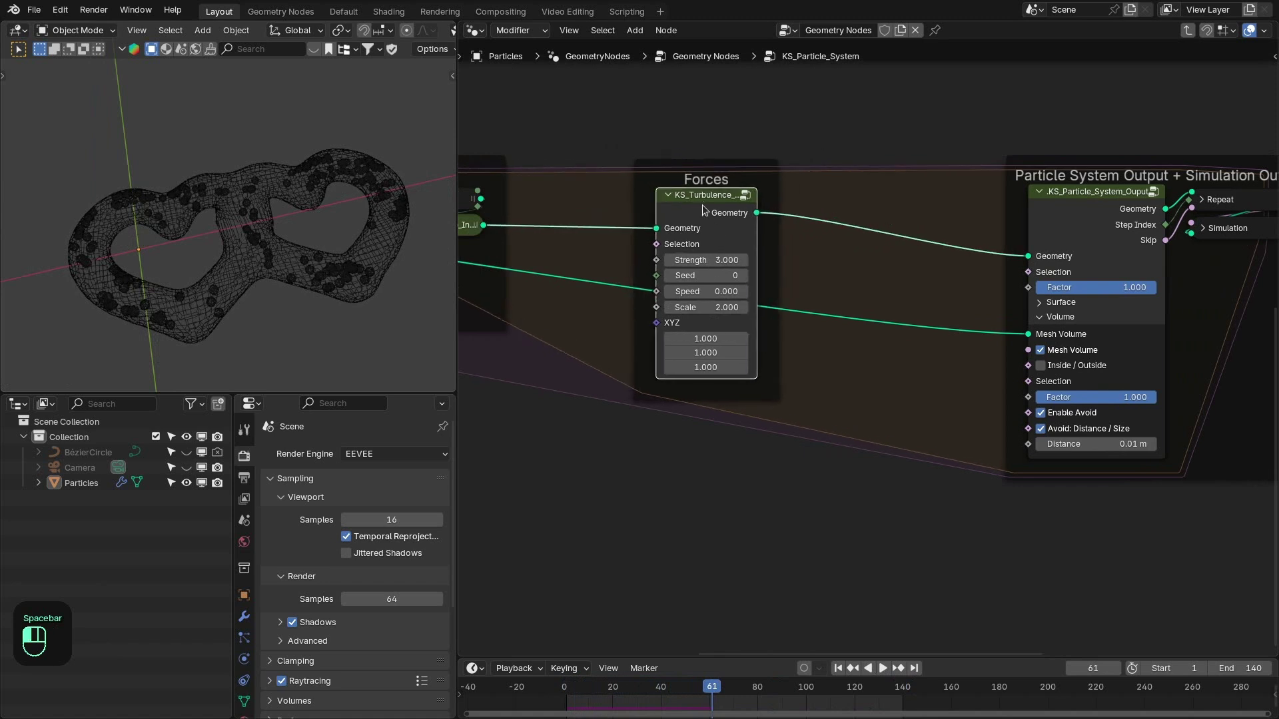
# - Add a KS_Particle_Collision force after KS_Turbulence with Avoid Distance enabled (0.01 m)
pyautogui.press('shift+a')
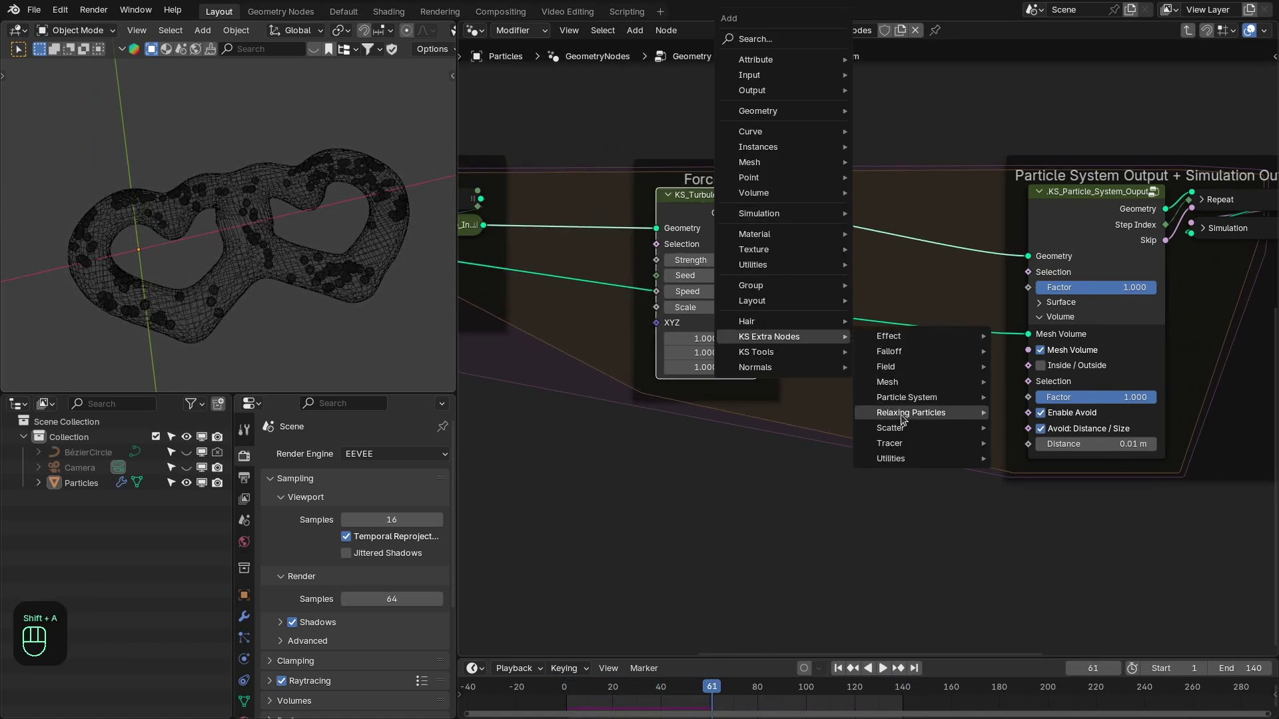
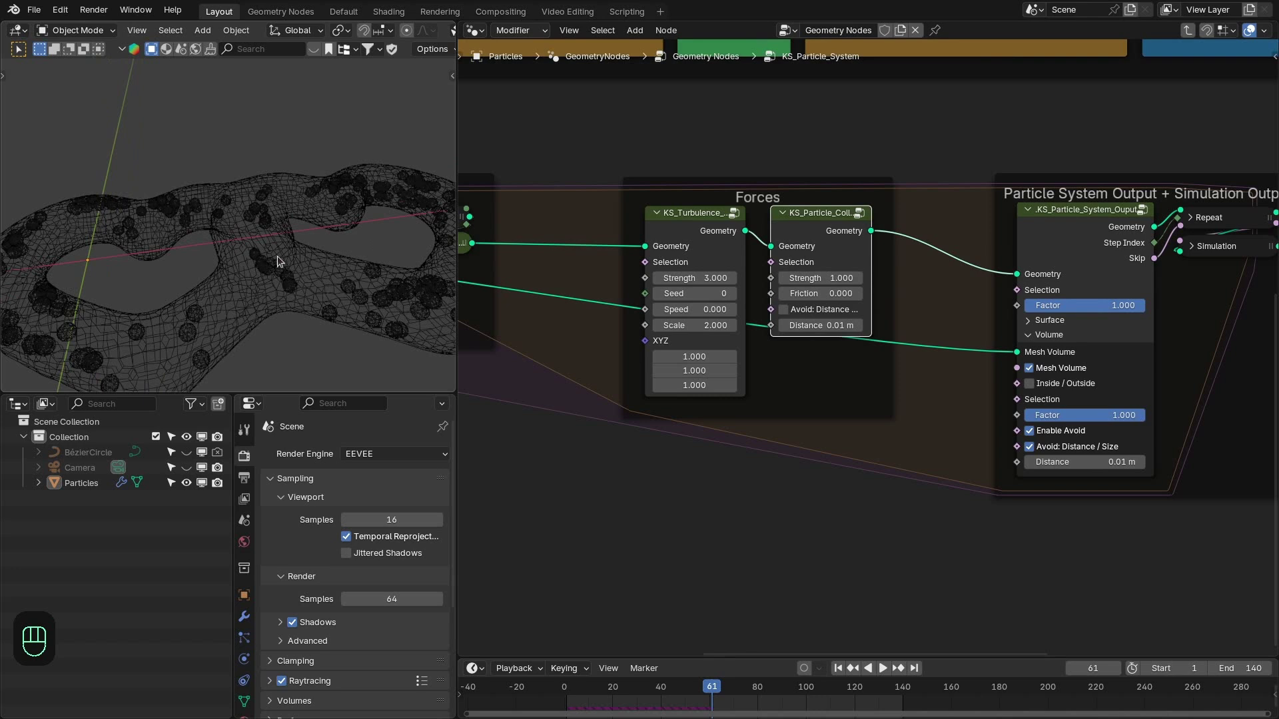
pyautogui.click(822, 315)
pyautogui.moveTo(294, 307); pyautogui.dragTo(302, 331)
# - Rewind to frame 1 and play the simulation to test the collisions
pyautogui.press('shift+Right')
pyautogui.press('shift+Left')
pyautogui.press('space')
pyautogui.click(220, 339)
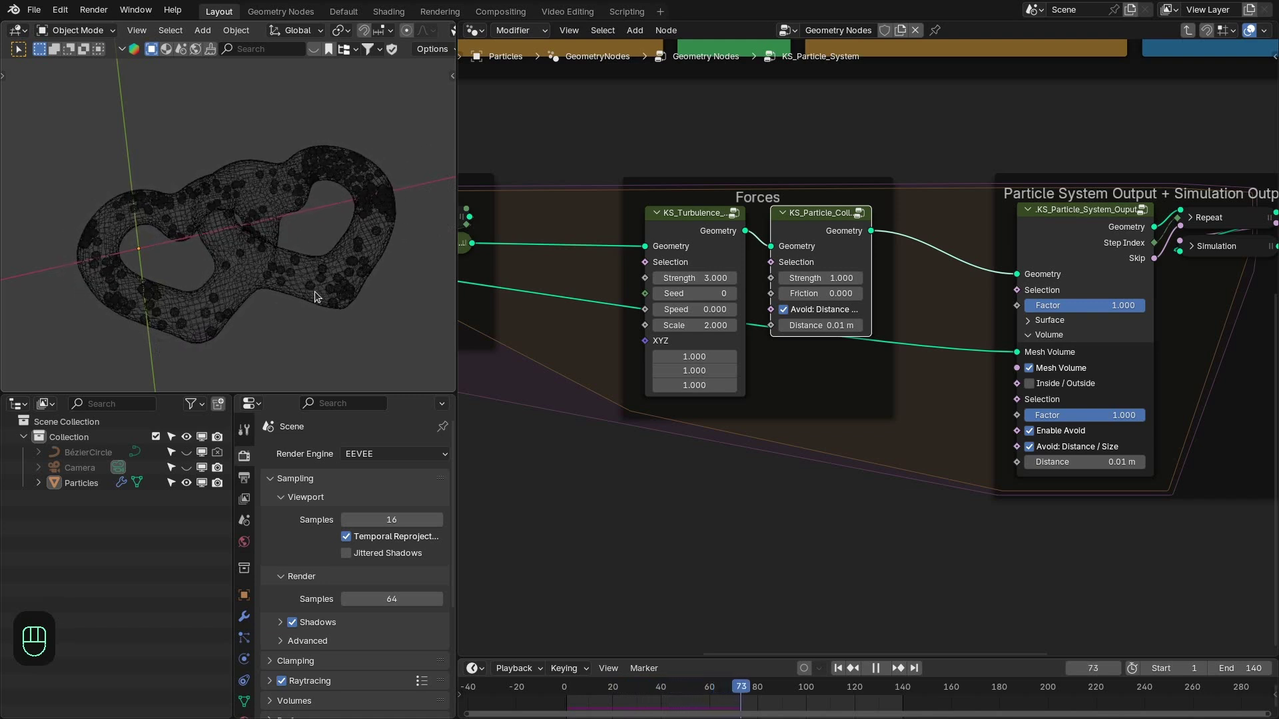
pyautogui.press('space')
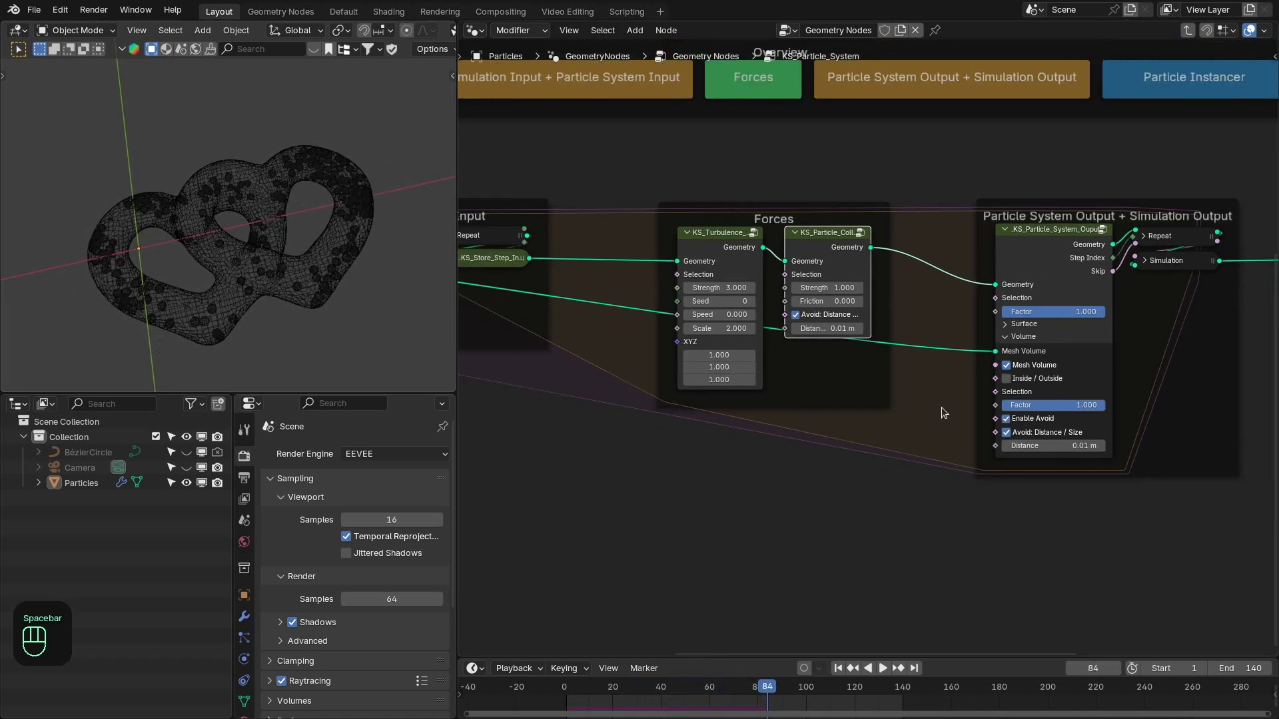
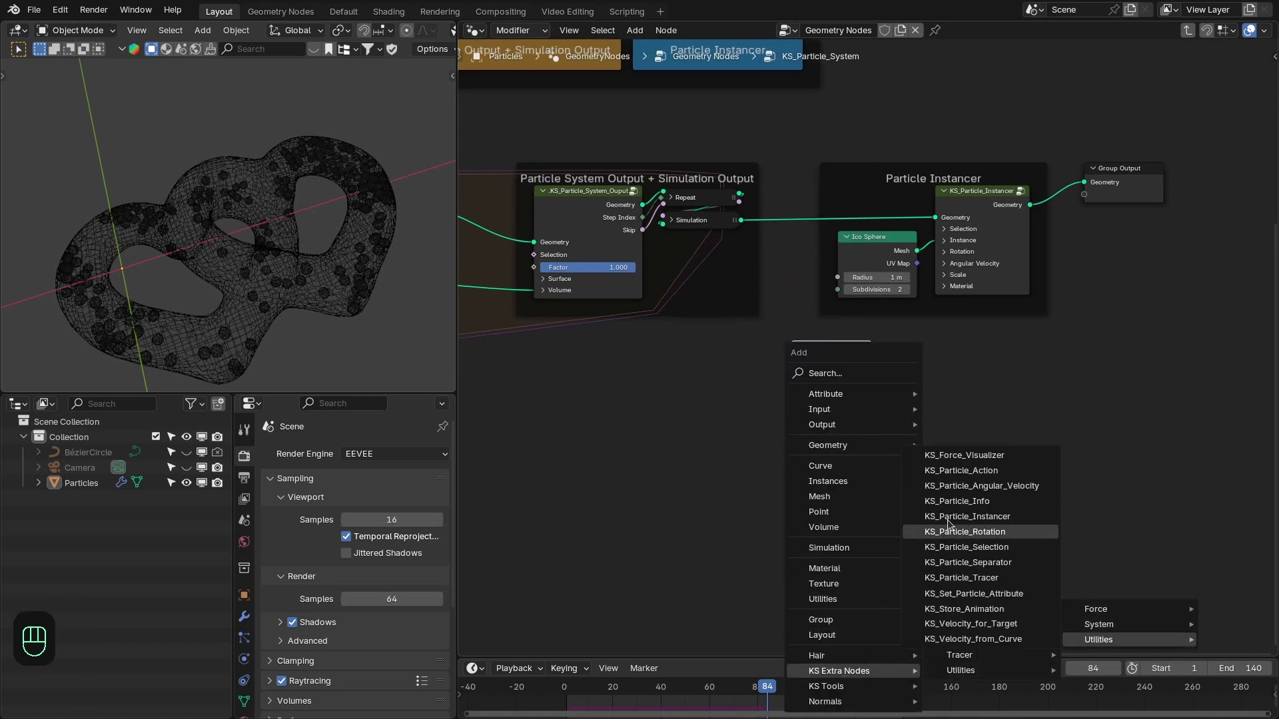
# - Add a KS_Particle_Info node and preview its Color output through a Viewer in the viewport
pyautogui.click(1119, 397)
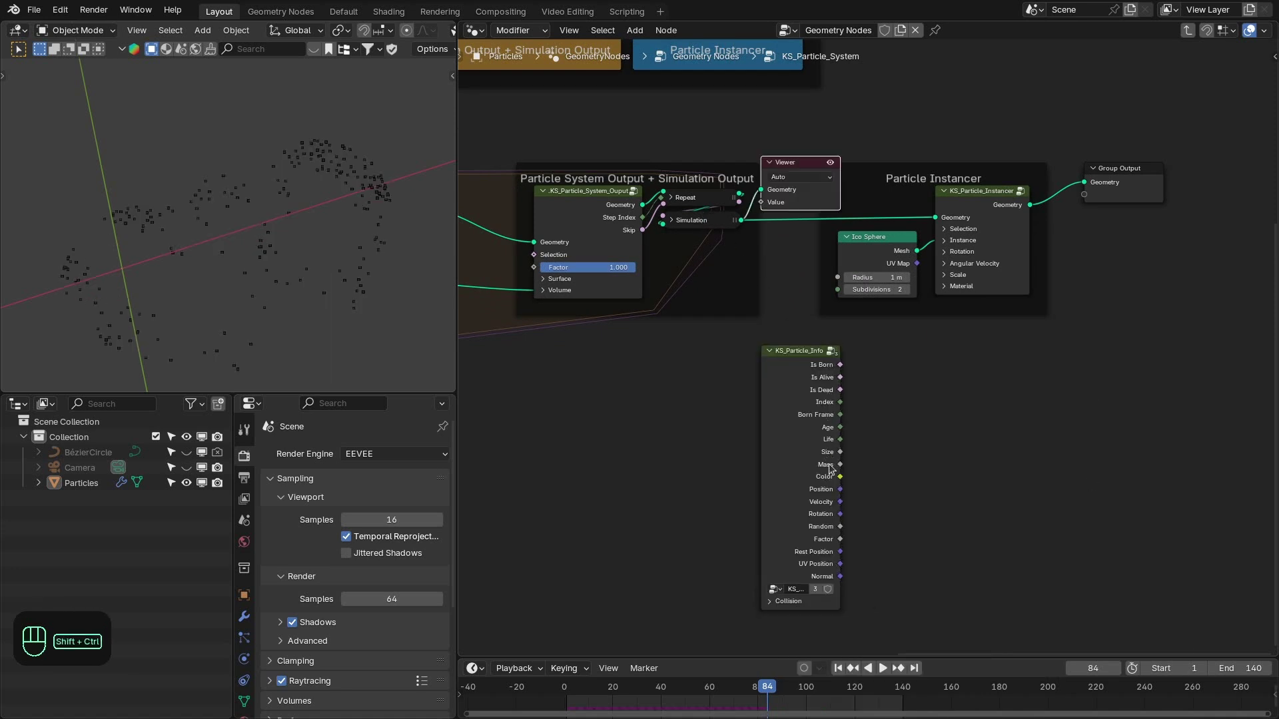
pyautogui.click(835, 480)
pyautogui.middleClick(792, 447)
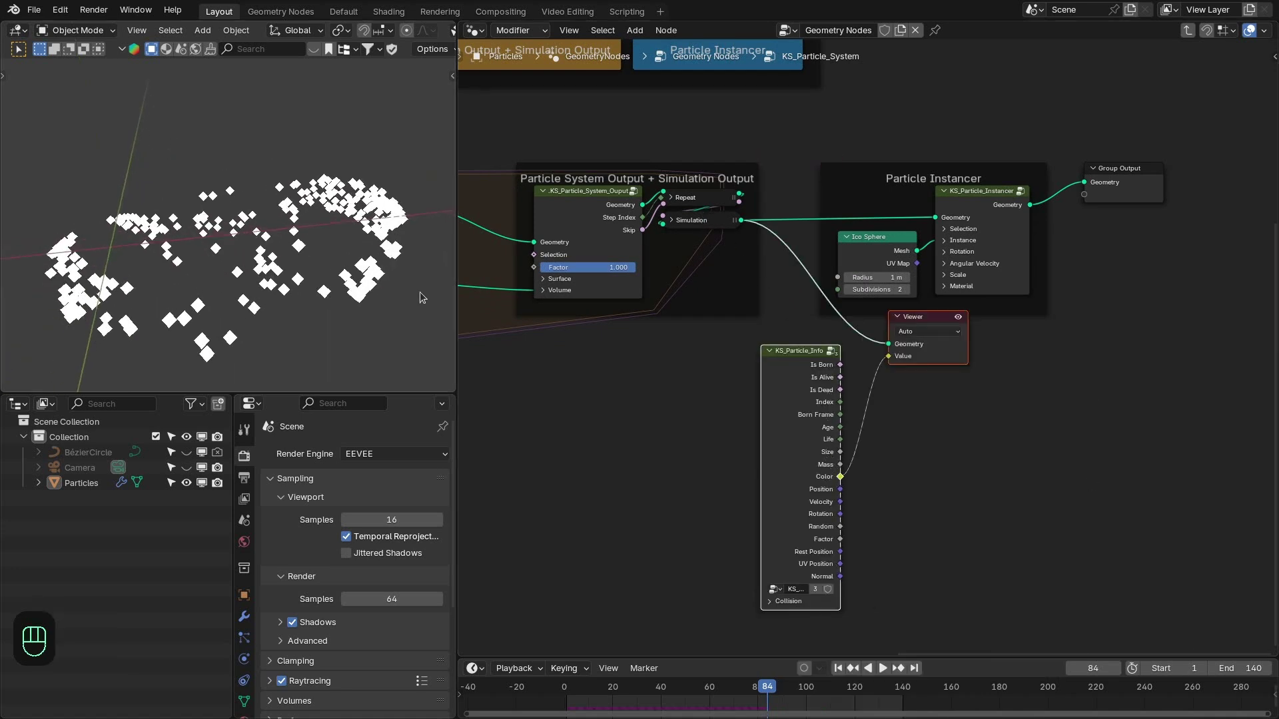
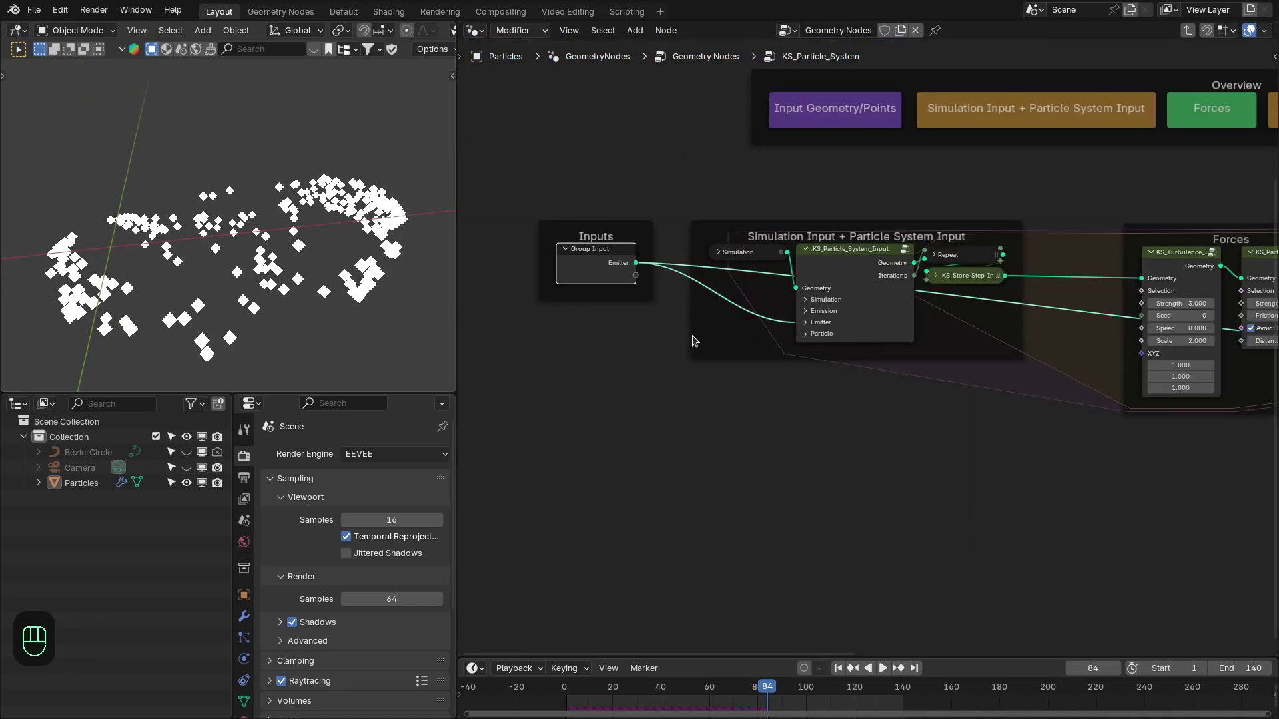
# - Expand the KS_Particle_System_Input emitter settings (surface density 0, volume density 20)
pyautogui.click(814, 328)
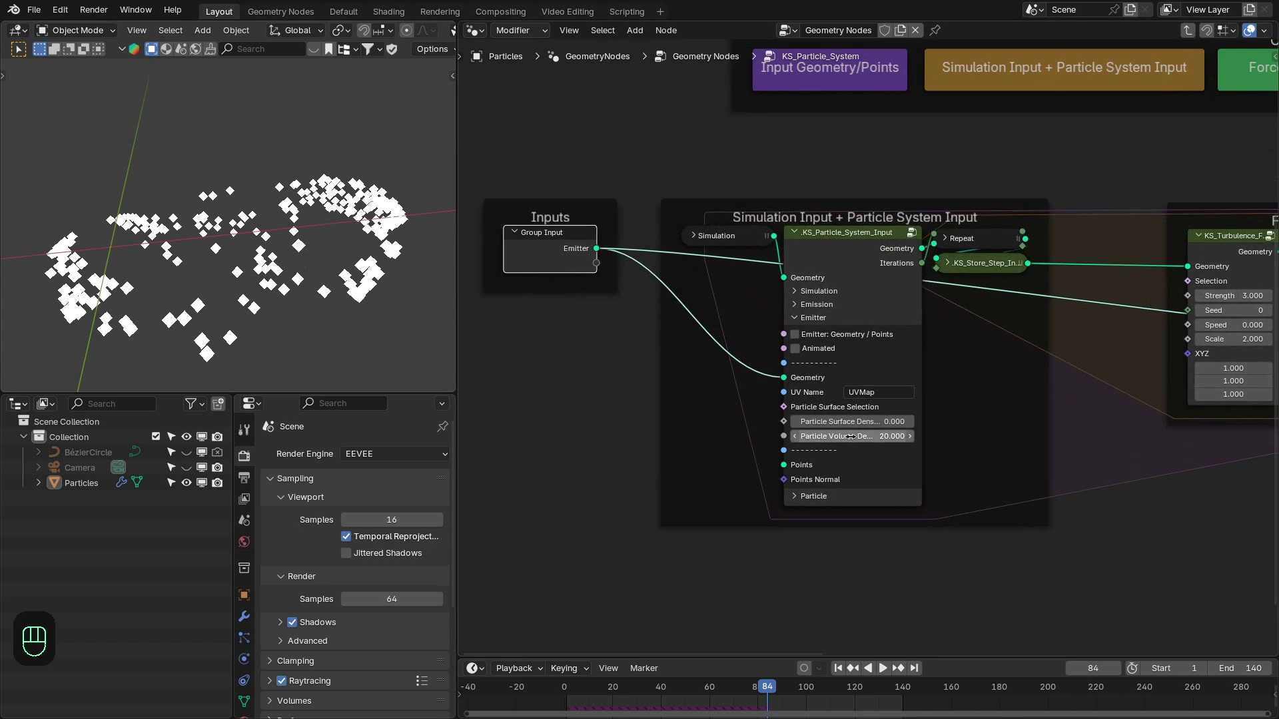
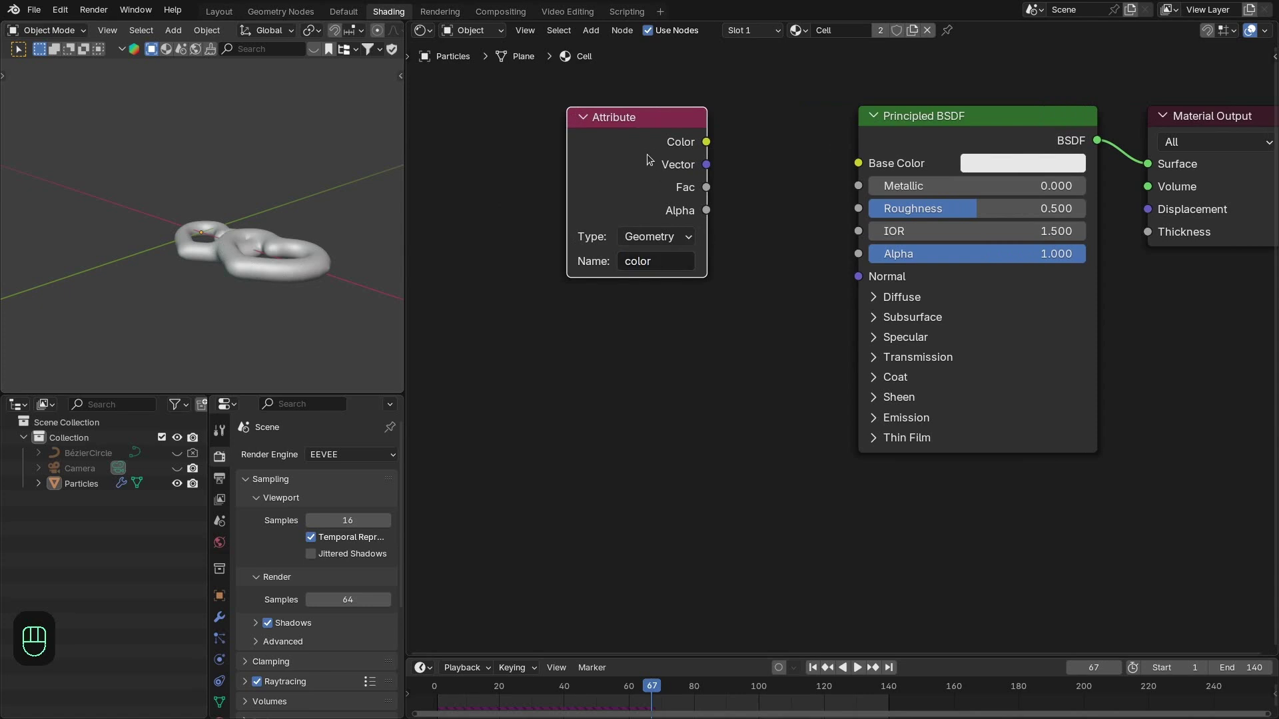
# - Wire the 'color' Attribute node into the Cell material's Base Color so the tubes turn red and blue
pyautogui.click(712, 148)
pyautogui.click(646, 133)
pyautogui.press('z')
pyautogui.middleClick(347, 270)
pyautogui.middleClick(258, 247)
pyautogui.middleClick(251, 235)
pyautogui.press('space')
pyautogui.press('space')
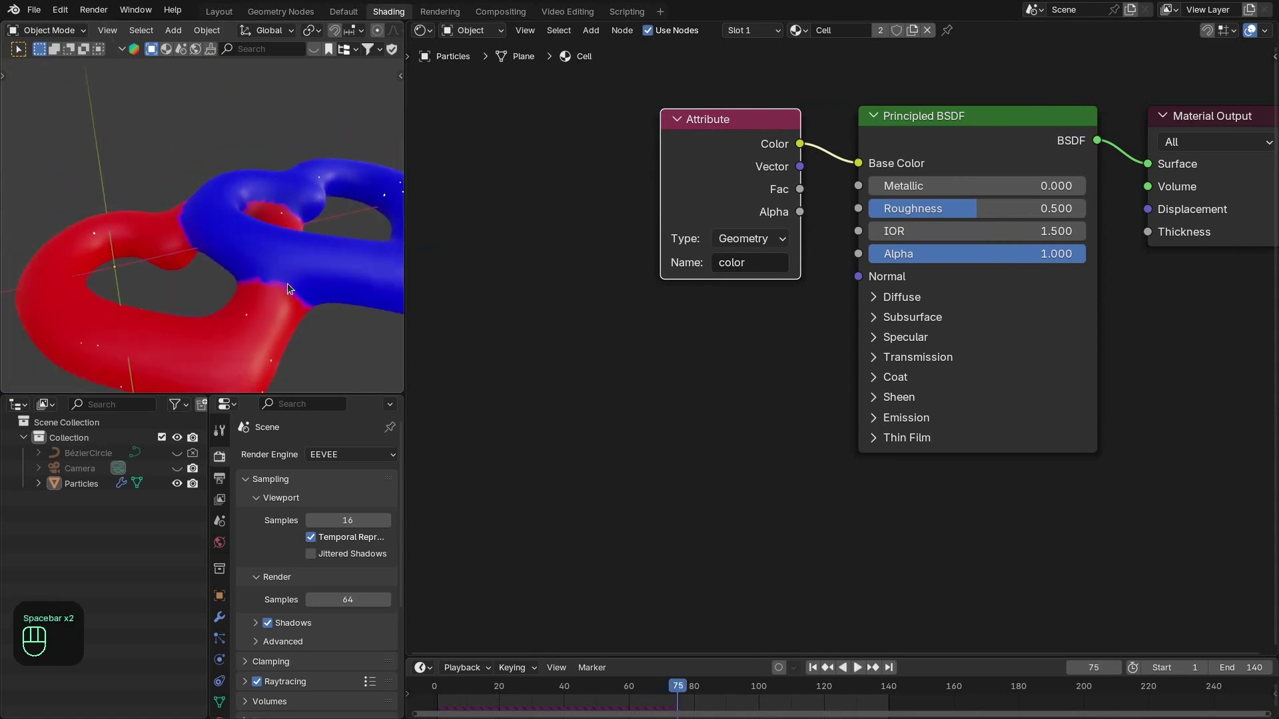
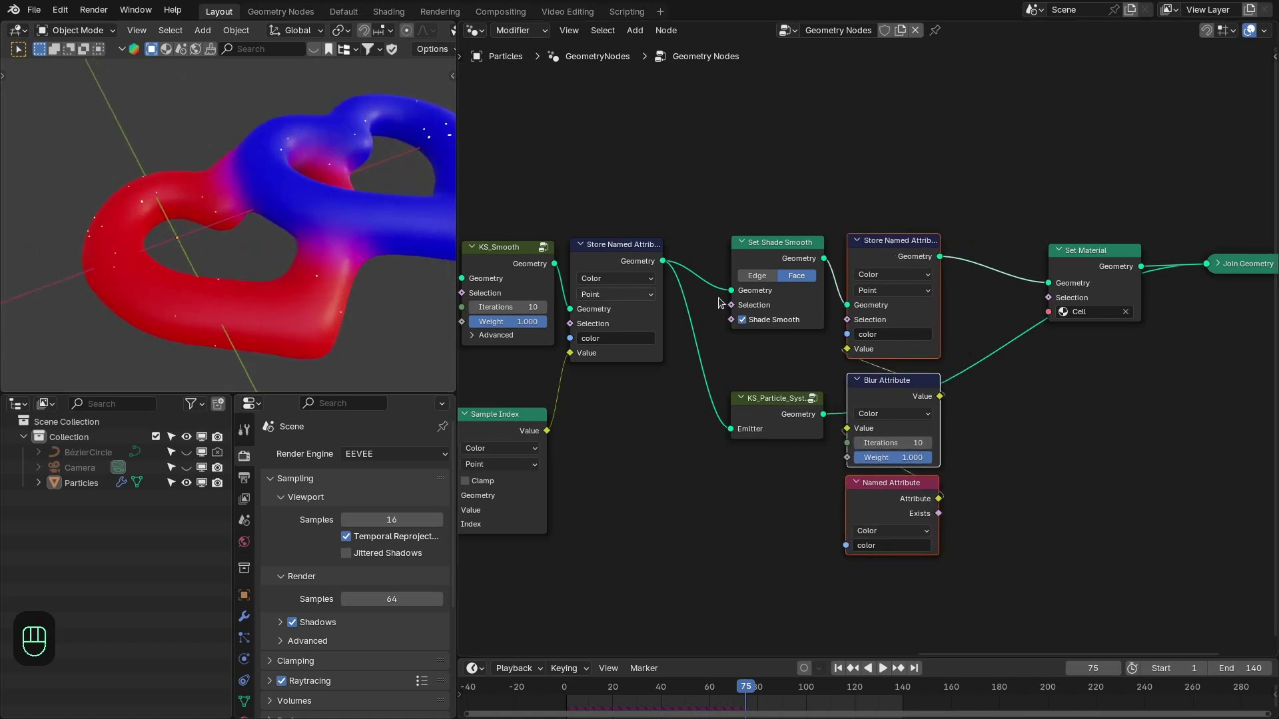
# - Finish the Blur Attribute wiring at the group output and switch to Shading on the particle object
pyautogui.moveTo(1223, 288); pyautogui.dragTo(1244, 270)
pyautogui.click(1244, 270)
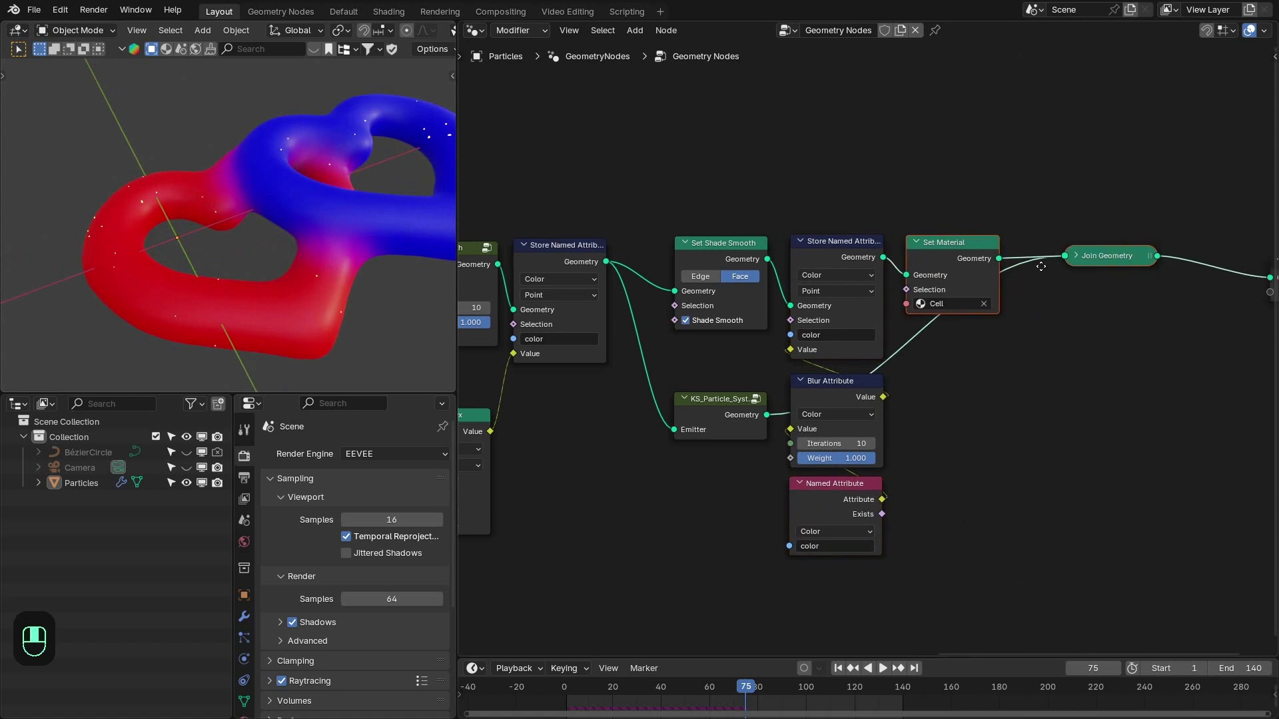
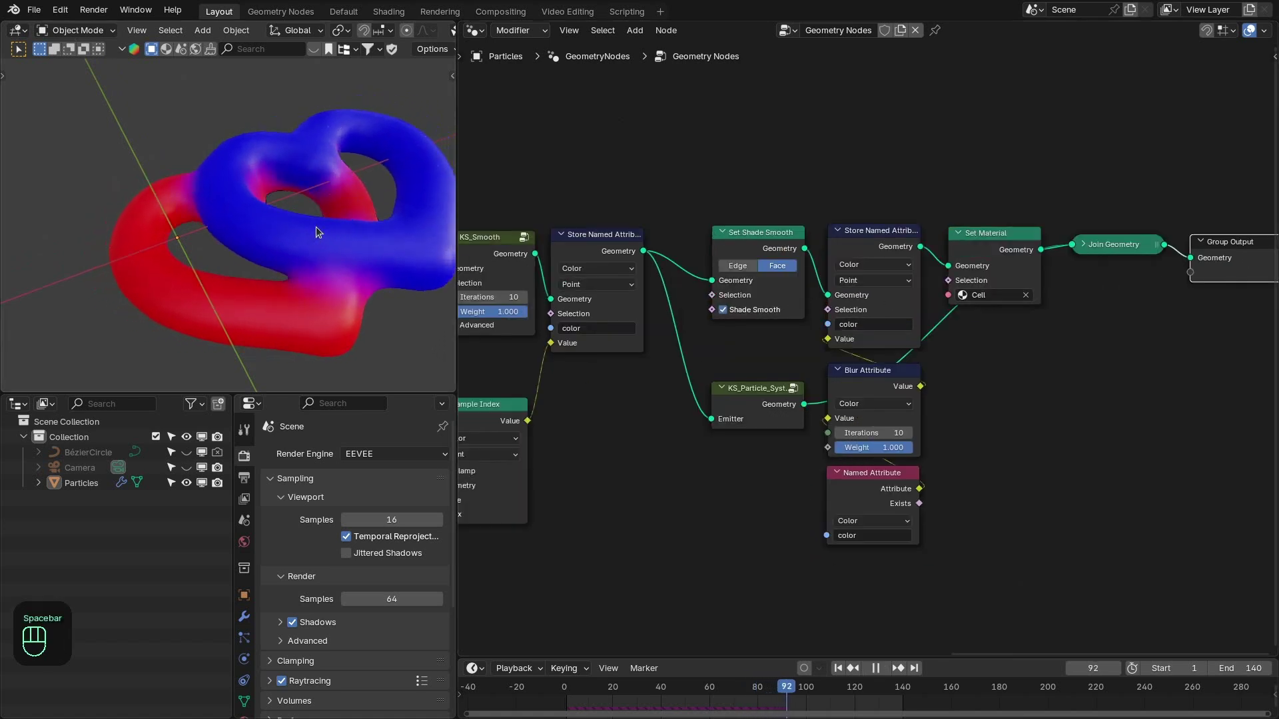
pyautogui.press('space')
pyautogui.click(1082, 248)
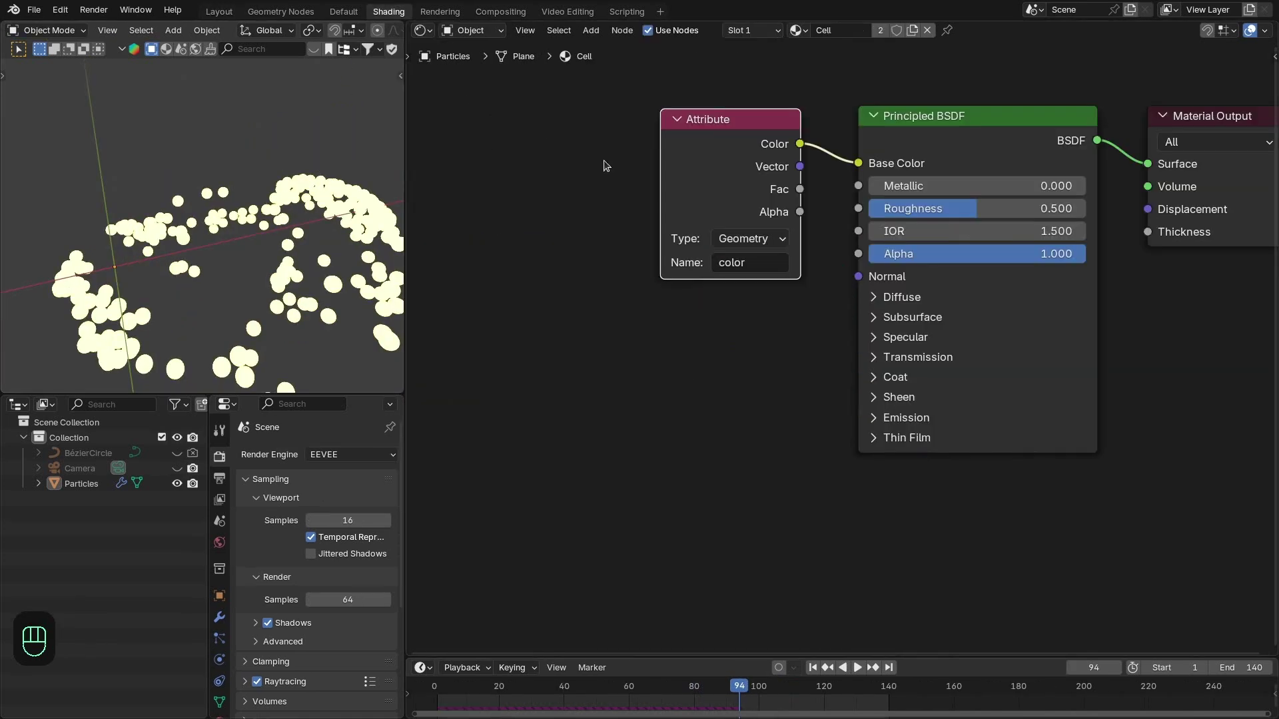
pyautogui.moveTo(839, 66); pyautogui.dragTo(815, 37)
pyautogui.click(815, 38)
# - In Particle_Material route KS_Particle_Info Color into the Principled BSDF Base Color
pyautogui.rightClick(880, 382)
pyautogui.press('x')
pyautogui.moveTo(861, 311); pyautogui.dragTo(984, 234)
pyautogui.moveTo(1070, 243); pyautogui.dragTo(1136, 250)
pyautogui.click(1117, 260)
pyautogui.rightClick(1014, 245)
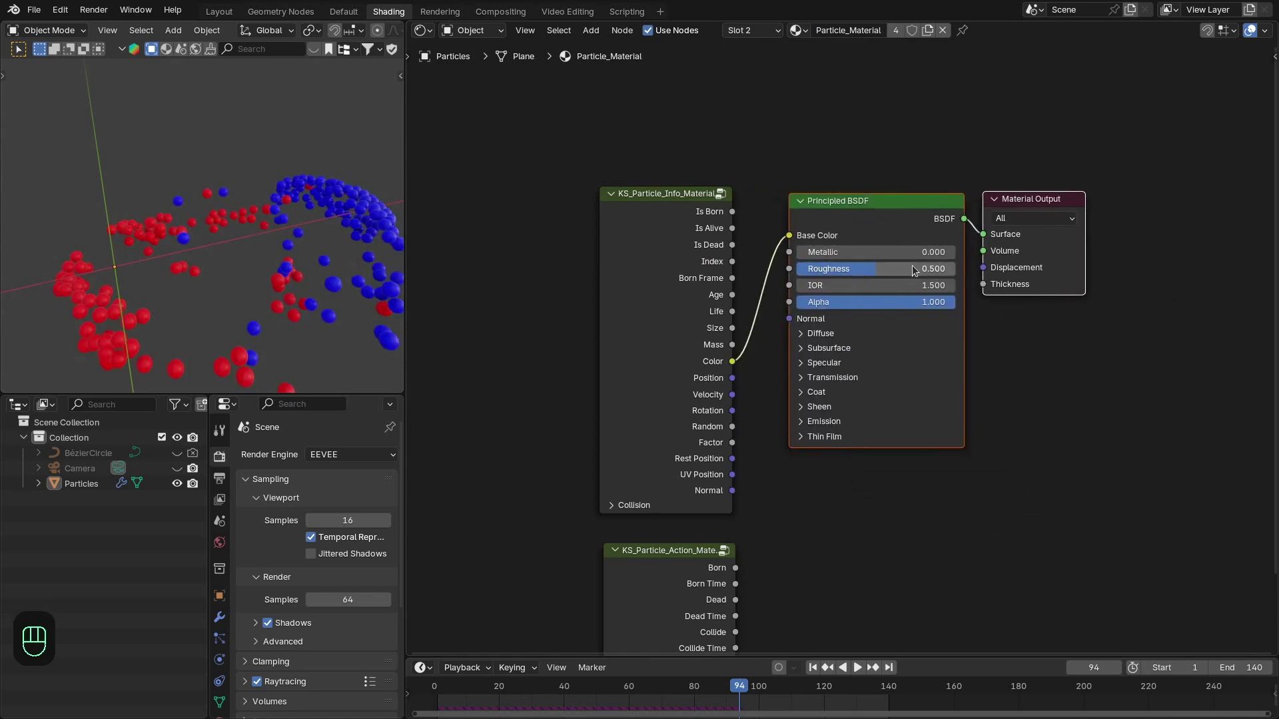
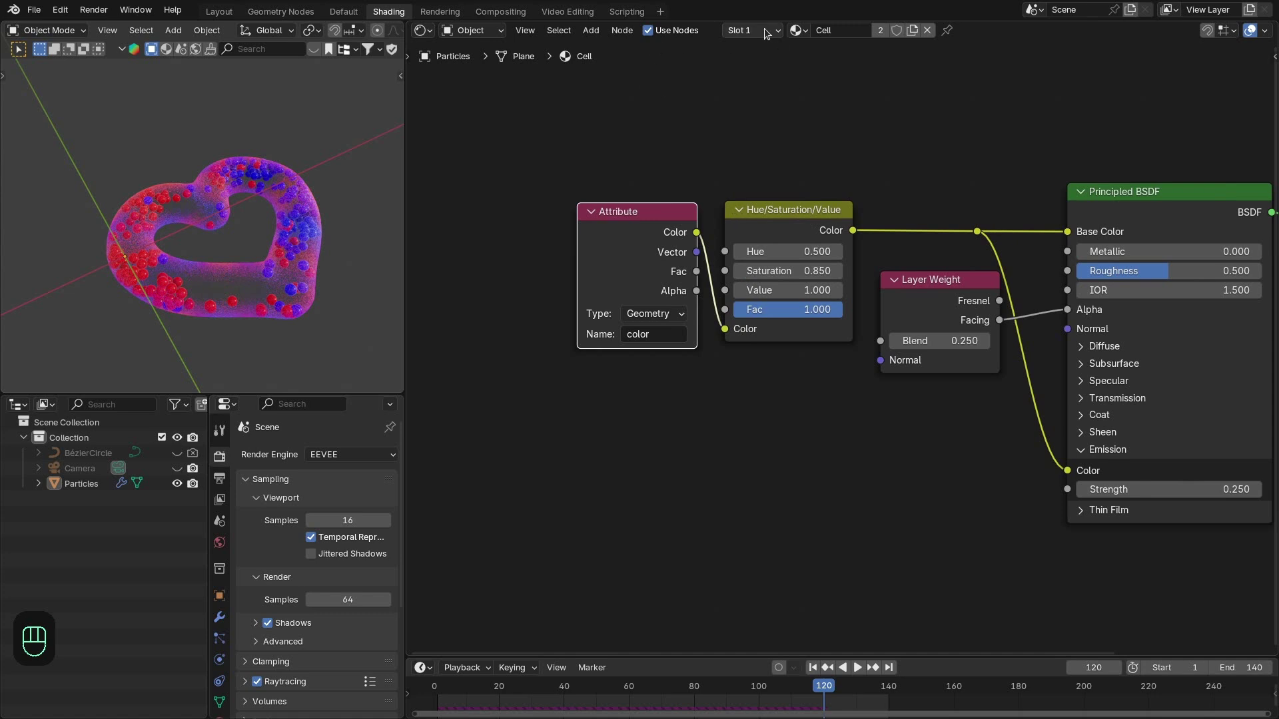
# - In Particle_Material set Roughness 0.25 and insert a Hue/Saturation/Value node at 0.97 saturation
pyautogui.moveTo(765, 46); pyautogui.dragTo(962, 220)
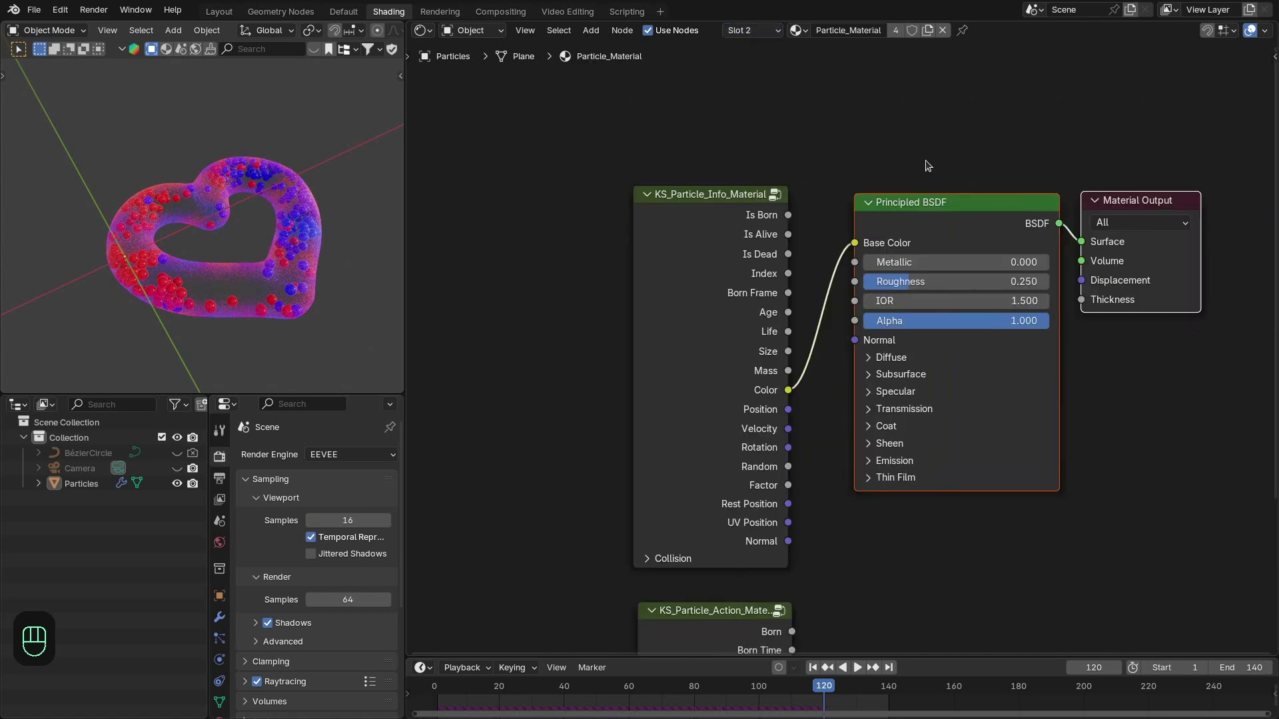
pyautogui.middleClick(1089, 226)
pyautogui.middleClick(1083, 276)
pyautogui.press('shift+a')
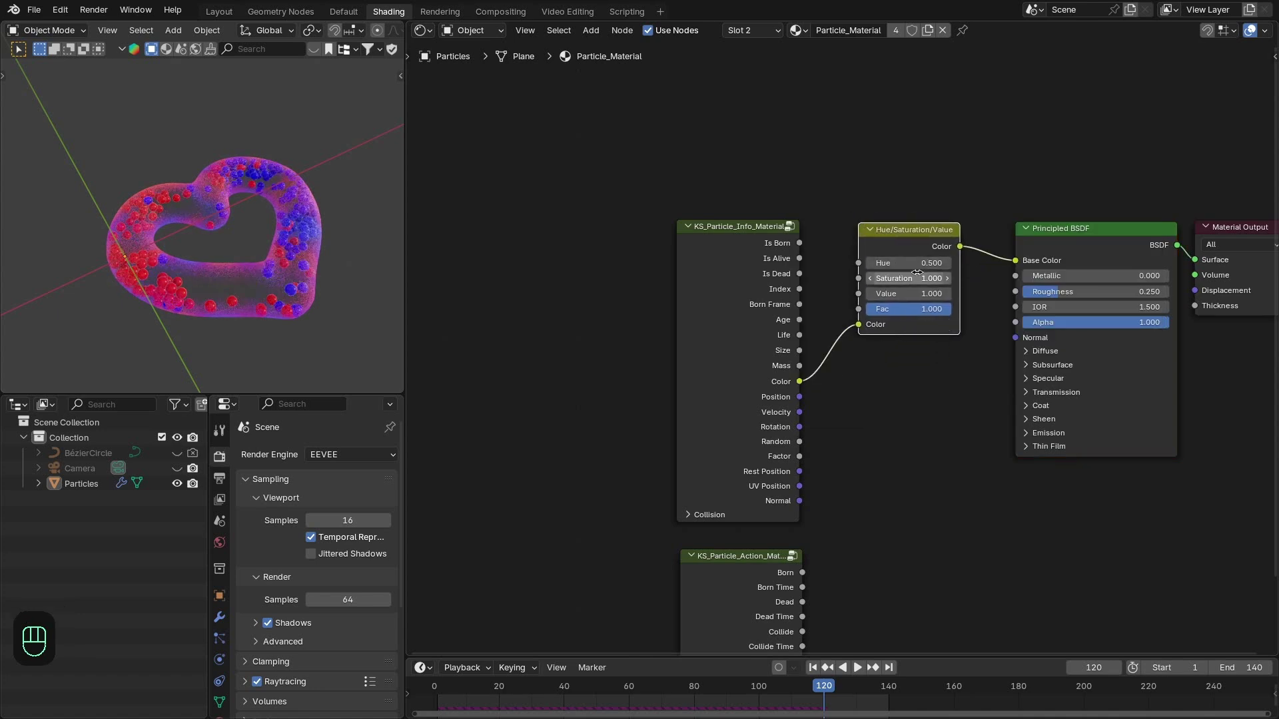
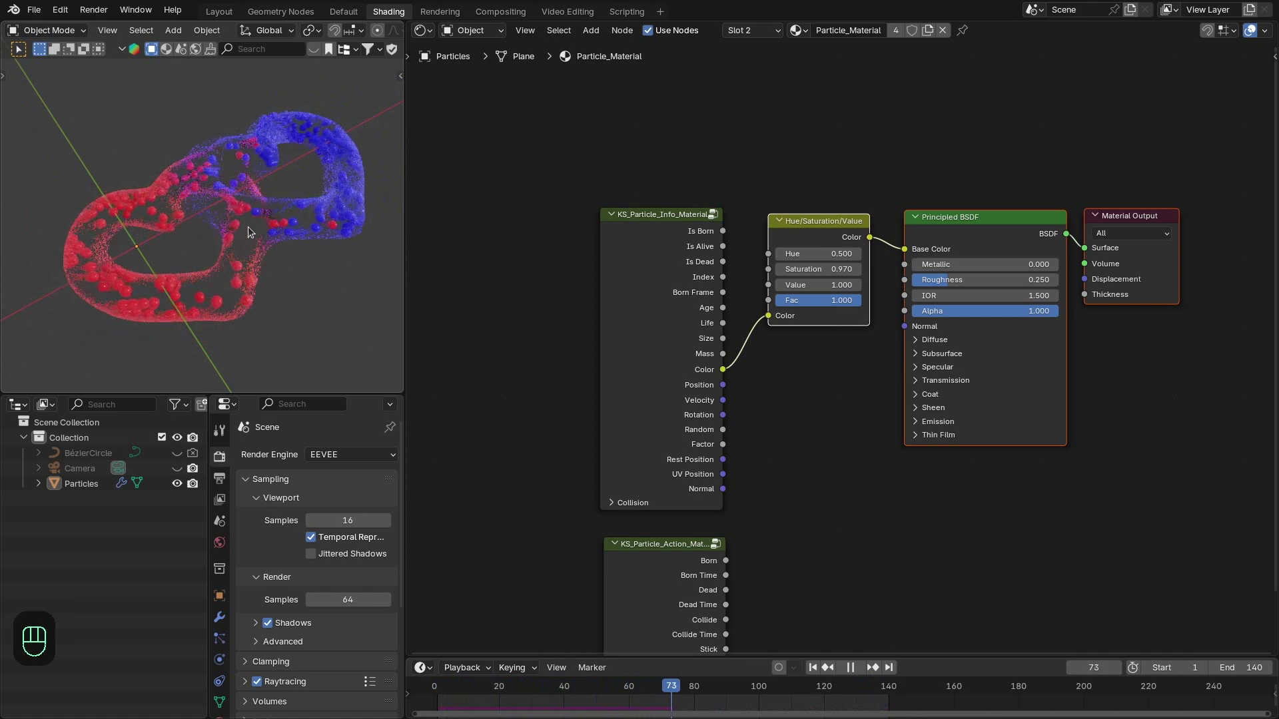
# - Play the animation and orbit the hearts to check the glossier particle colours
pyautogui.press('space')
pyautogui.moveTo(484, 685); pyautogui.dragTo(363, 383)
pyautogui.press('space')
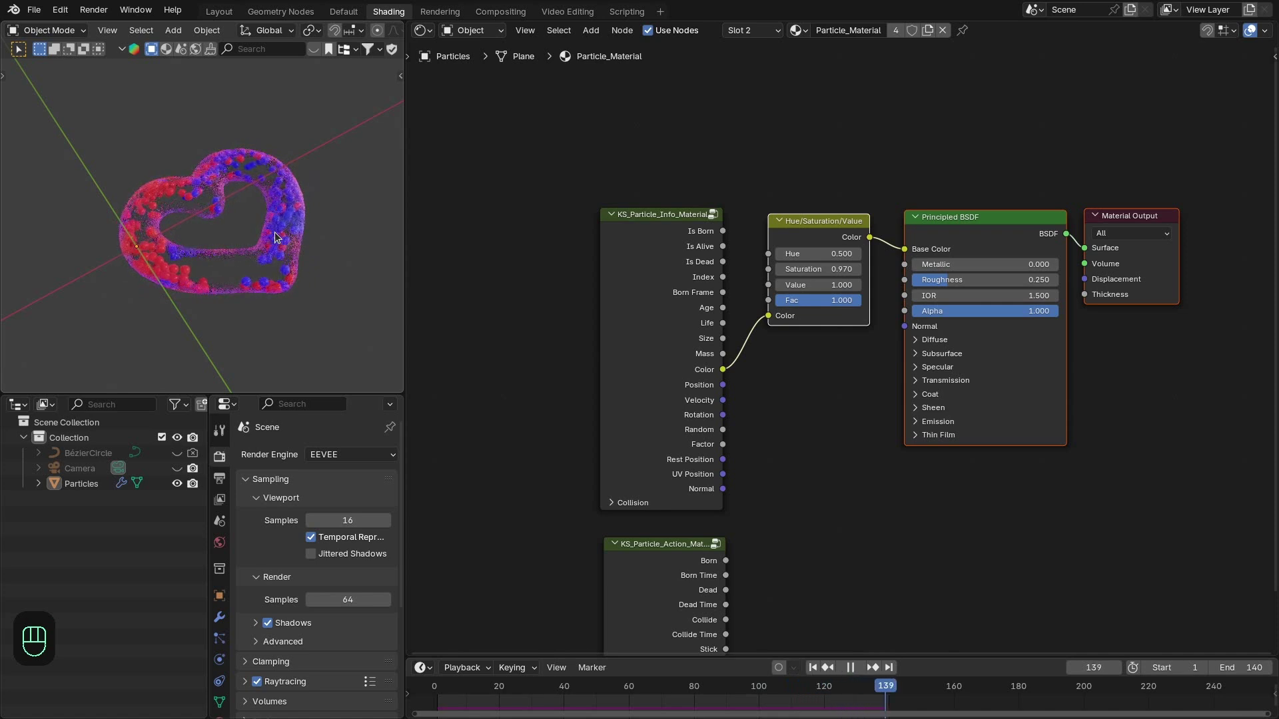
pyautogui.press('space')
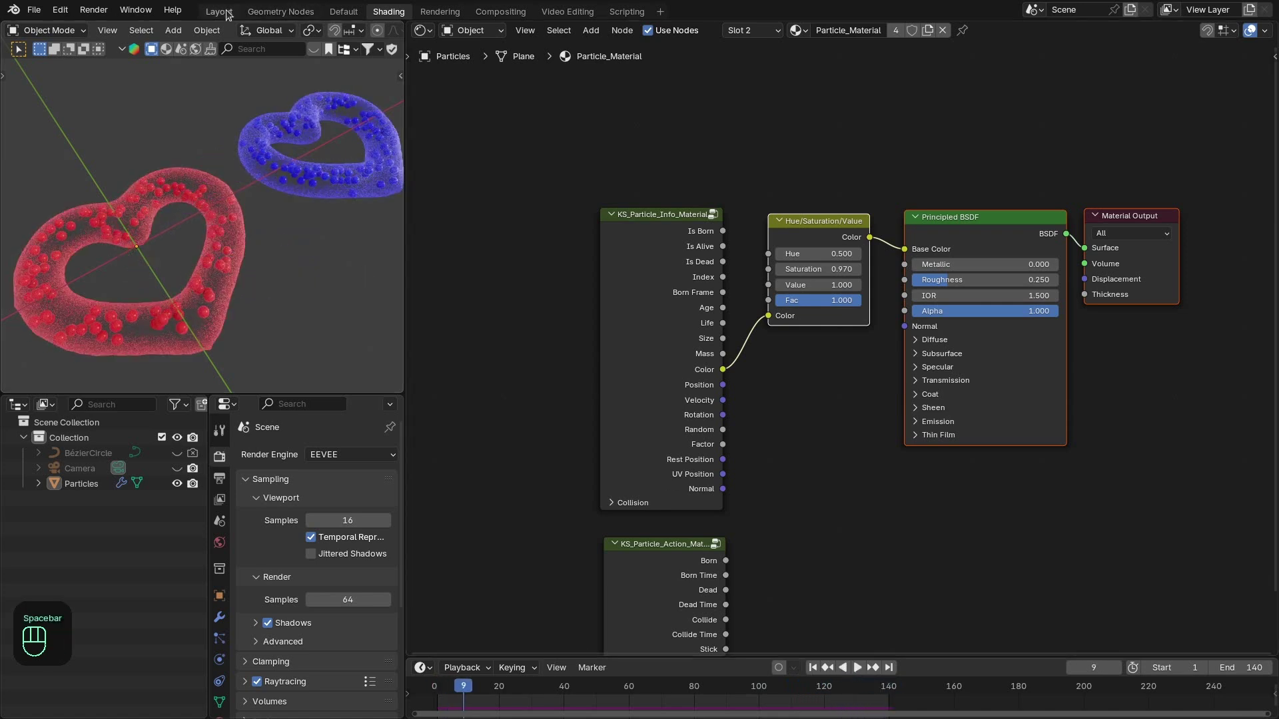
# - Return to the Layout workspace and frame the Particles node tree and the two hearts
pyautogui.middleClick(838, 334)
pyautogui.click(927, 249)
pyautogui.click(800, 254)
pyautogui.middleClick(854, 273)
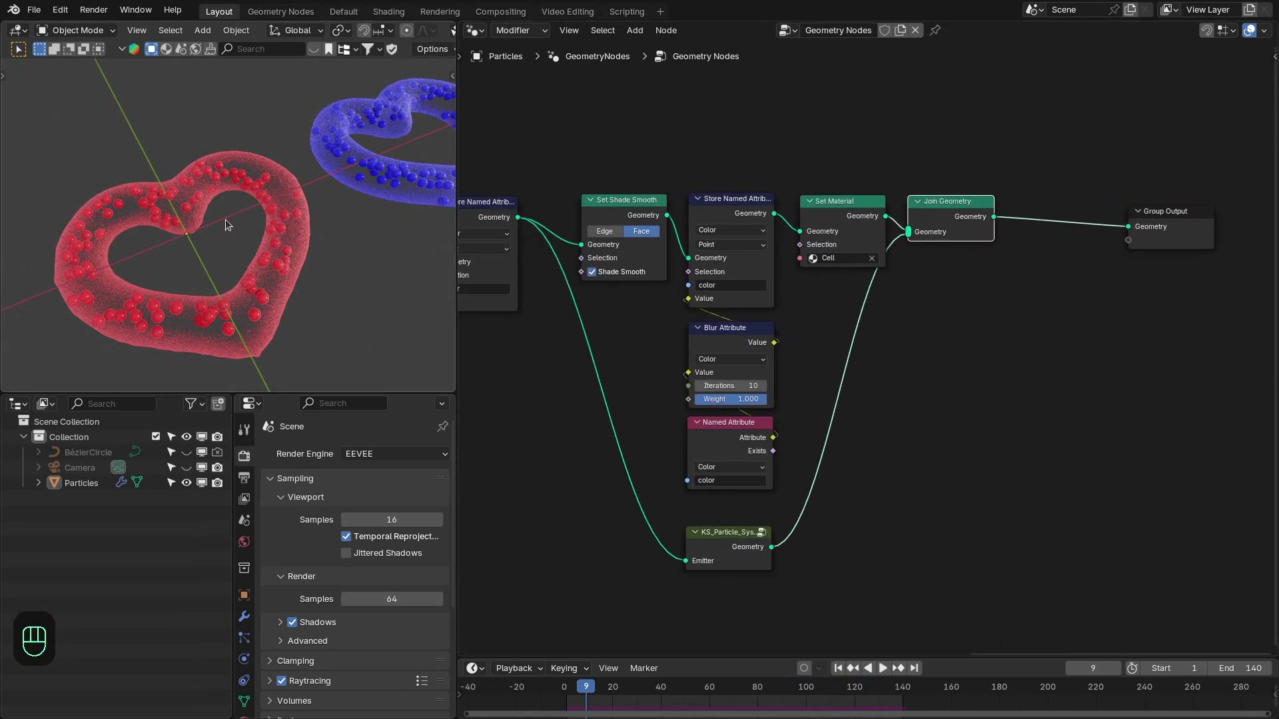
pyautogui.moveTo(225, 212); pyautogui.dragTo(196, 296)
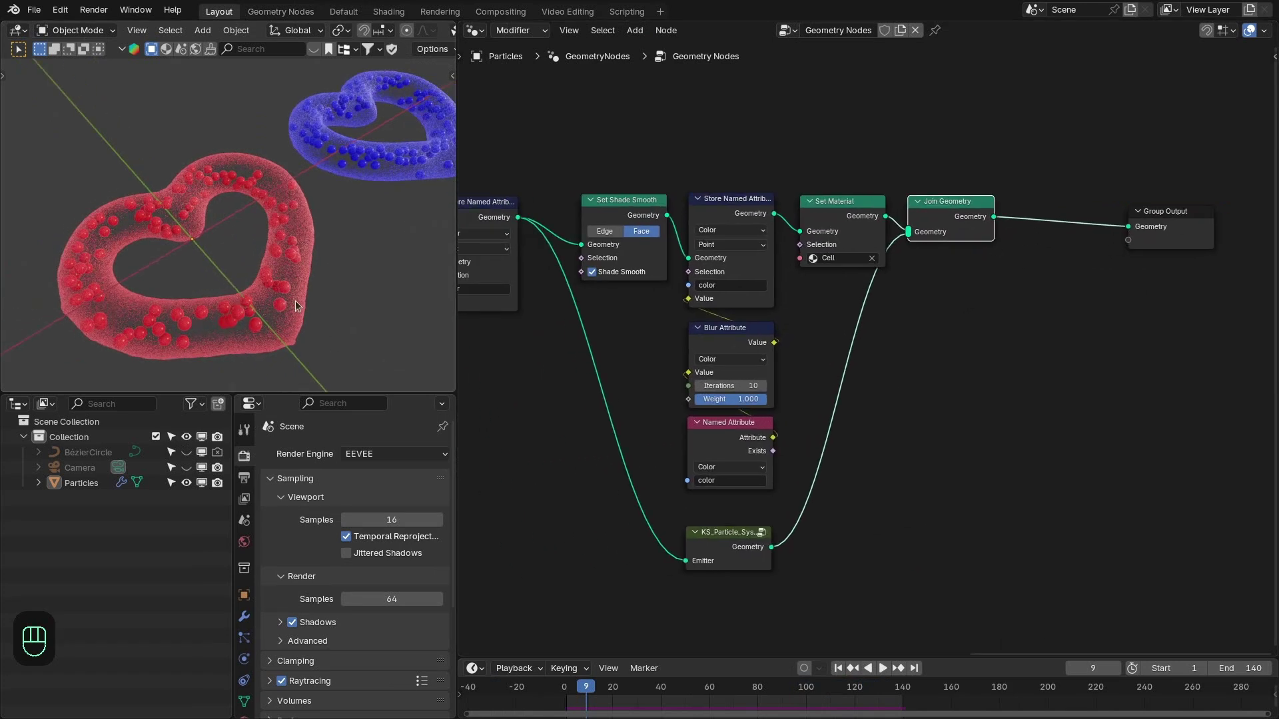
pyautogui.middleClick(383, 239)
# - Add a Bake node before the Group Output and bake the simulation for frames 1–140
pyautogui.press('shift+a')
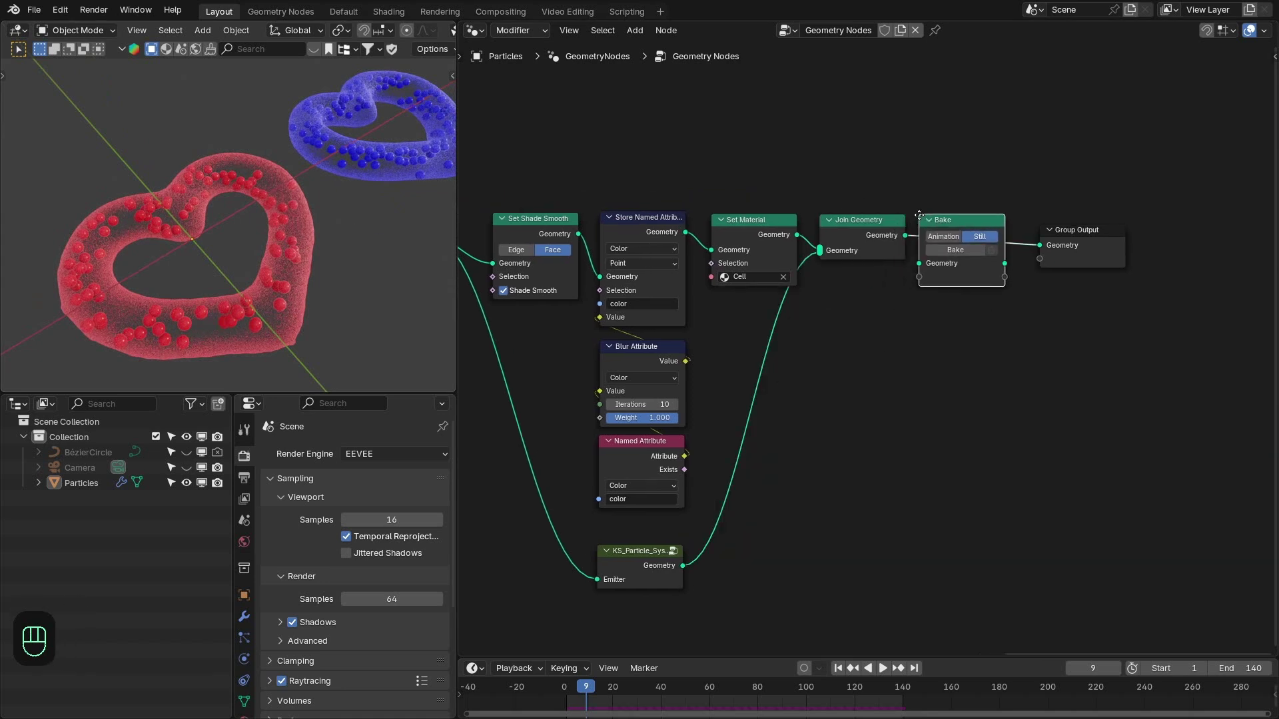
pyautogui.moveTo(957, 237); pyautogui.dragTo(1001, 279)
pyautogui.press('z')
pyautogui.click(976, 245)
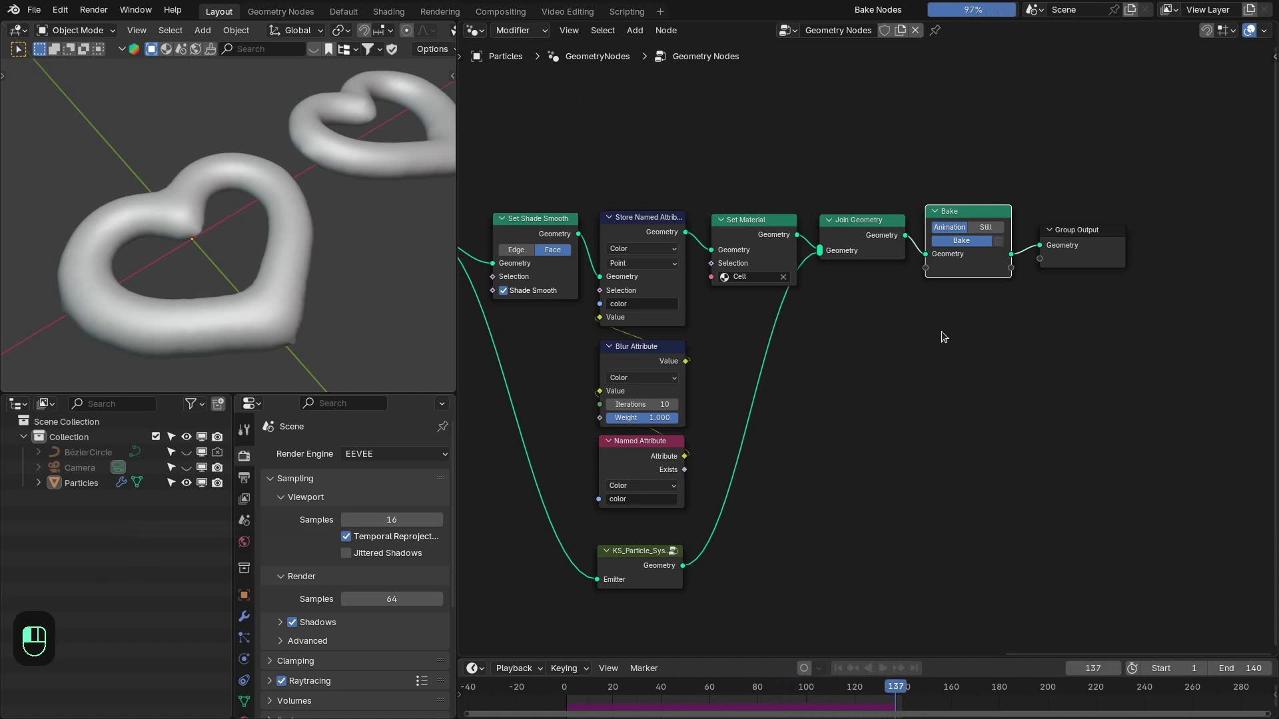
# - Play back the baked particle animation from the cache
pyautogui.press('space')
pyautogui.press('space')
pyautogui.press('z')
pyautogui.press('space')
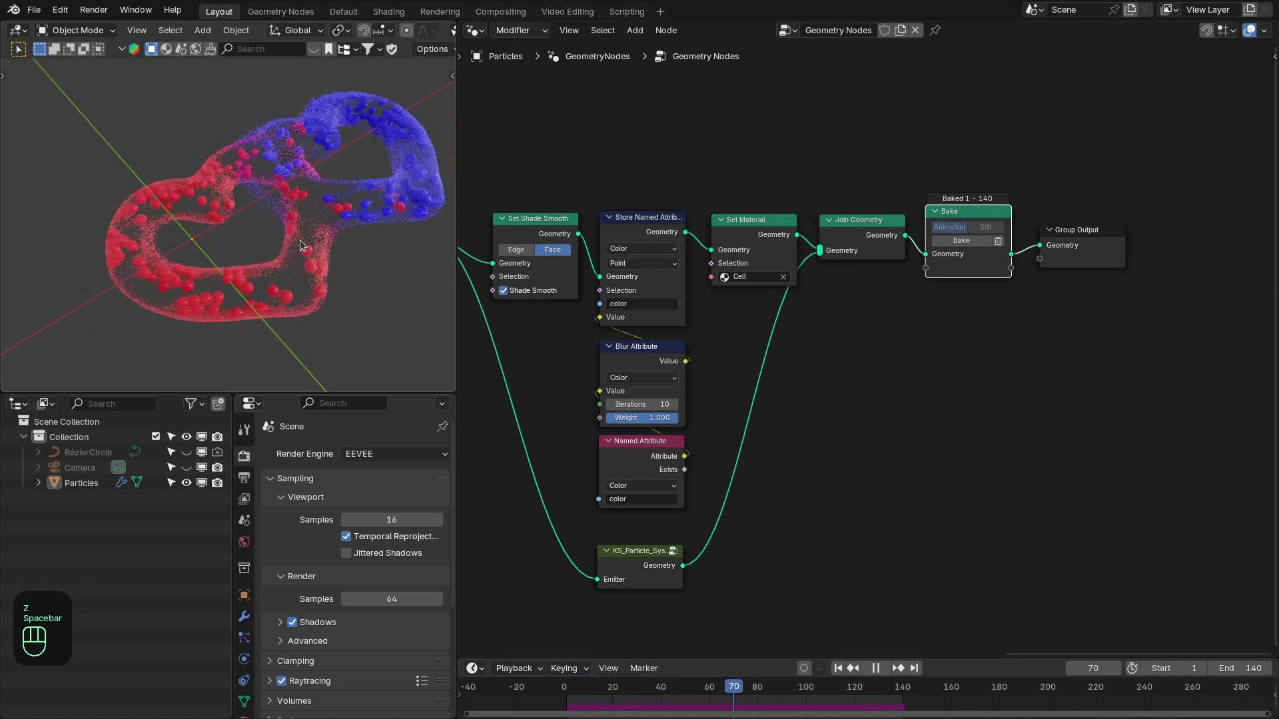
pyautogui.press('space')
pyautogui.press('space')
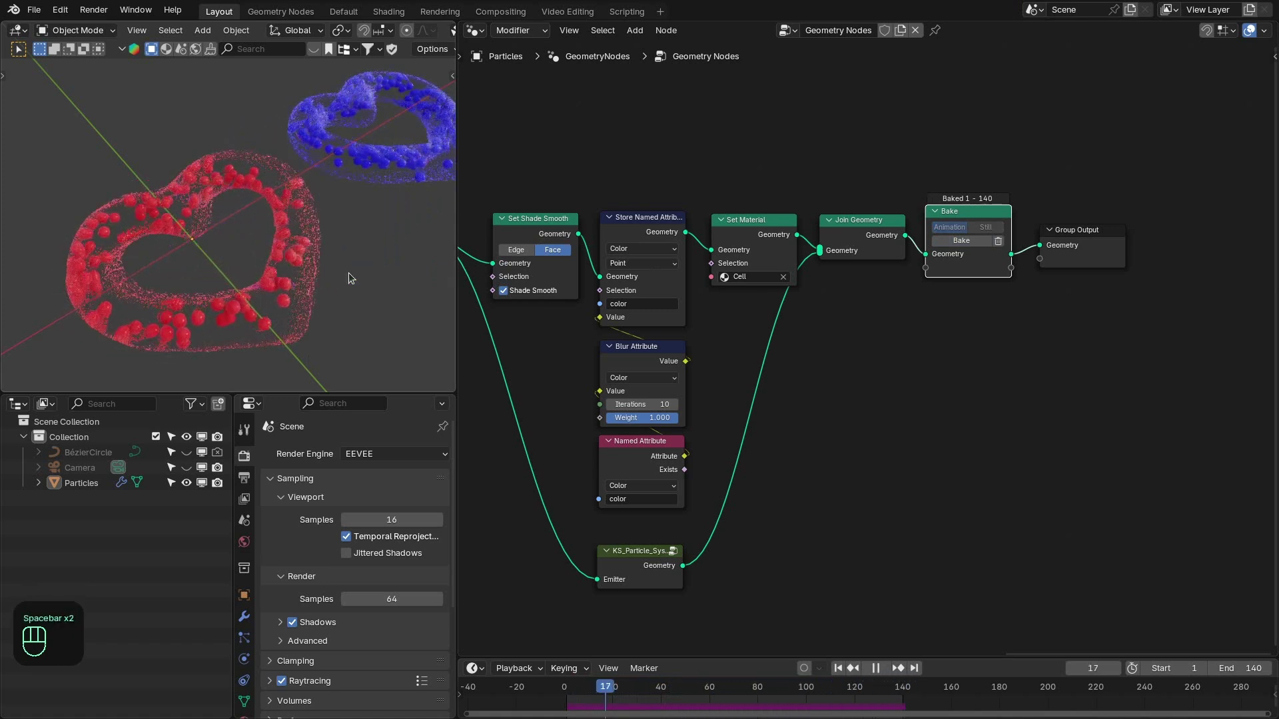
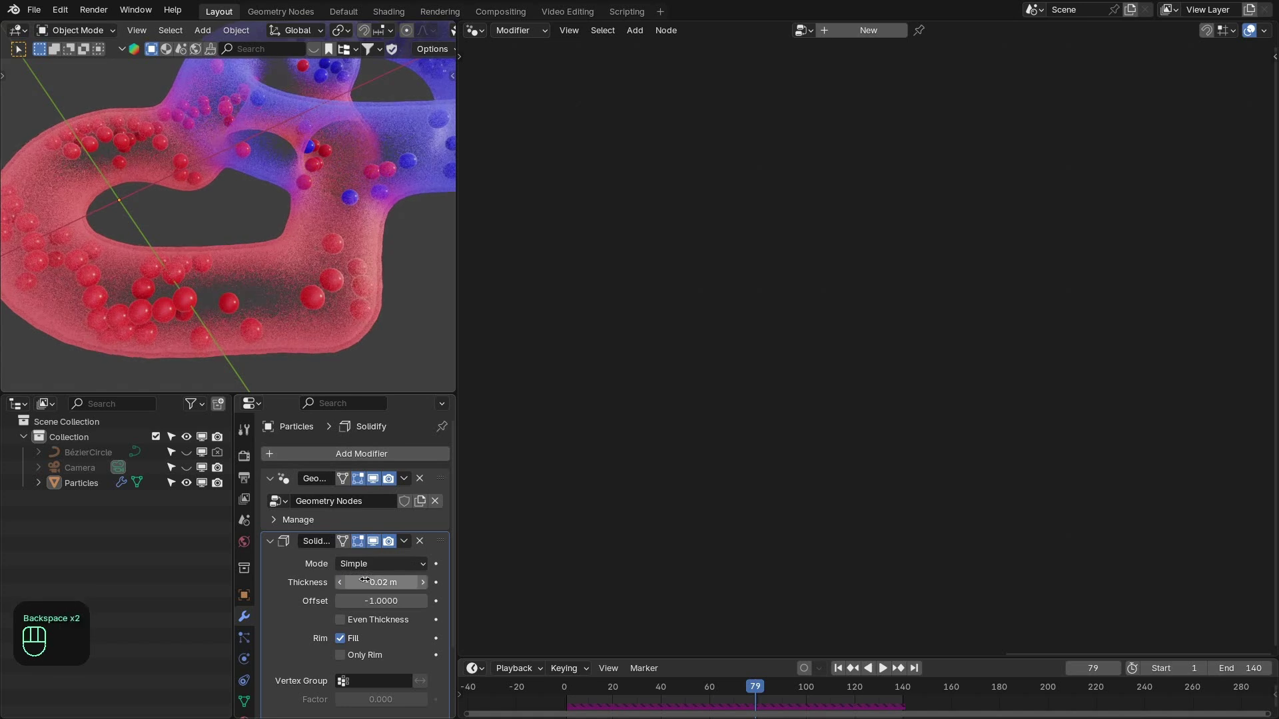
pyautogui.middleClick(272, 267)
pyautogui.moveTo(310, 269); pyautogui.dragTo(286, 248)
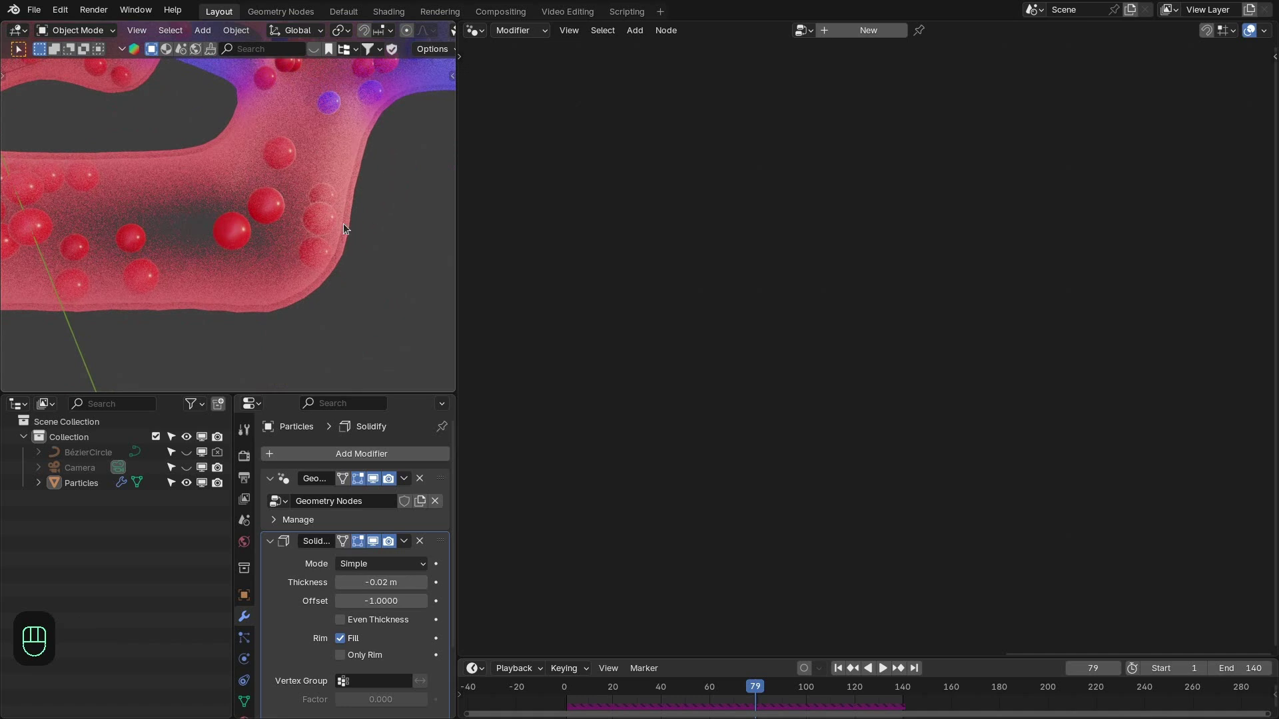
pyautogui.middleClick(375, 265)
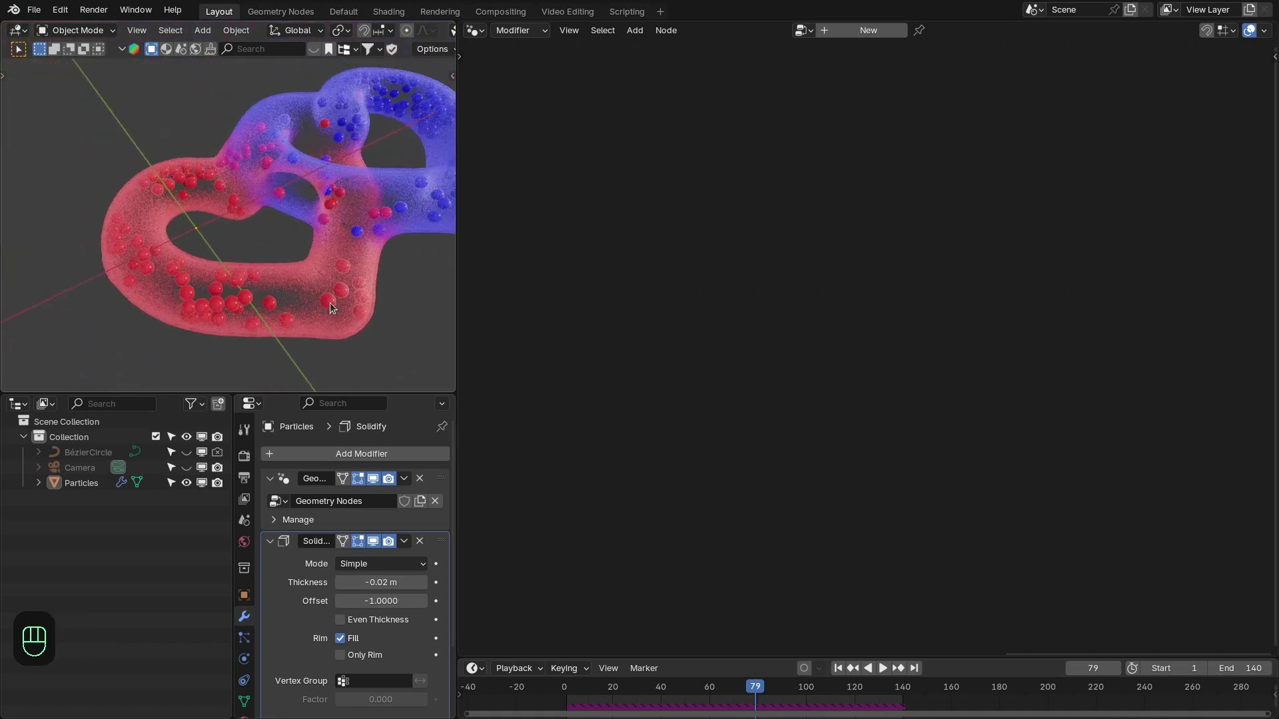
pyautogui.press('z')
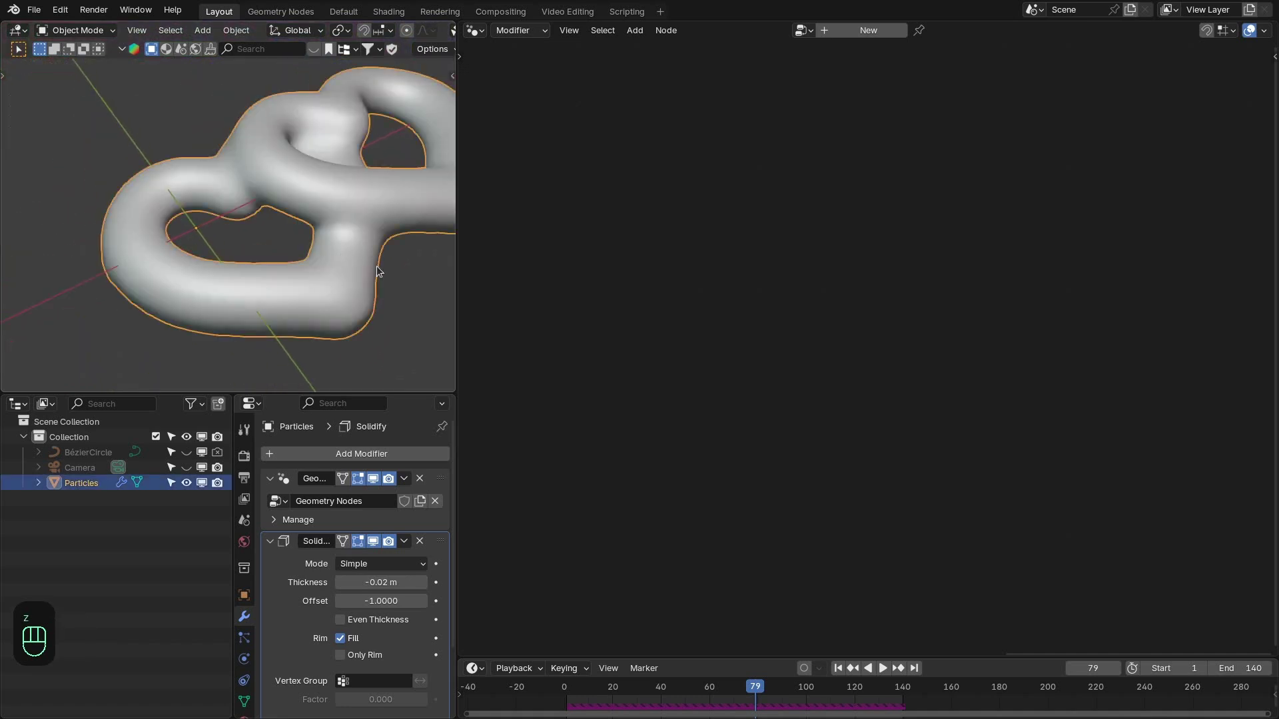
pyautogui.press('z')
pyautogui.middleClick(302, 290)
pyautogui.moveTo(300, 301); pyautogui.dragTo(303, 265)
pyautogui.press('alt+a')
pyautogui.click(288, 285)
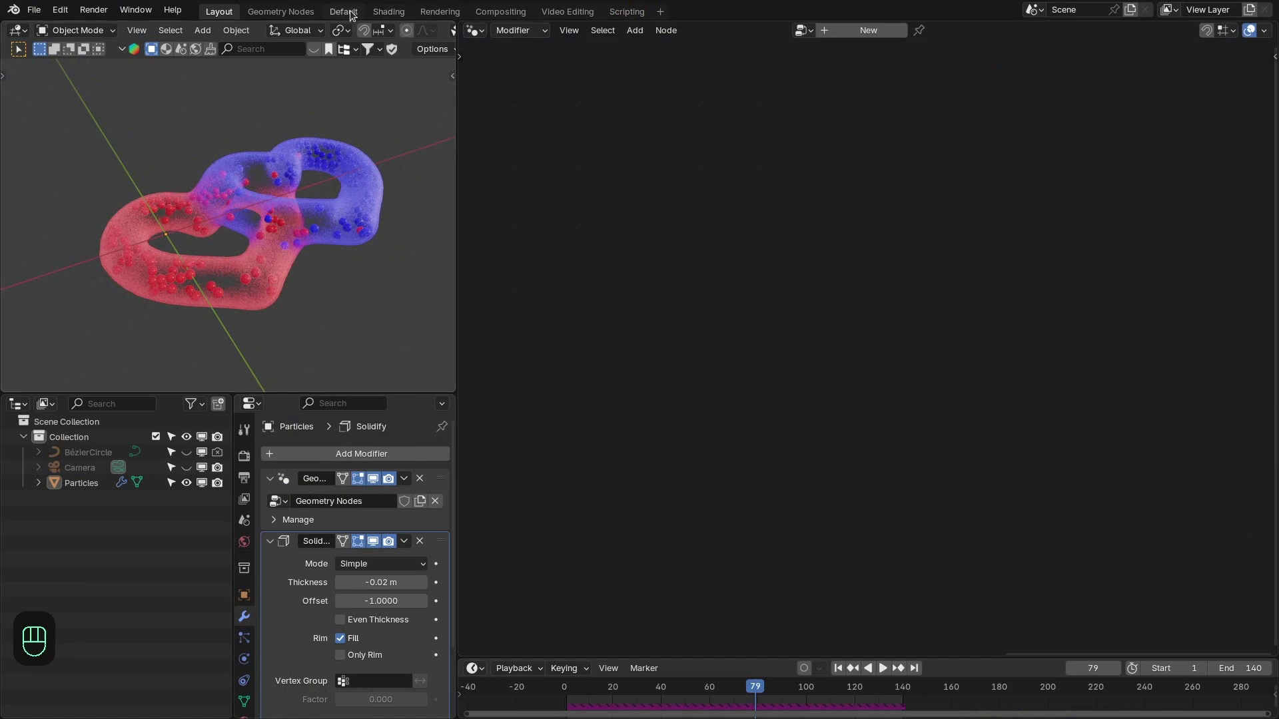
# - Add a 20 W area light above the hearts, then duplicate it, flip it 180° on X and move it below
pyautogui.press('shift+a')
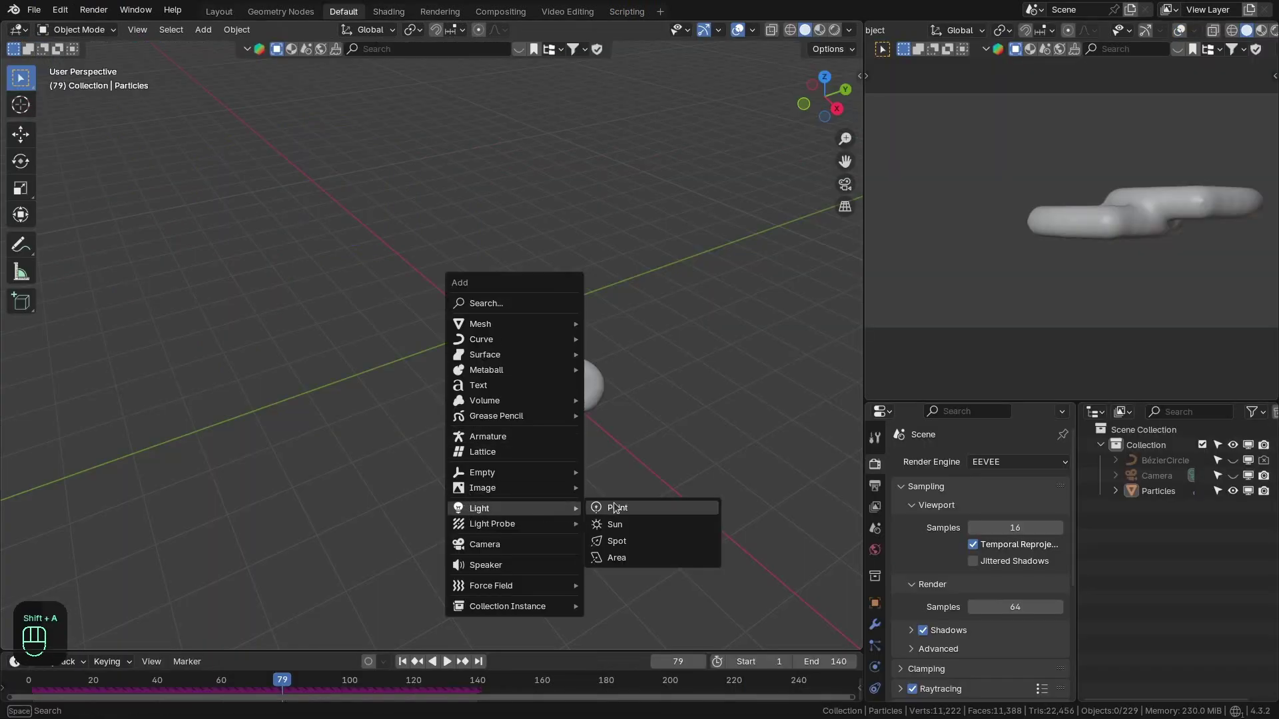
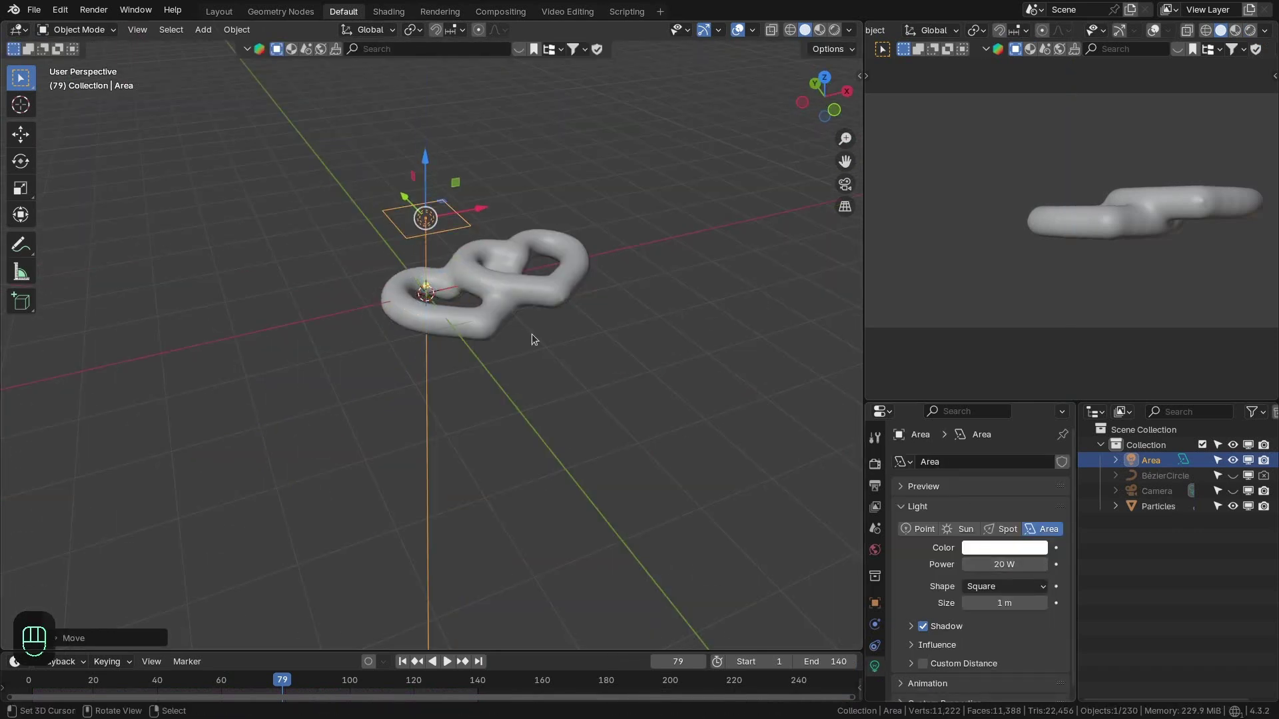
pyautogui.press('s')
pyautogui.press('shift+d')
pyautogui.press('alt+g')
pyautogui.press('r')
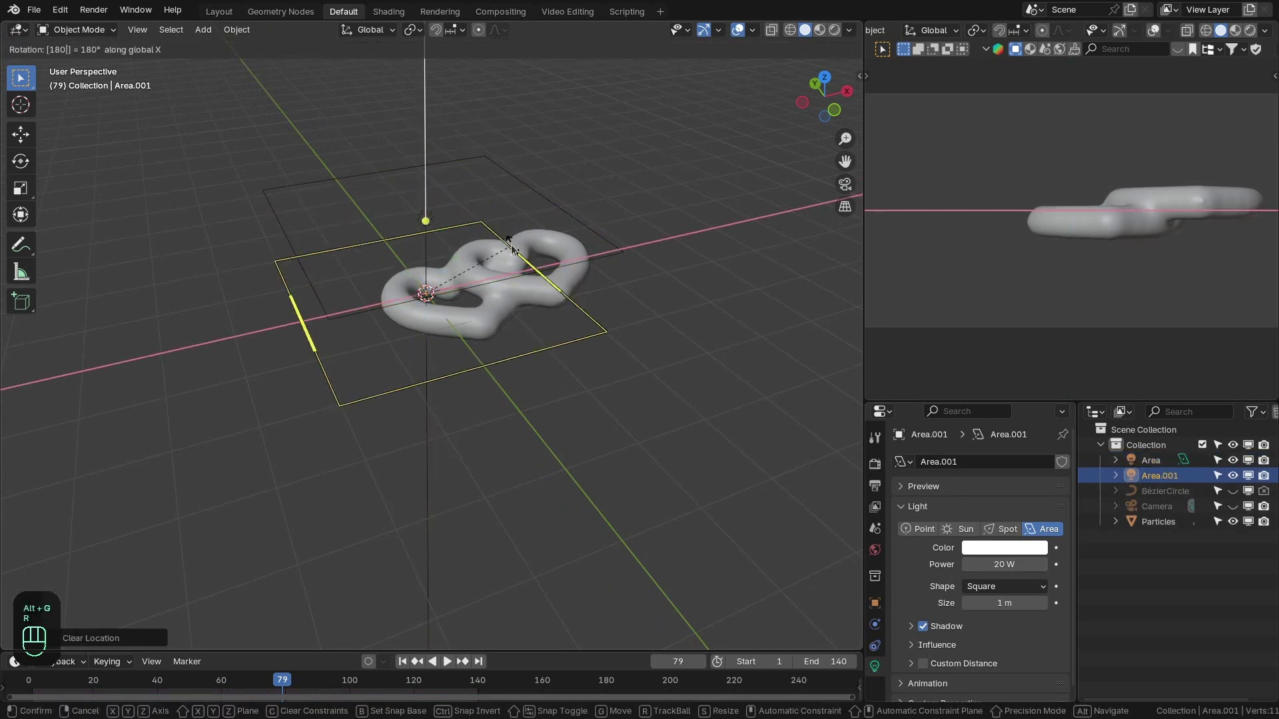
pyautogui.press('g')
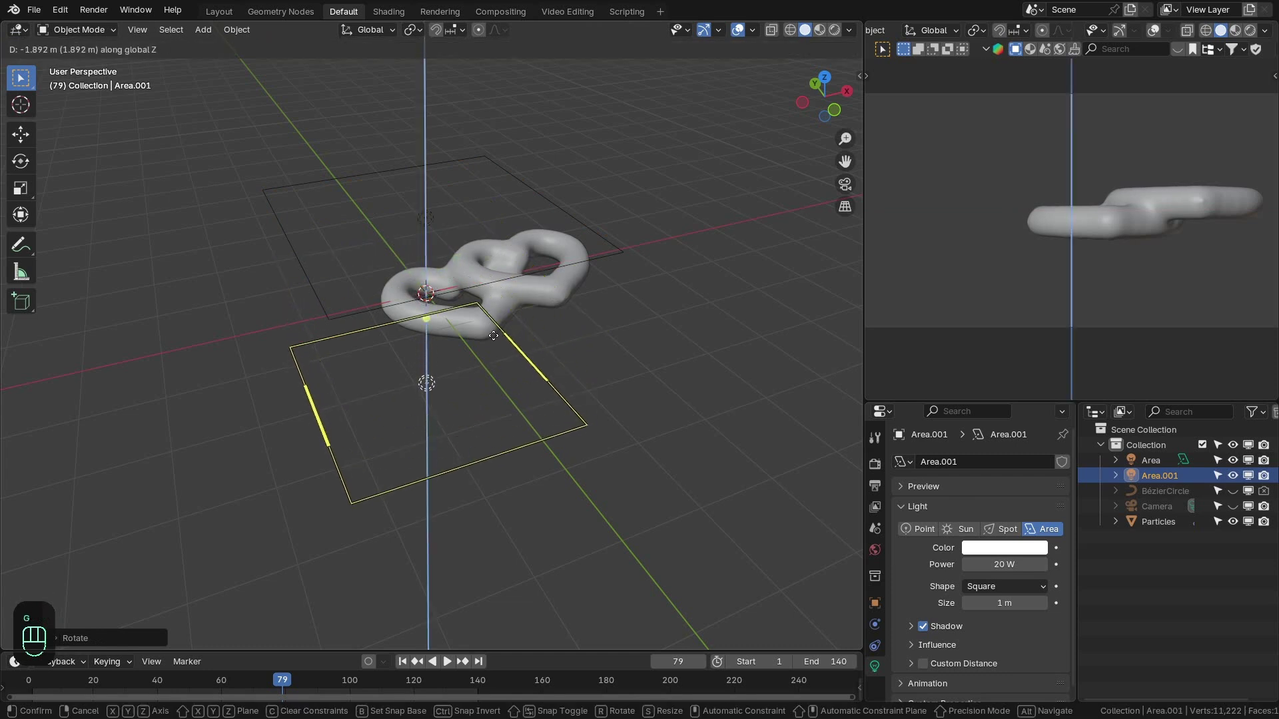
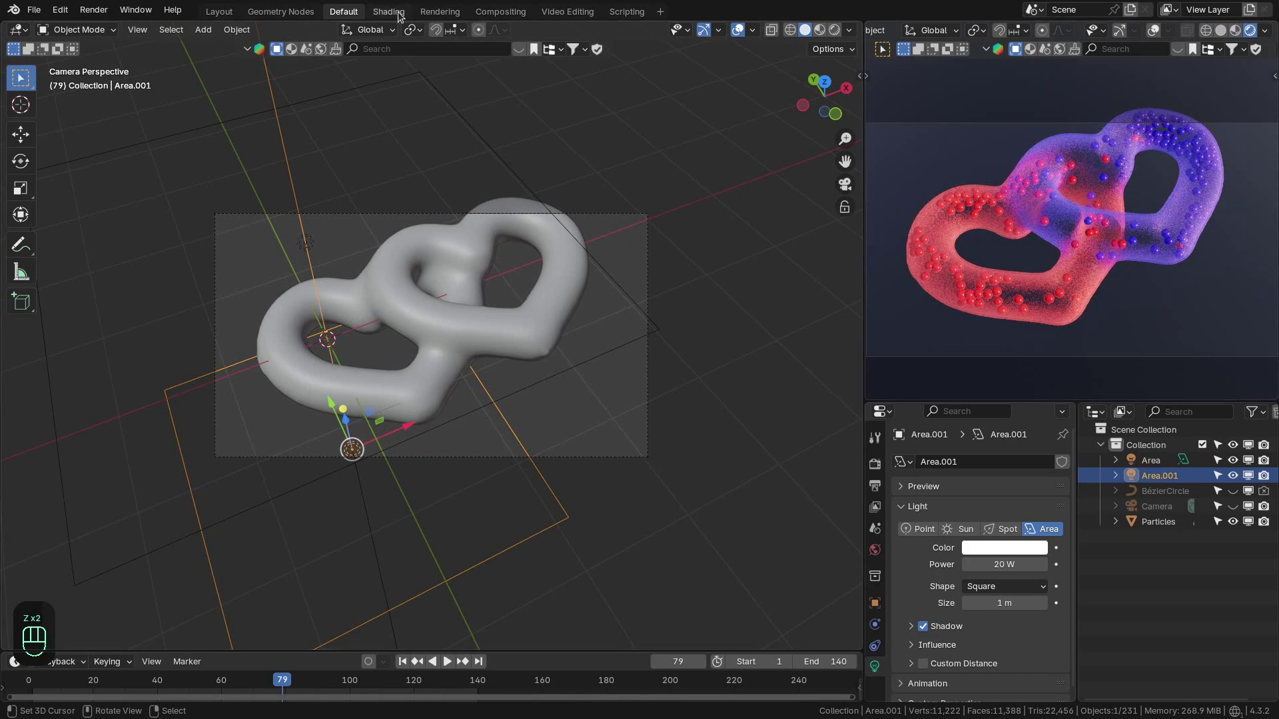
# - Switch to rendered shading and look through the camera at the translucent hearts
pyautogui.press('z')
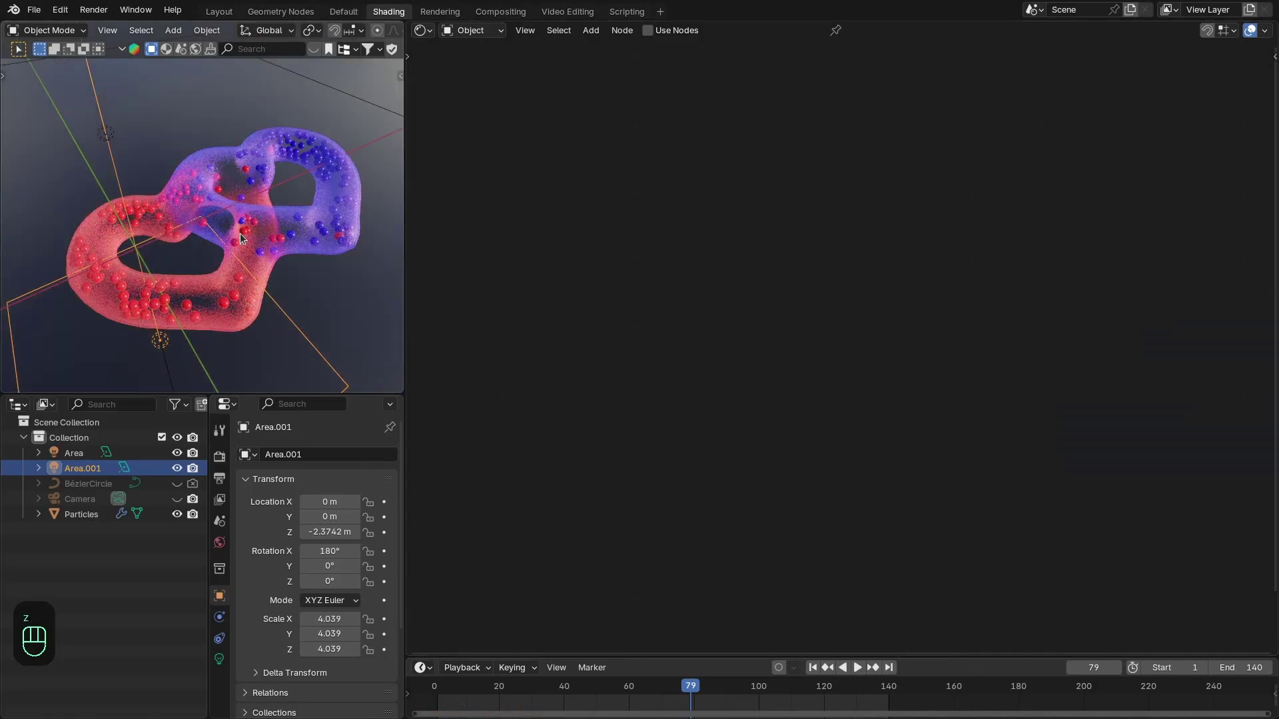
pyautogui.press('KP_0')
pyautogui.press('z')
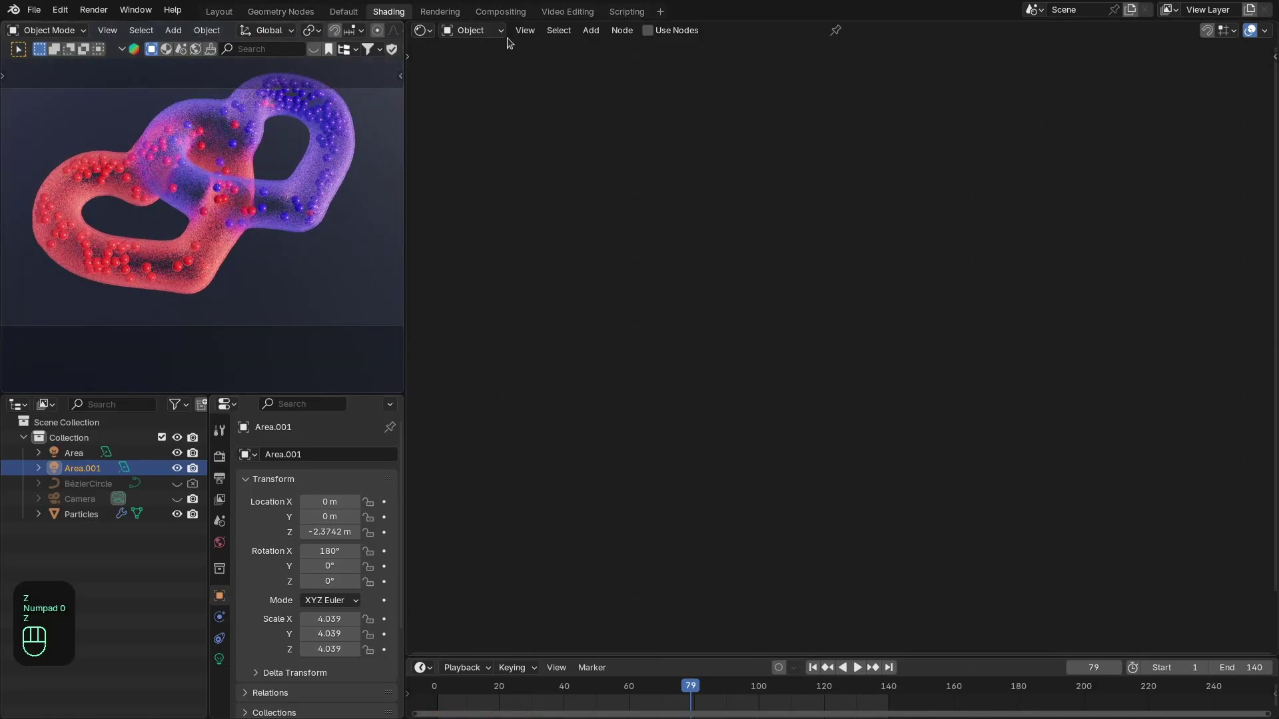
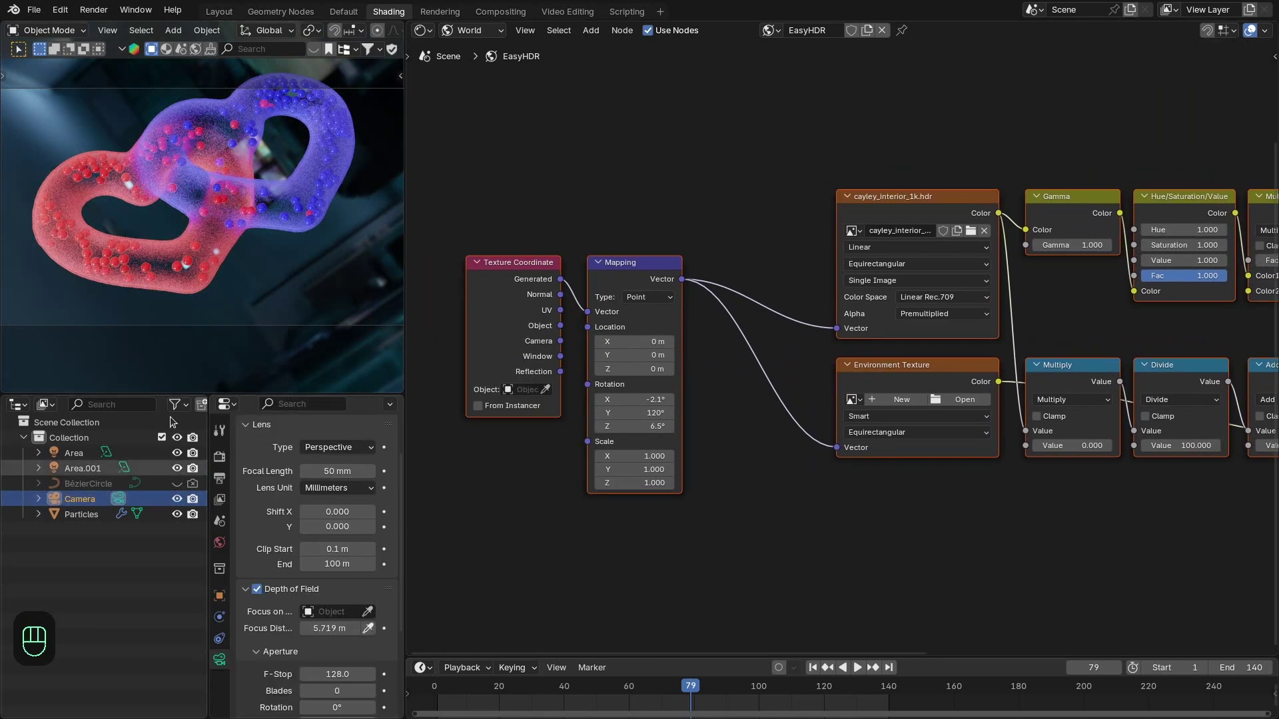
# - Set camera depth of field to f-stop 0.2 with focus picked on the heart at 6.3 m, and move in to inspect the blur
pyautogui.middleClick(247, 248)
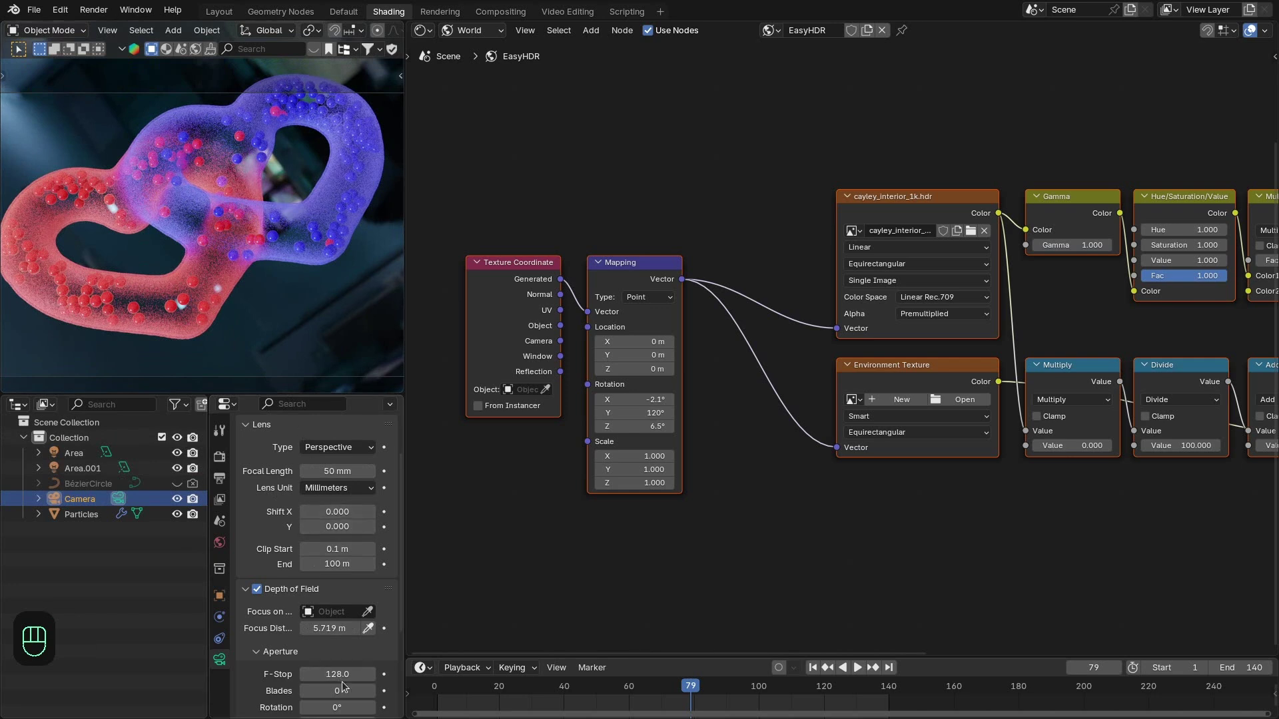
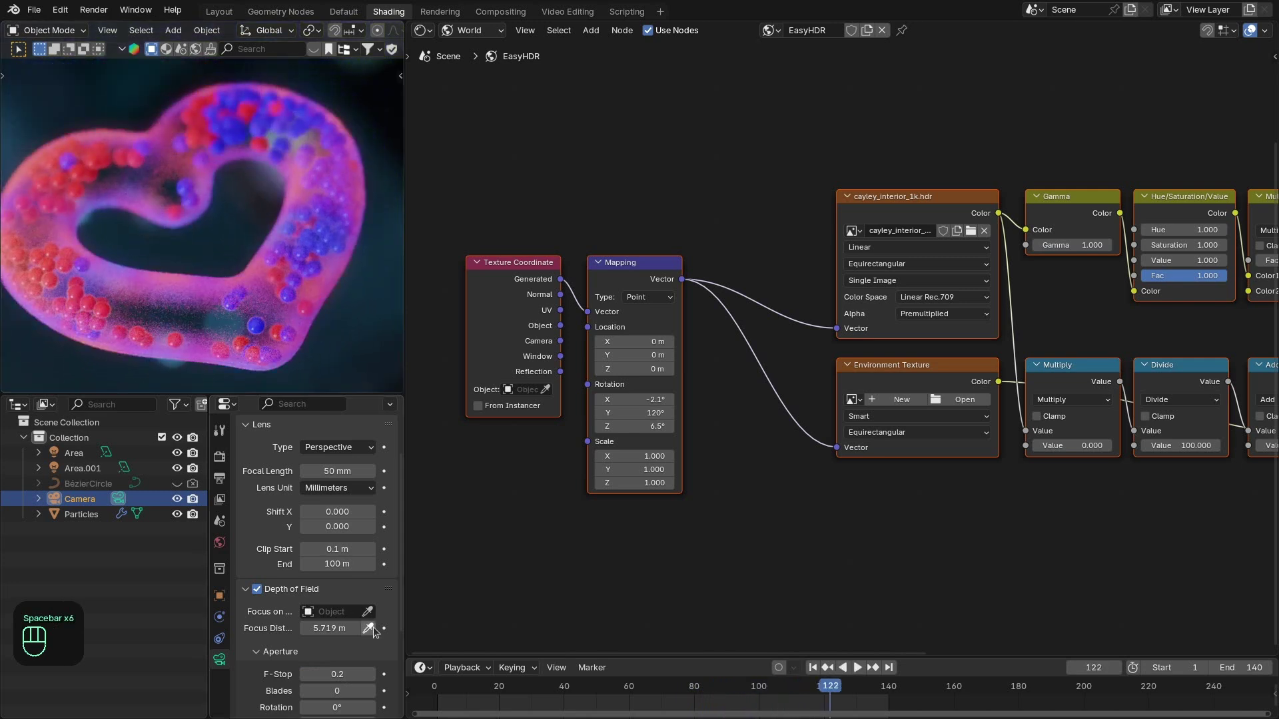
pyautogui.click(379, 632)
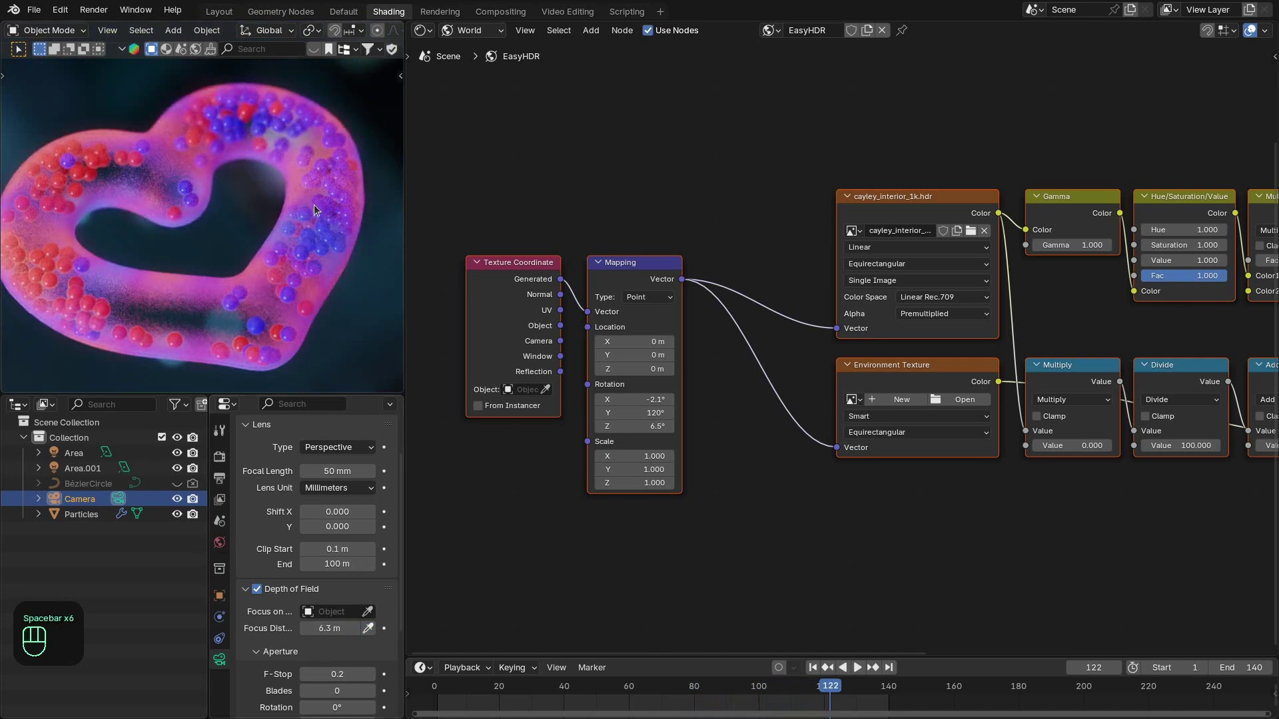
pyautogui.moveTo(509, 703); pyautogui.dragTo(543, 529)
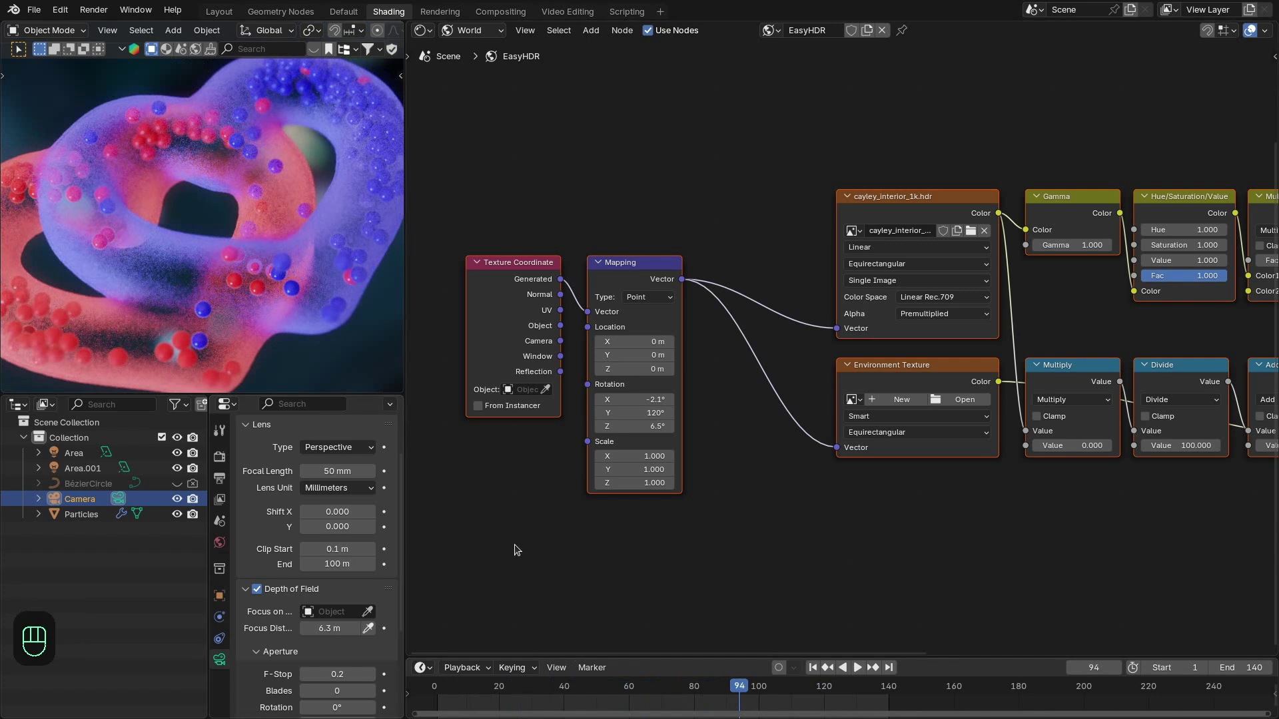
pyautogui.moveTo(658, 702); pyautogui.dragTo(343, 342)
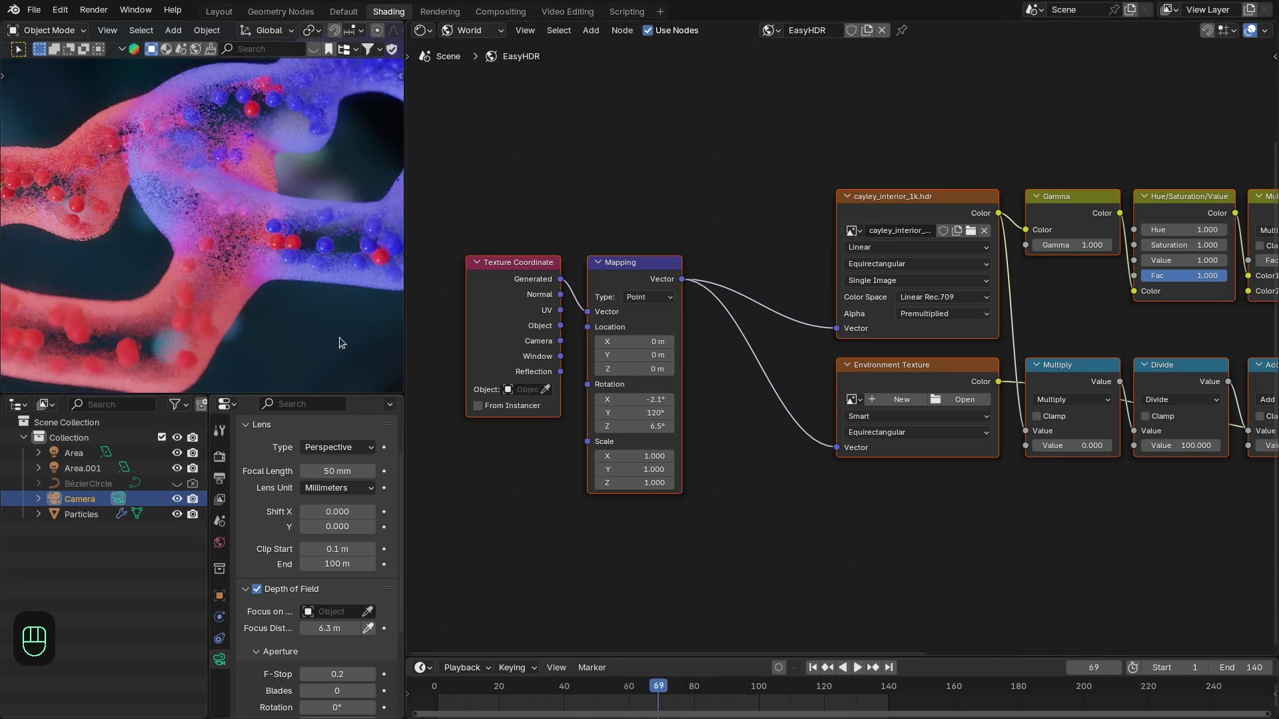
# - Play the animation to check the depth-of-field blur, then return to the Layout workspace
pyautogui.press('space')
pyautogui.press('space')
pyautogui.press('space')
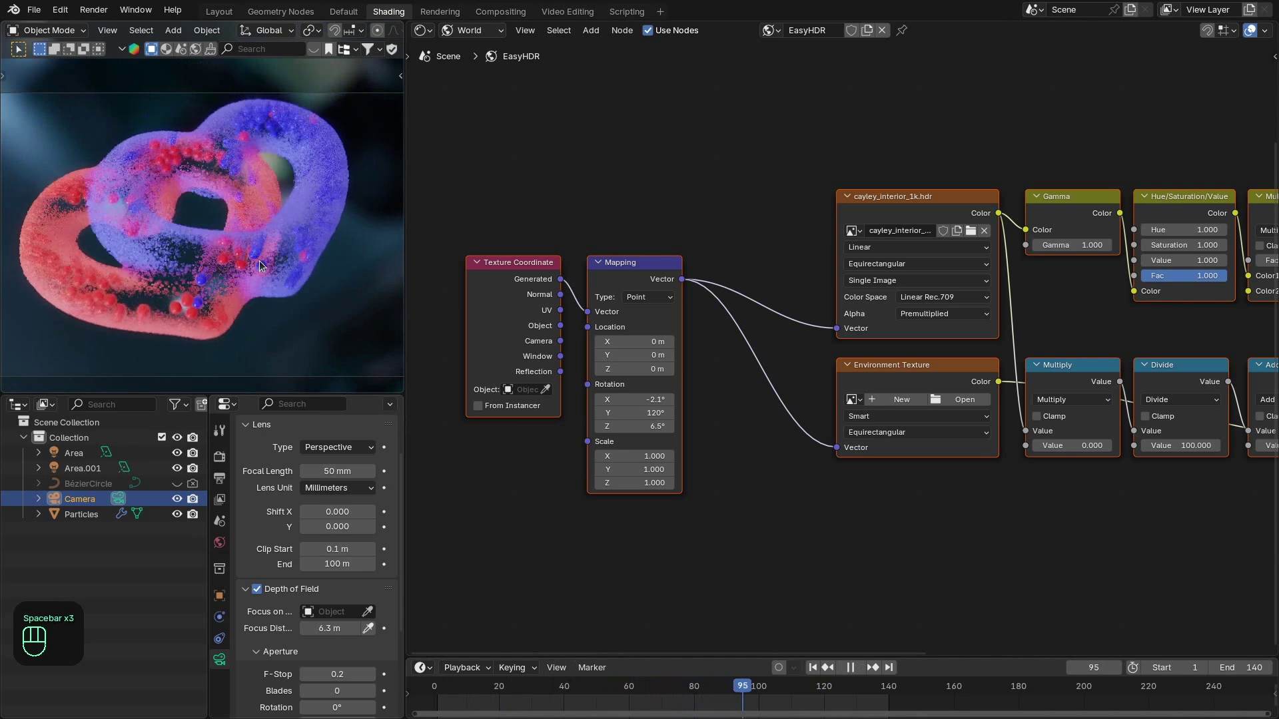
pyautogui.press('space')
pyautogui.press('space')
pyautogui.press('space')
pyautogui.click(751, 38)
pyautogui.rightClick(751, 38)
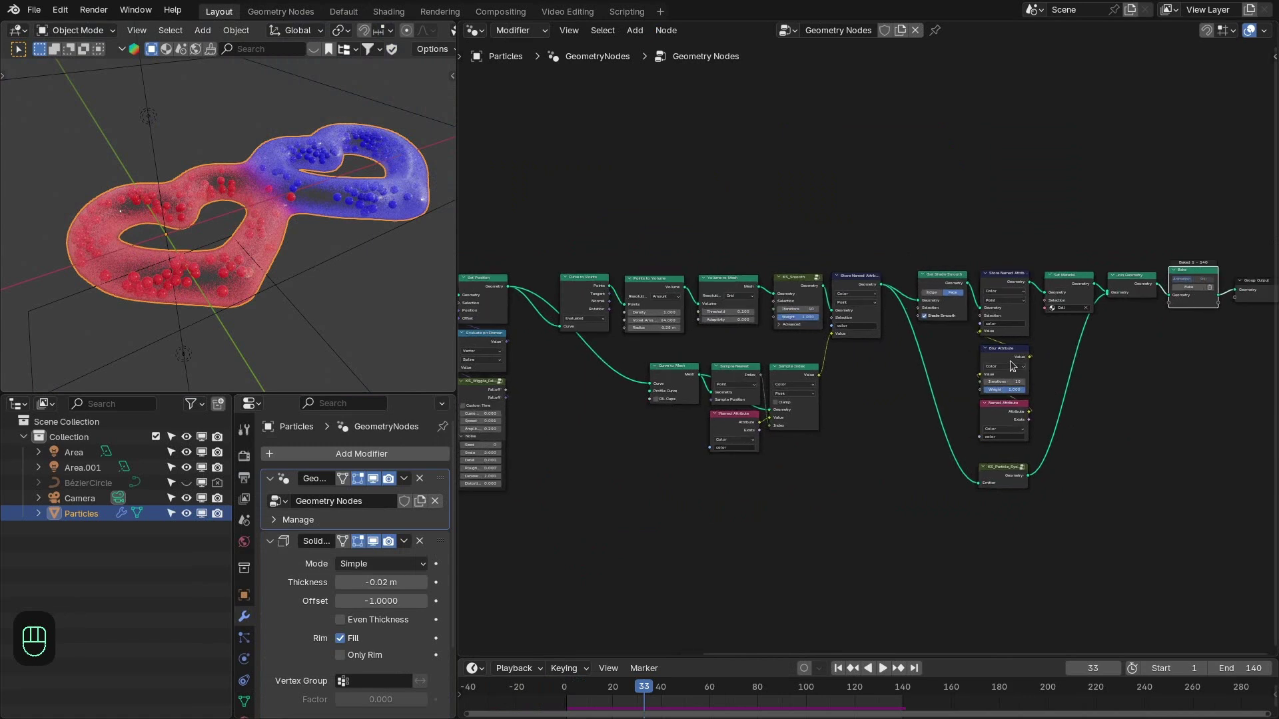